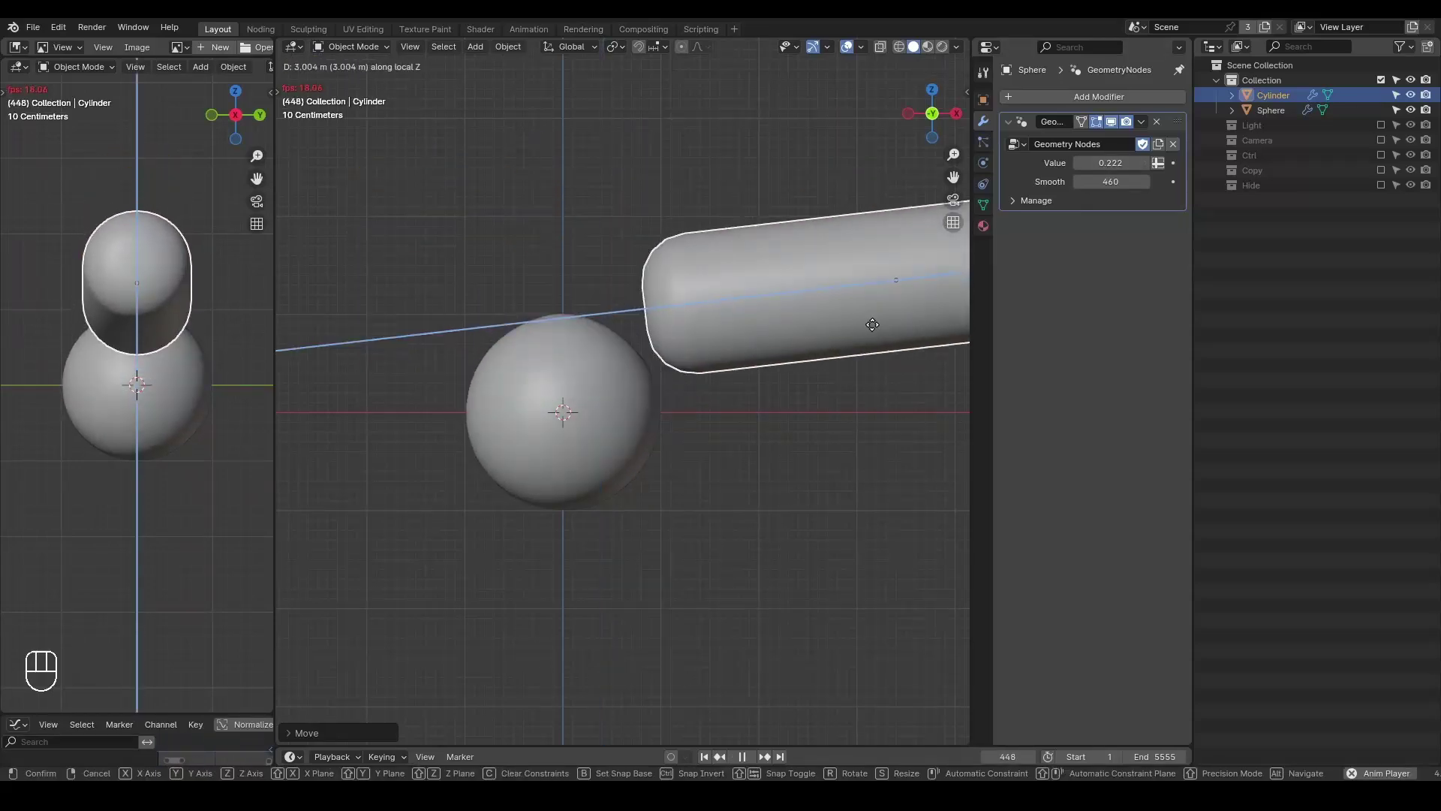
Clear the demo objects from the scene and move to the Noding workspace with an empty viewport
key("g")
double_click(1088, 284)
key("4")
key("g")
key("g")
key("g")
key("space")
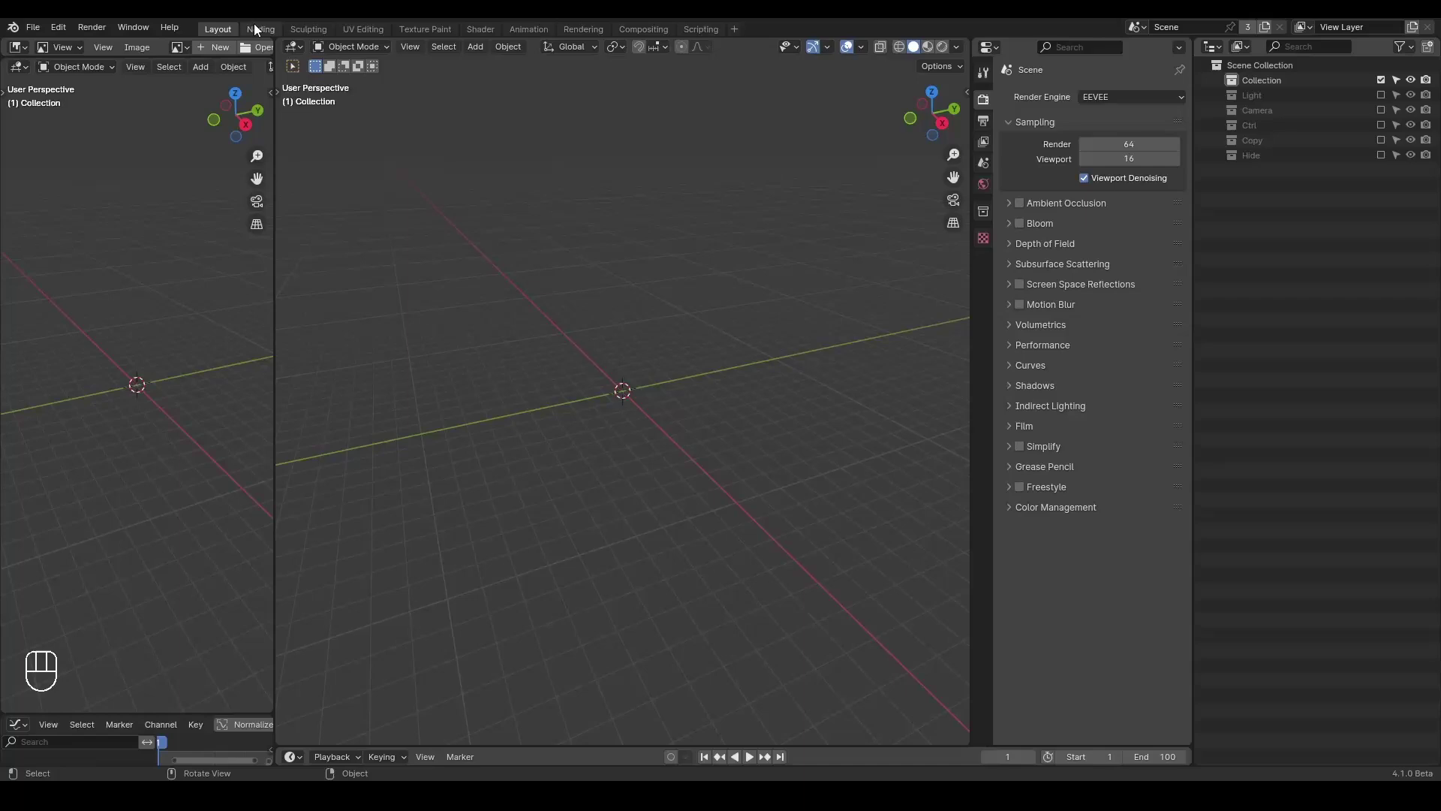
Add a UV Sphere and give it a new Geometry Nodes tree
key("shift+a")
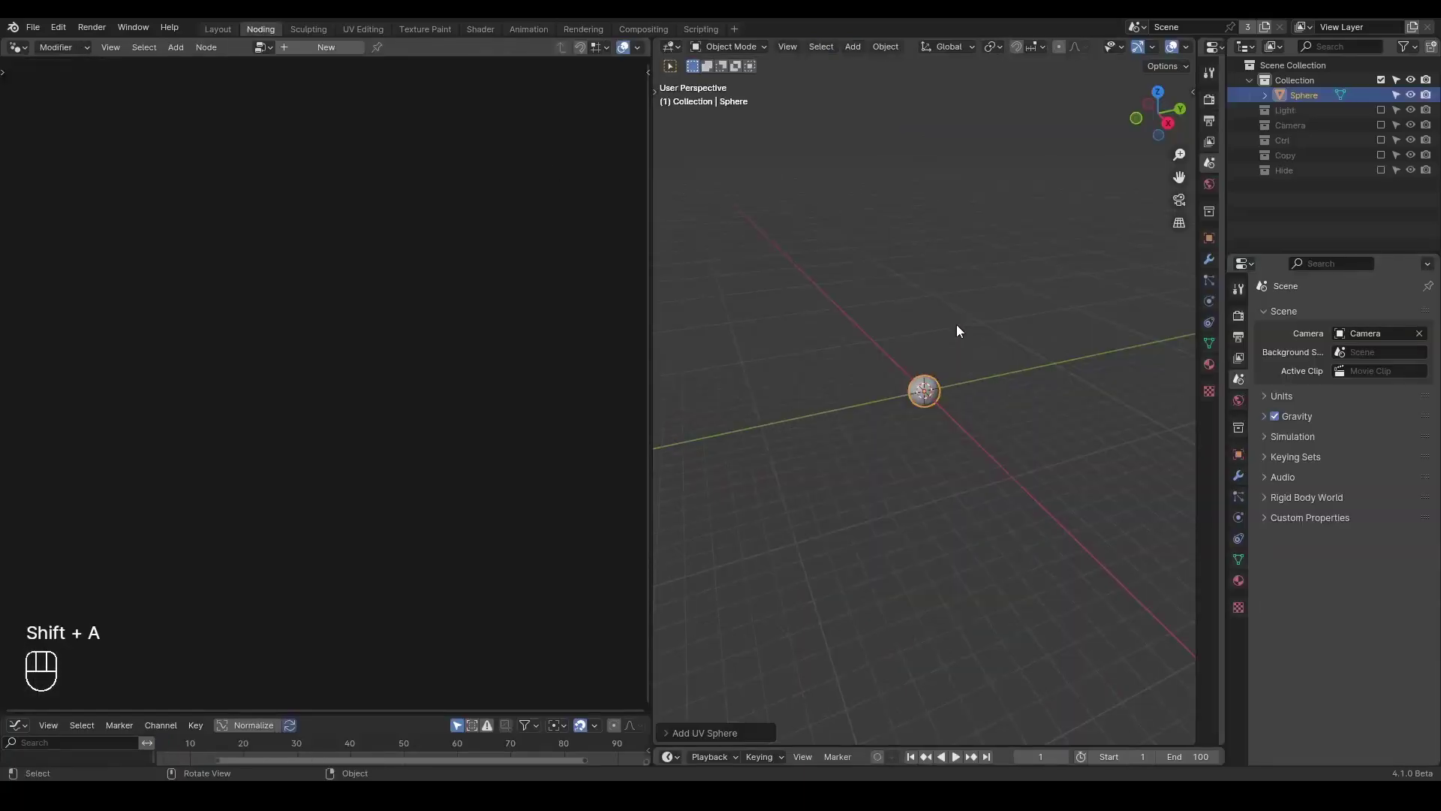
left_click_drag(922, 383, 982, 343)
left_click(309, 59)
Add the G_Collision Deform node group into the tree, left unconnected for now
key("ctrl+a")
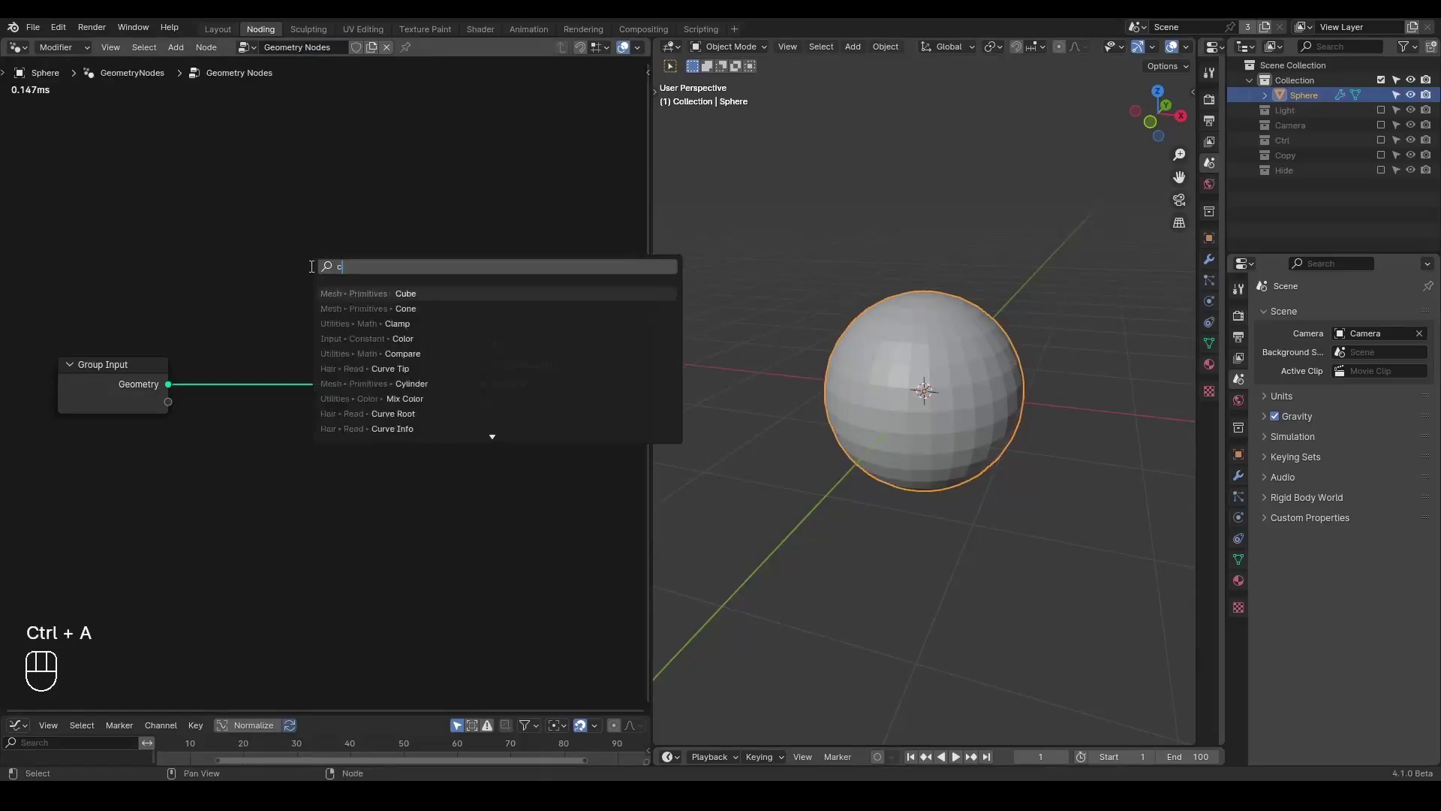
key("l")
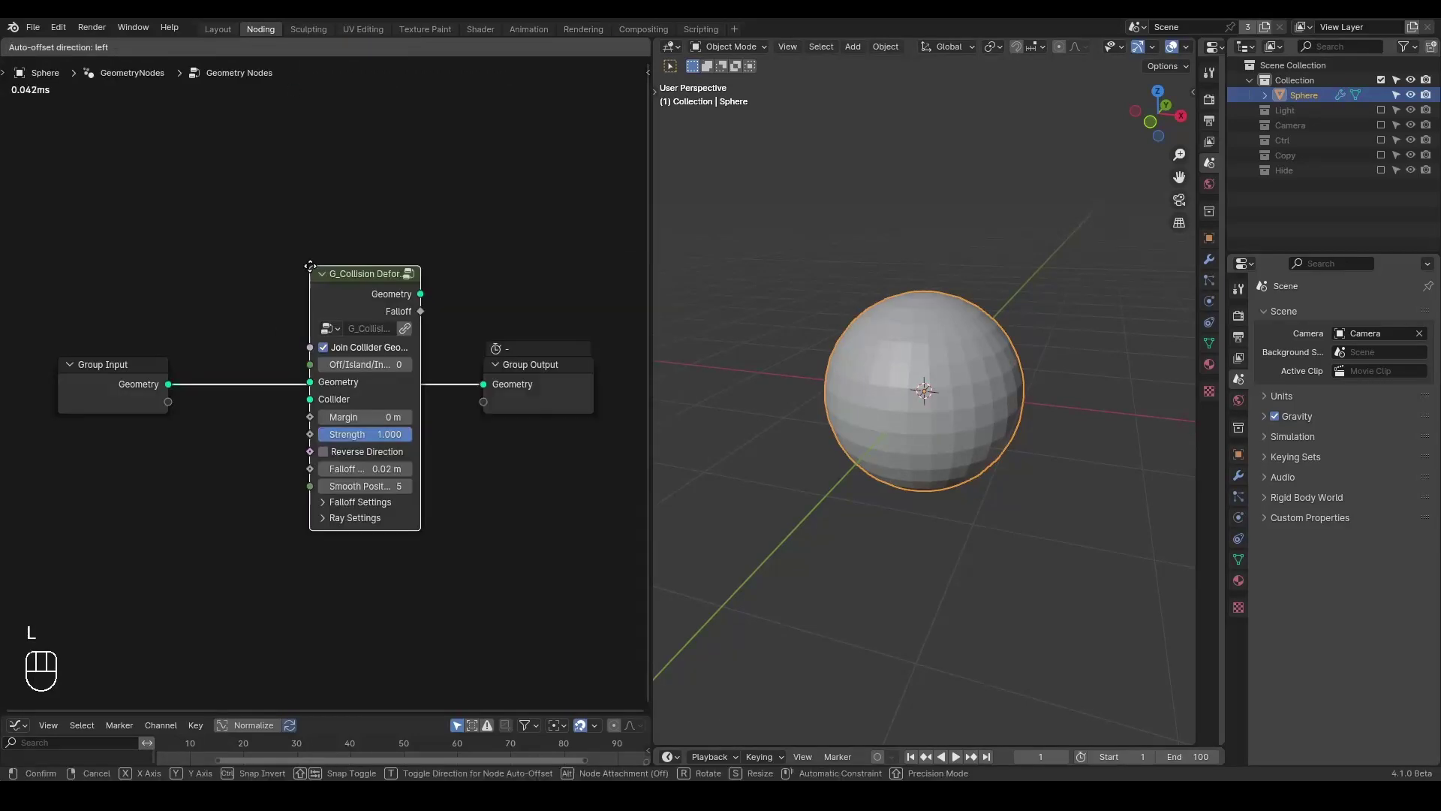
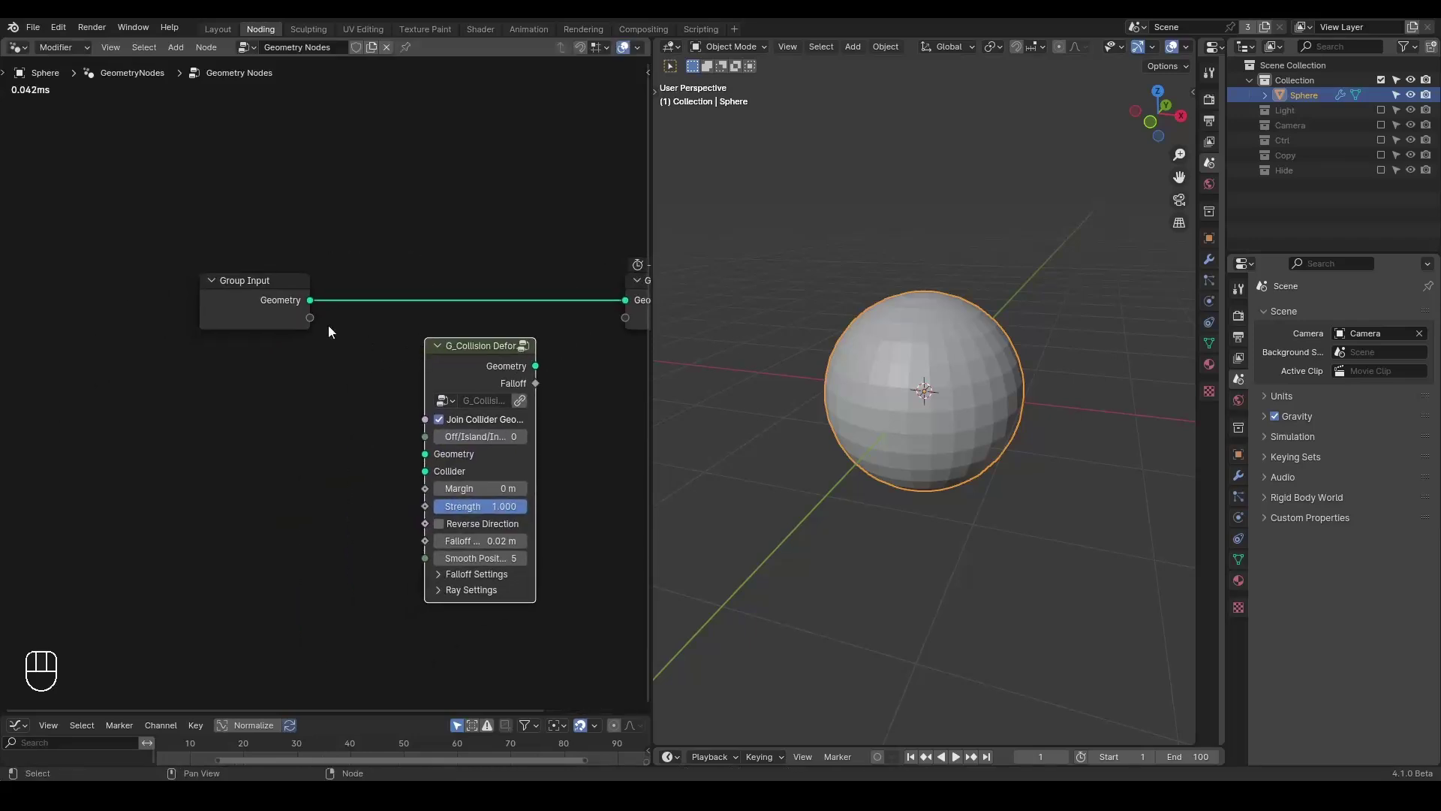
left_click(254, 312)
left_click(439, 366)
middle_click(978, 338)
middle_click(954, 319)
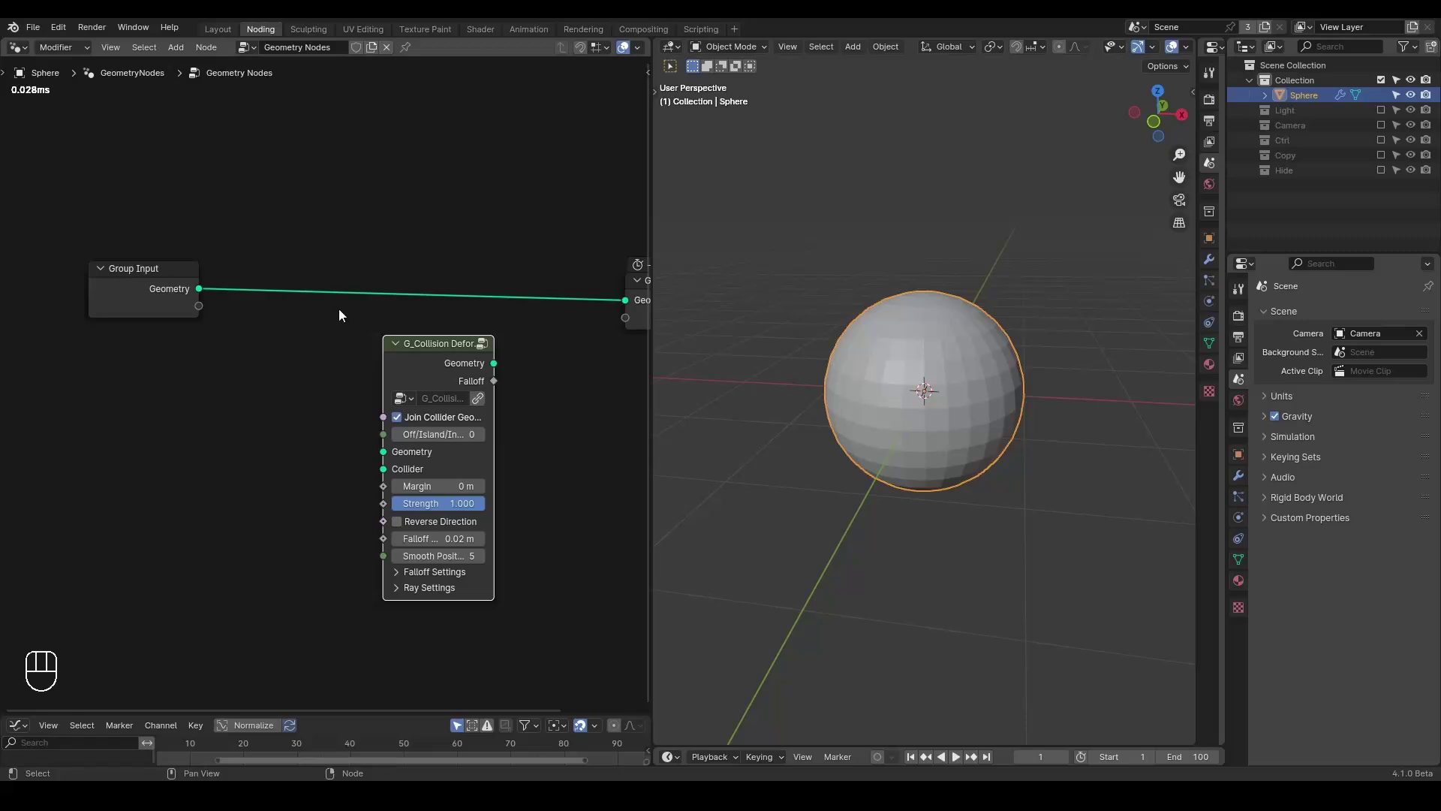
Pin the sphere's node tree, then add a trial Raycast node and delete it again
left_click(365, 51)
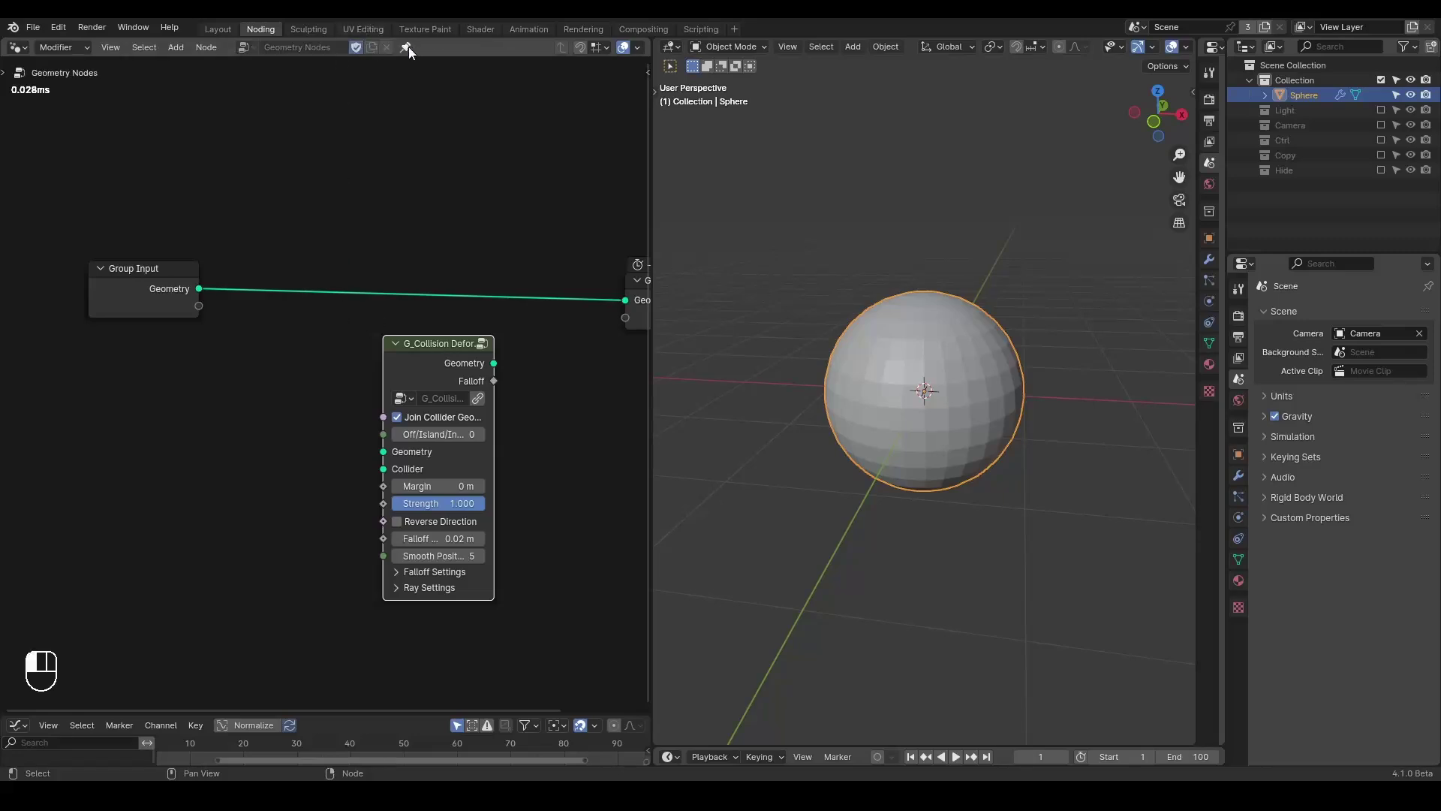
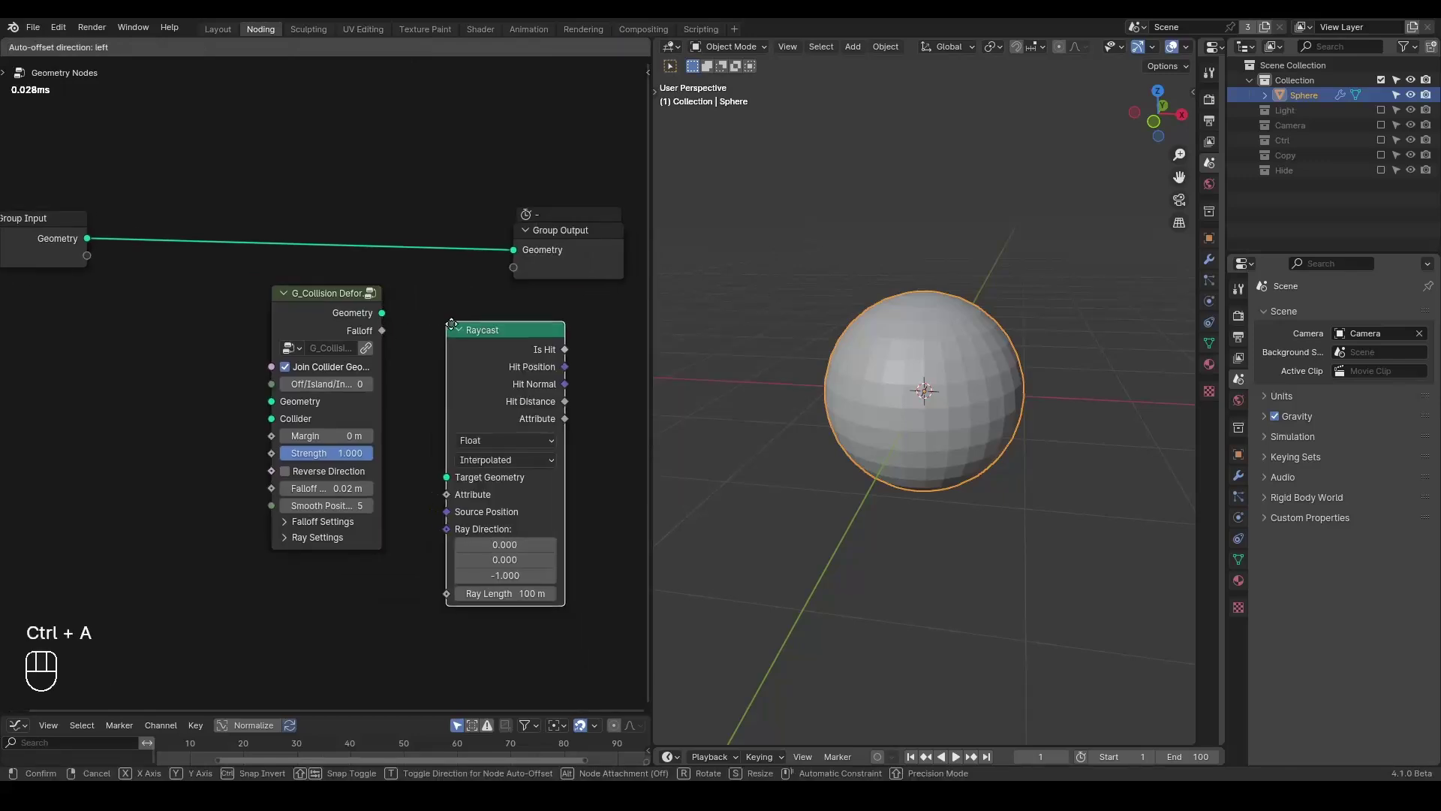
middle_click(474, 355)
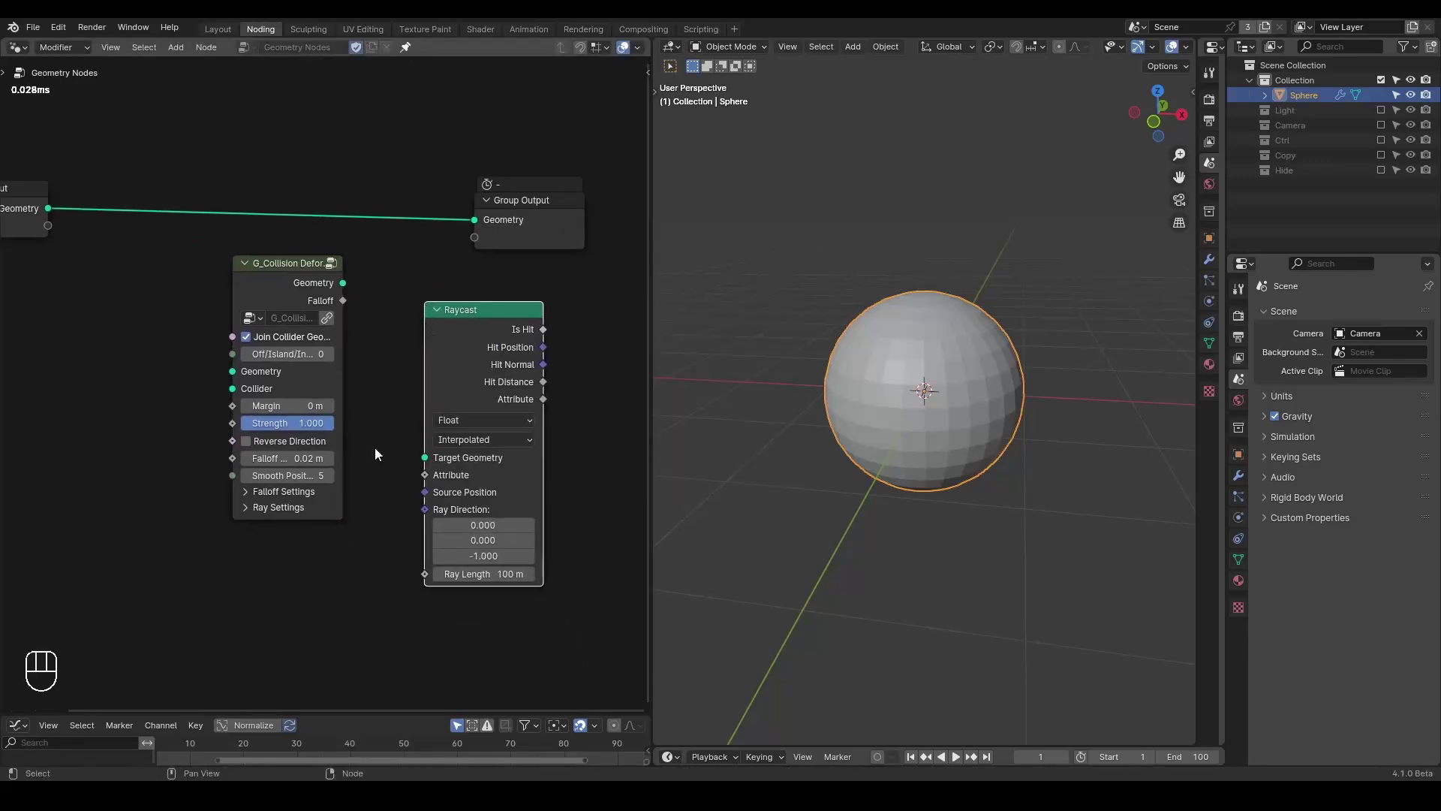
key("d")
left_click(503, 345)
key("d")
key("d")
key("d")
key("d")
left_click(480, 363)
key("d")
left_click(632, 327)
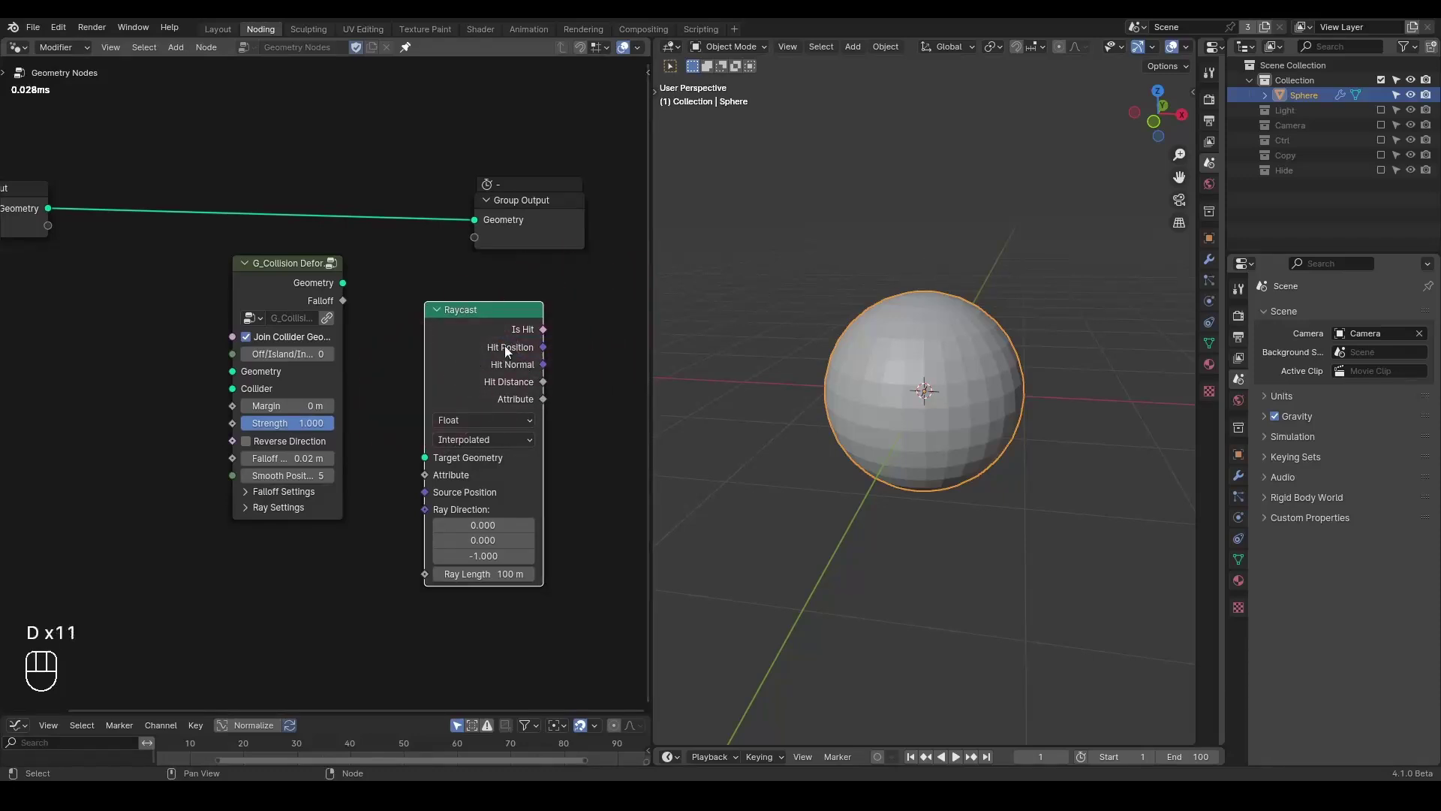
key("d")
left_click(506, 355)
key("x")
Insert the G_Collision Deform group onto the Group Input–Group Output geometry link
middle_click(411, 333)
left_click(430, 320)
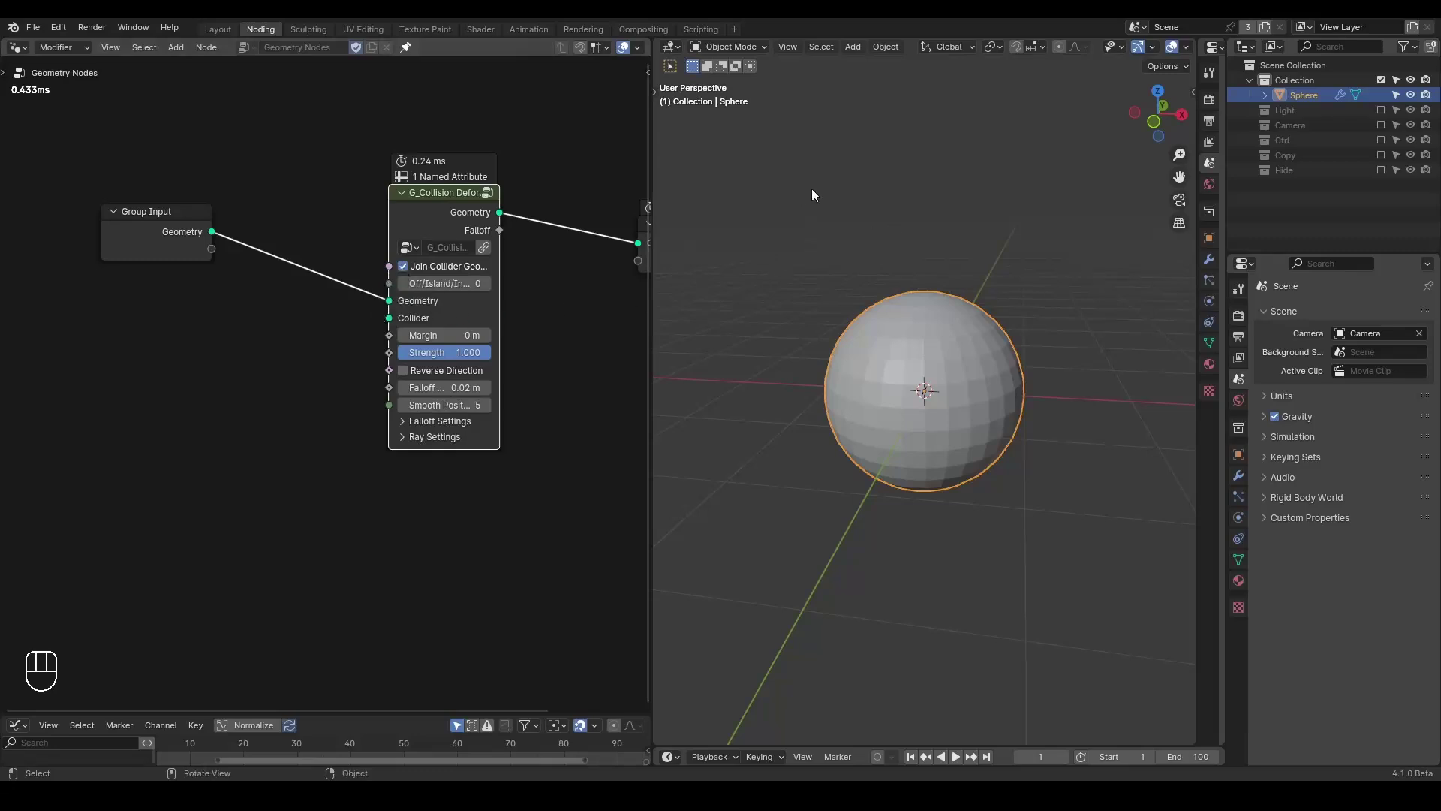
Add a cylinder, scale it into a long thin rod, rotate it horizontal and raise it above the sphere
key("shift+a")
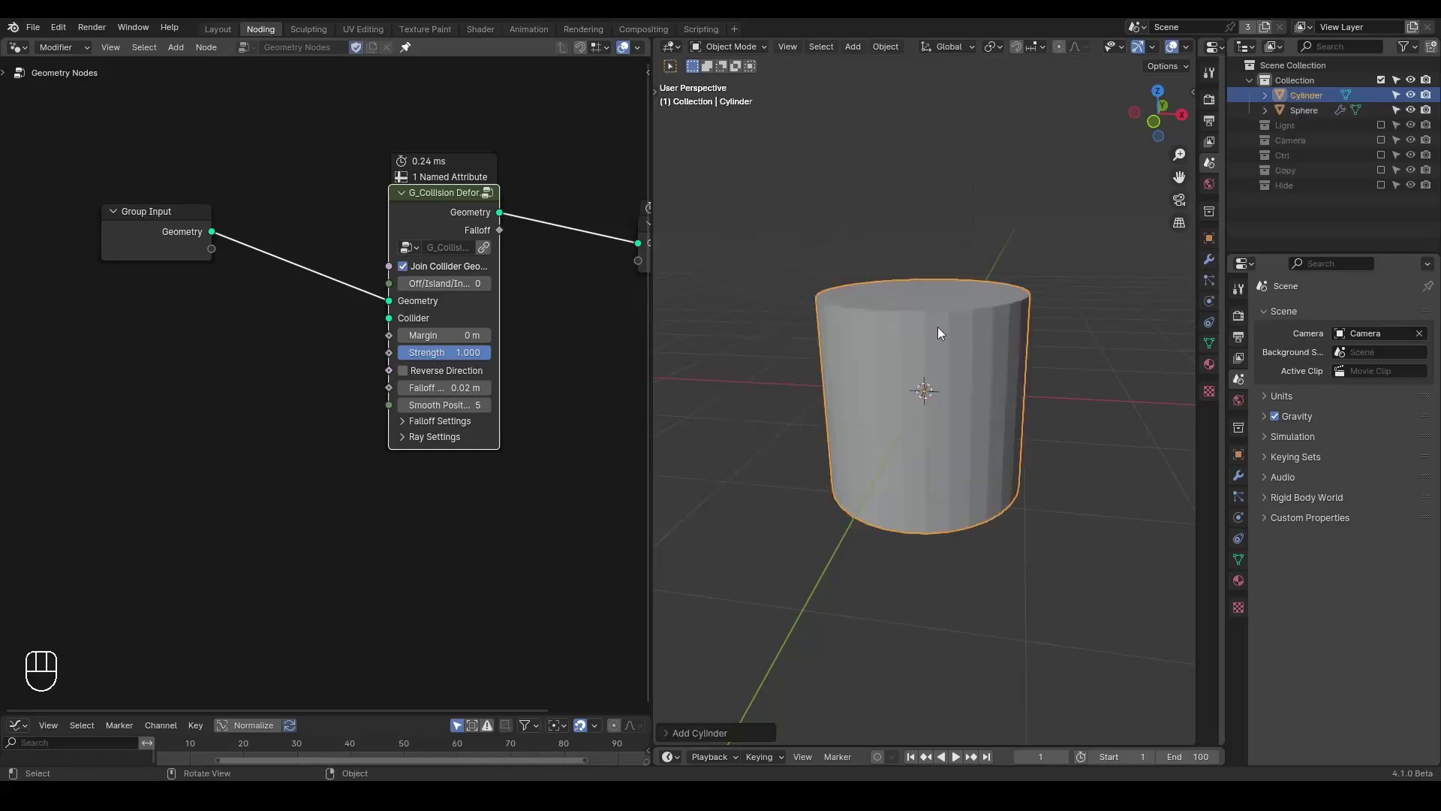
key("Tab")
key("s")
key("s")
key("Tab")
key("r")
key("g")
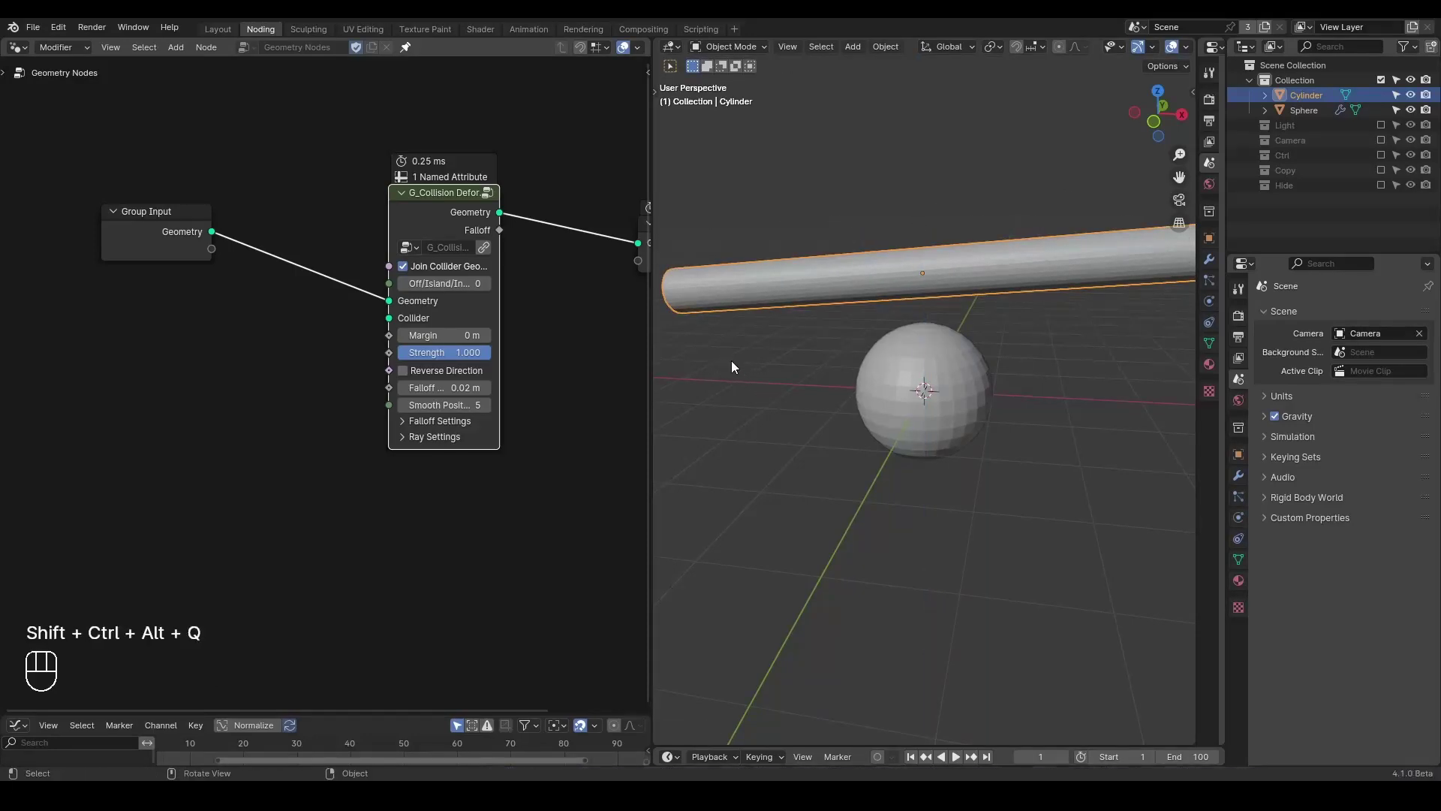
Drag the Cylinder in as an Object Info node and feed its Relative geometry into the Collider input
left_click(1300, 102)
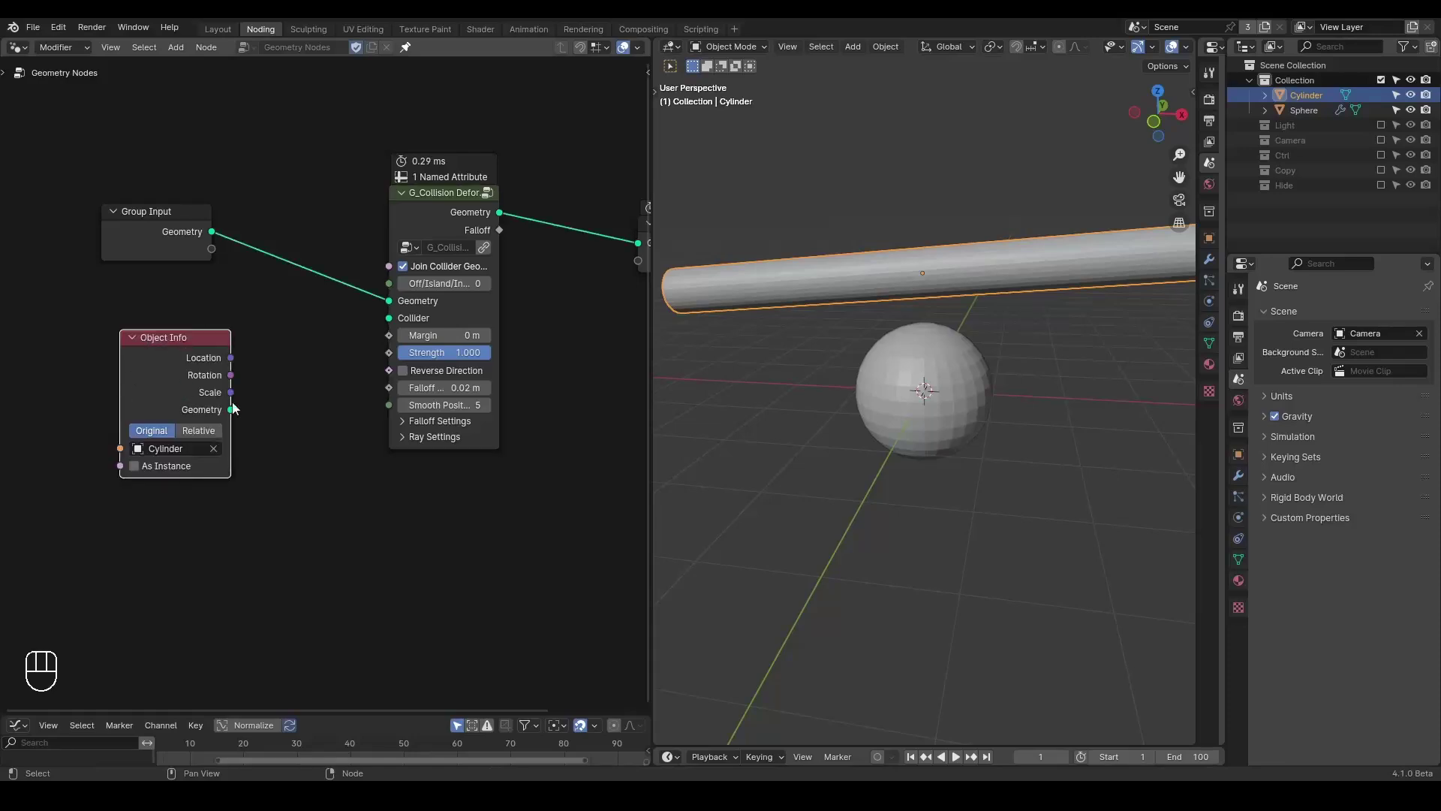
left_click_drag(239, 418, 257, 398)
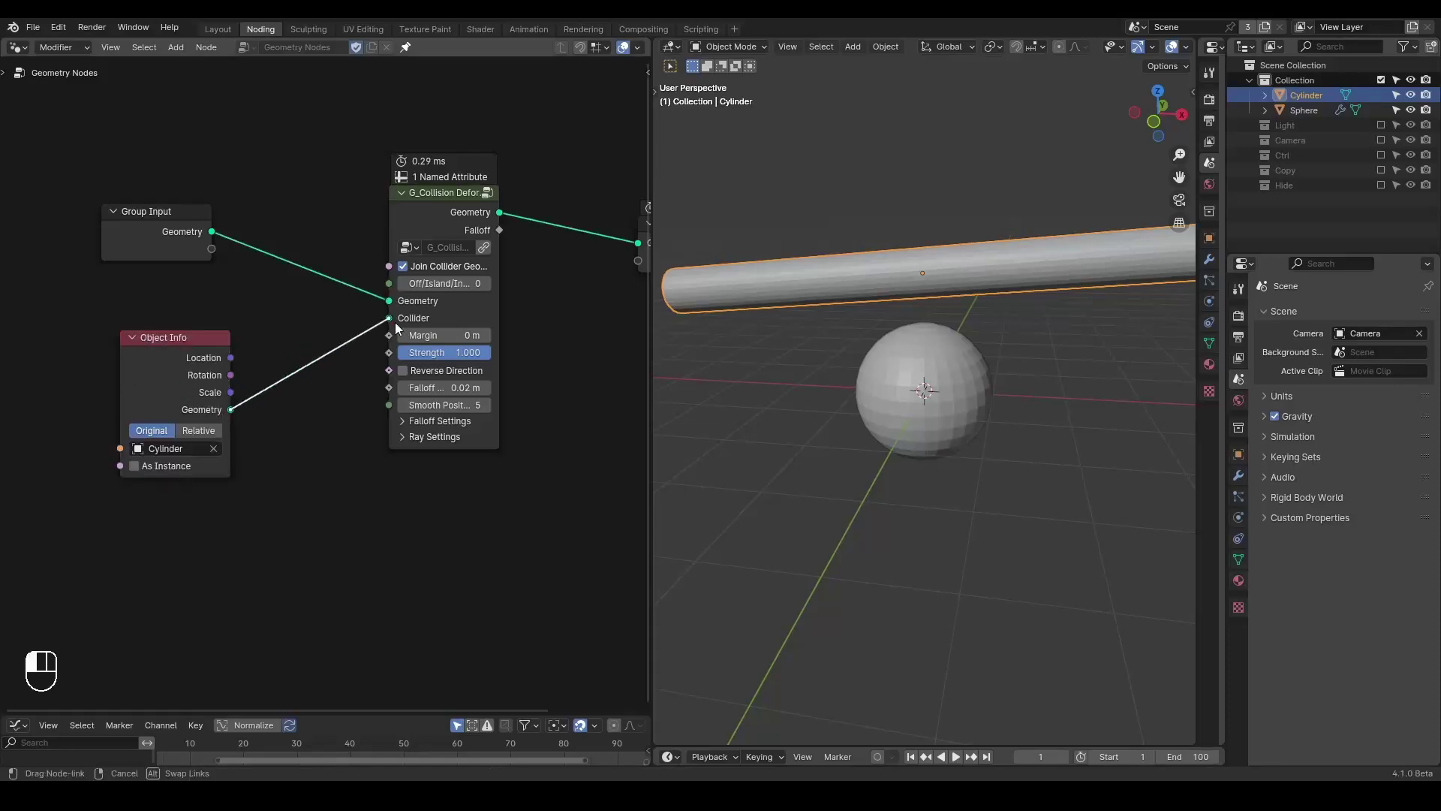
left_click_drag(878, 301, 935, 291)
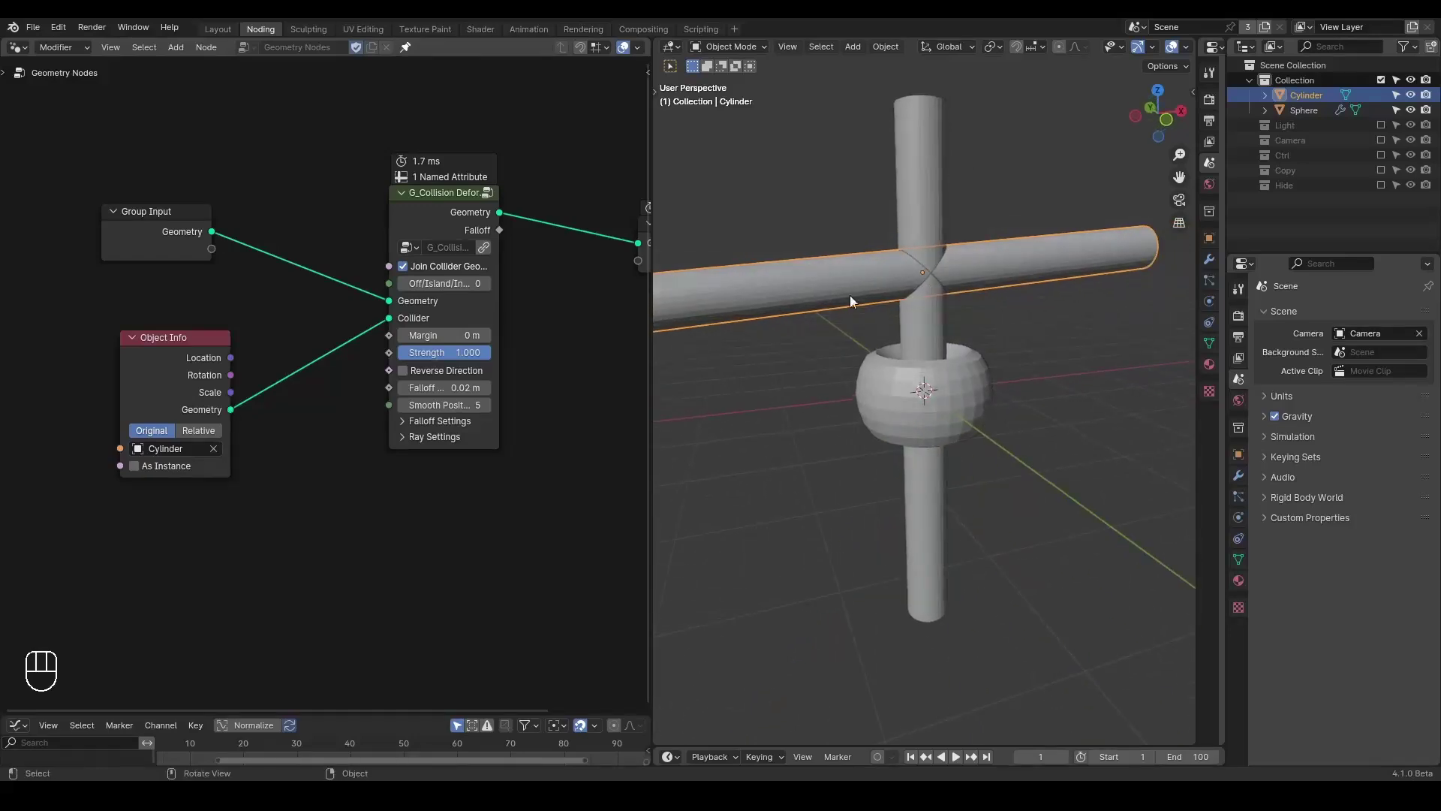
left_click(199, 440)
left_click_drag(915, 313, 912, 313)
left_click_drag(913, 313, 934, 310)
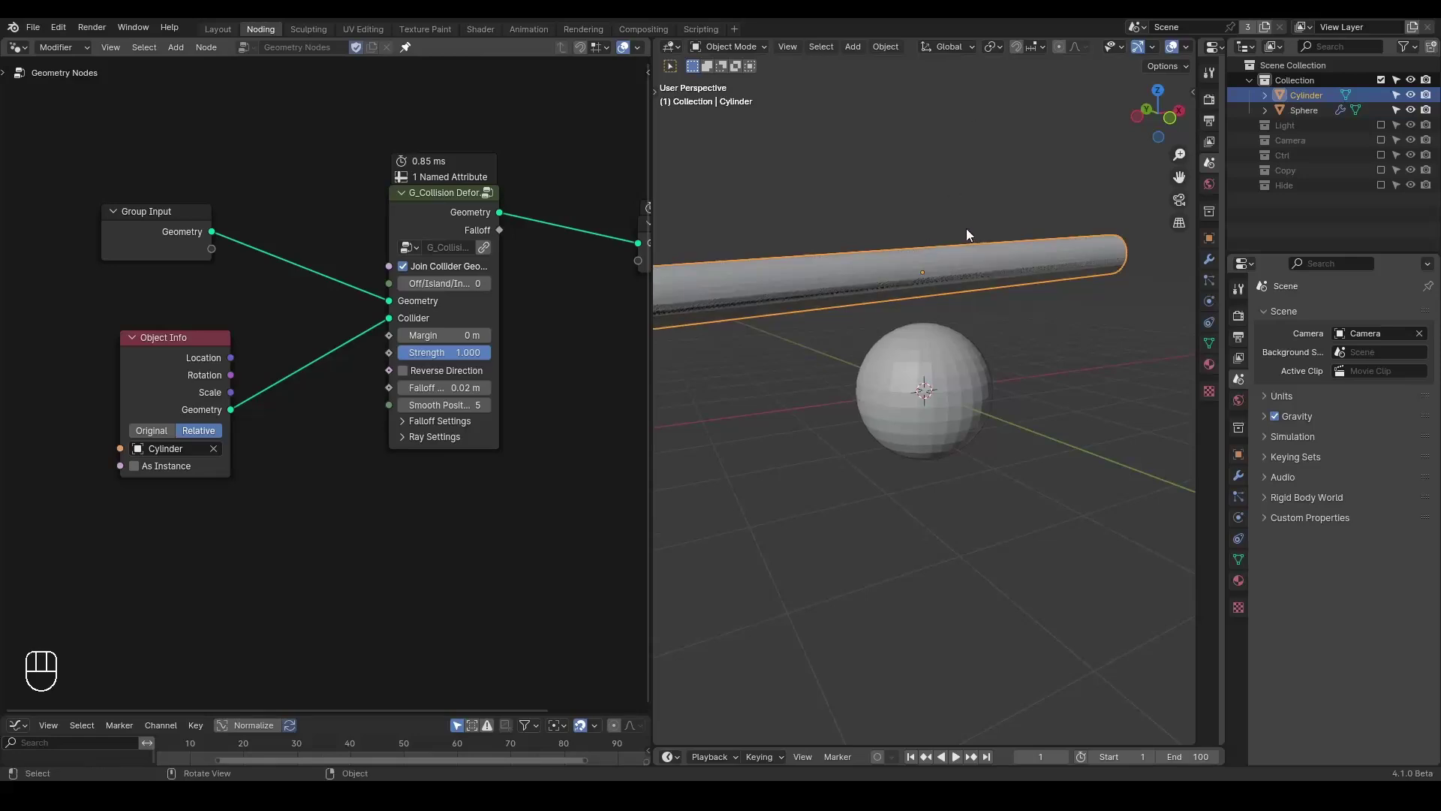
Nudge the cylinder in the viewport and step through outliner visibility toggles to check the collider
key("d")
left_click(941, 203)
key("d")
key("d")
left_click(911, 257)
key("d")
left_click(1418, 102)
left_click(1418, 103)
left_click(1418, 103)
left_click(1419, 103)
left_click(1418, 102)
left_click(1418, 103)
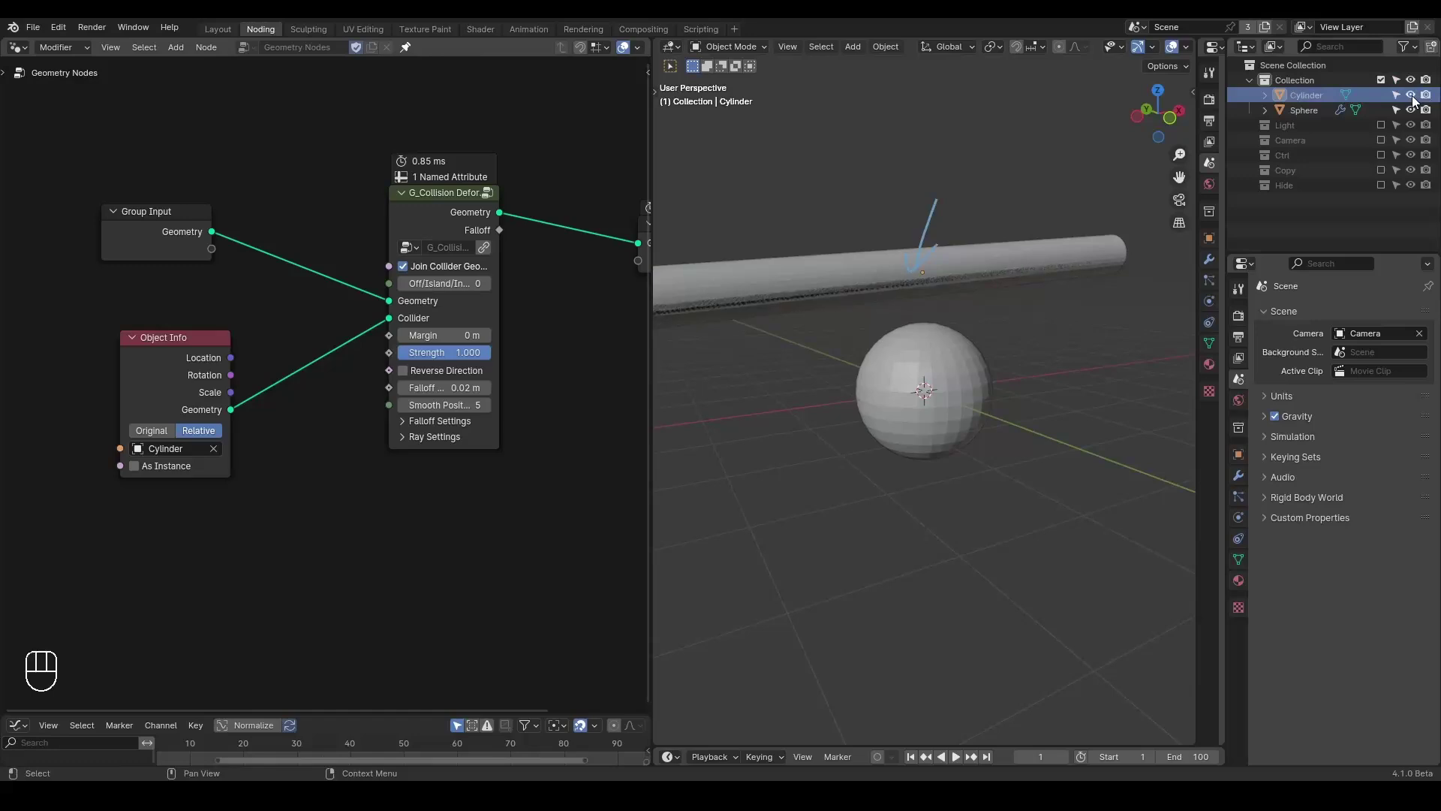
left_click(1418, 103)
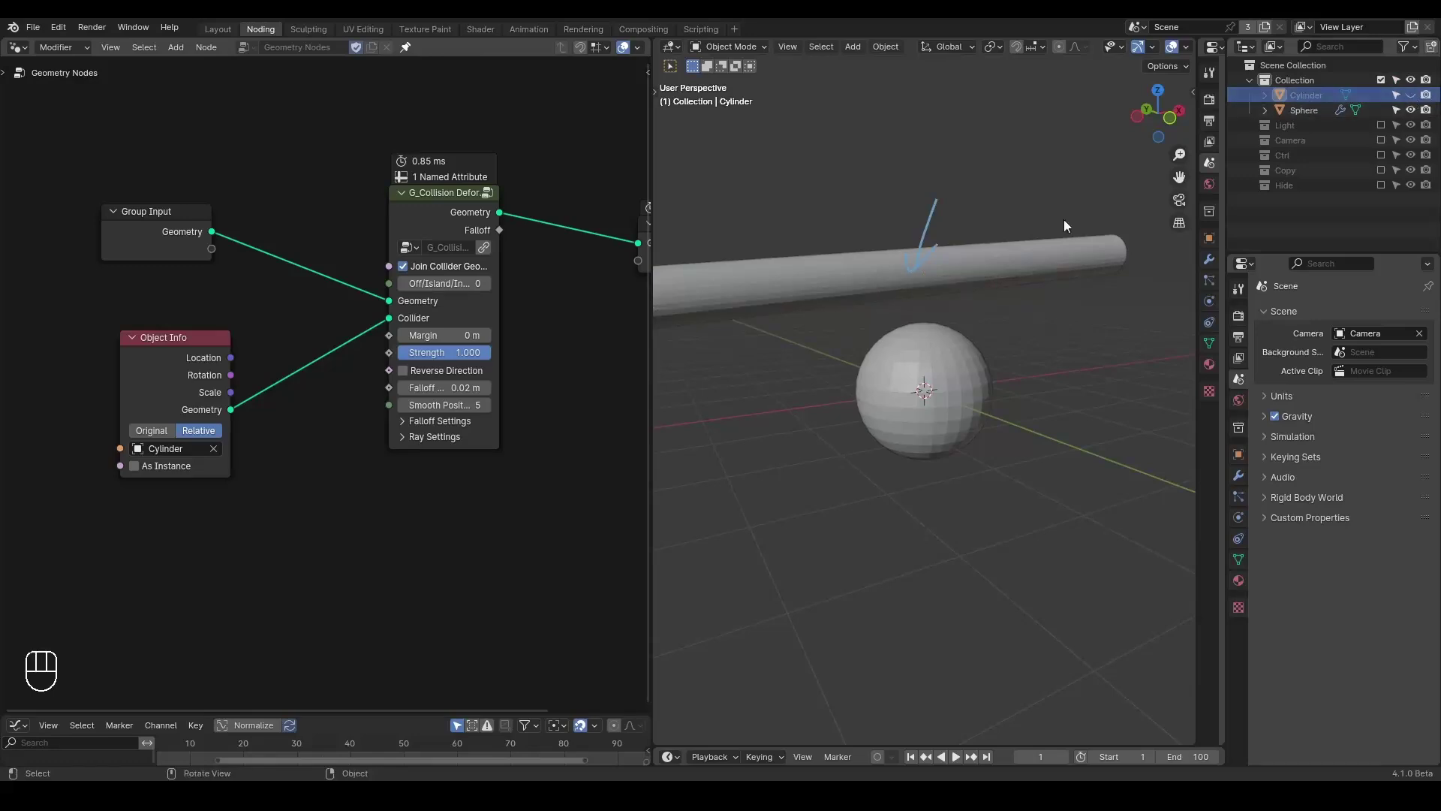
Select the sphere and turn off Join Collider Geometry so the cylinder mesh is not merged in
left_click(952, 273)
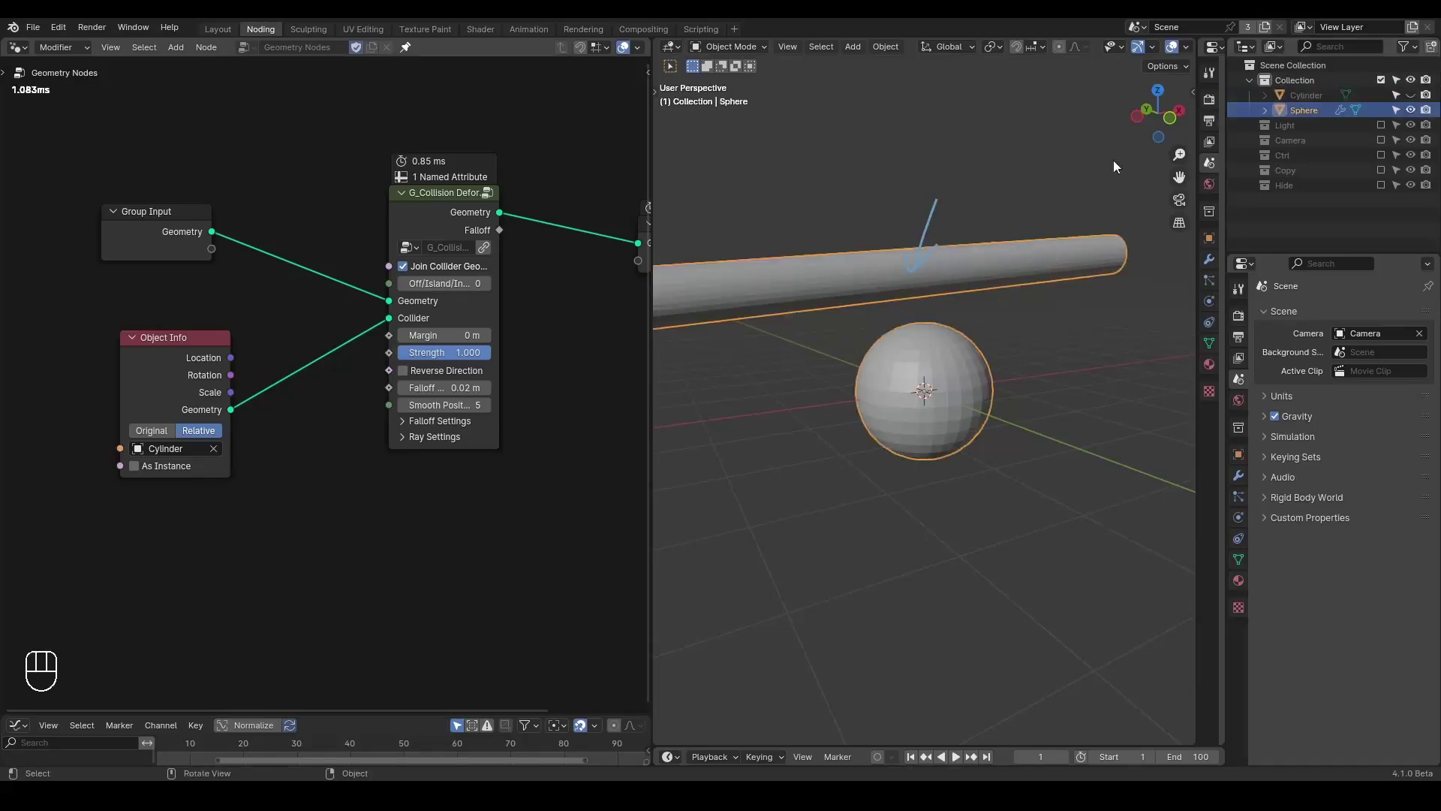
left_click(1416, 99)
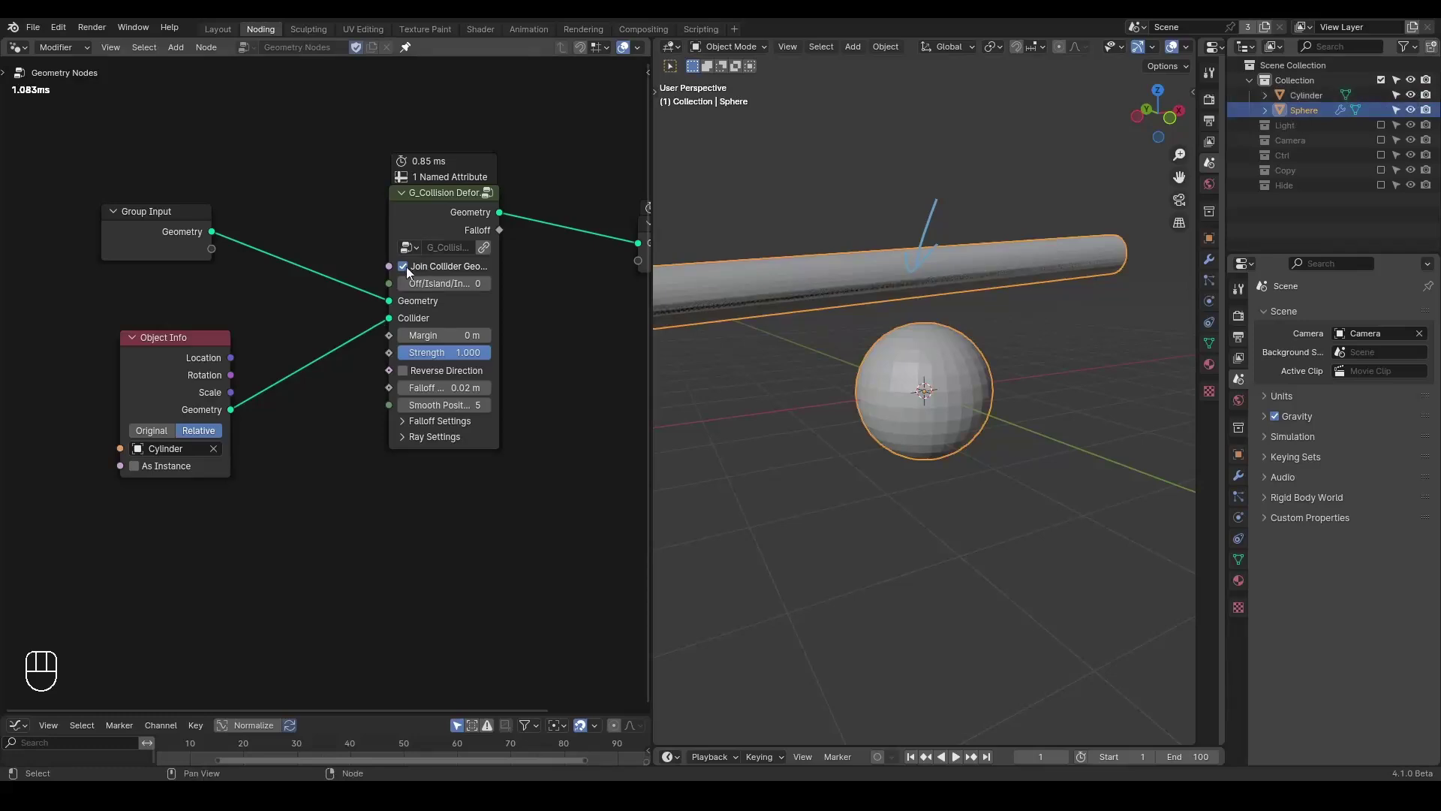
left_click(412, 274)
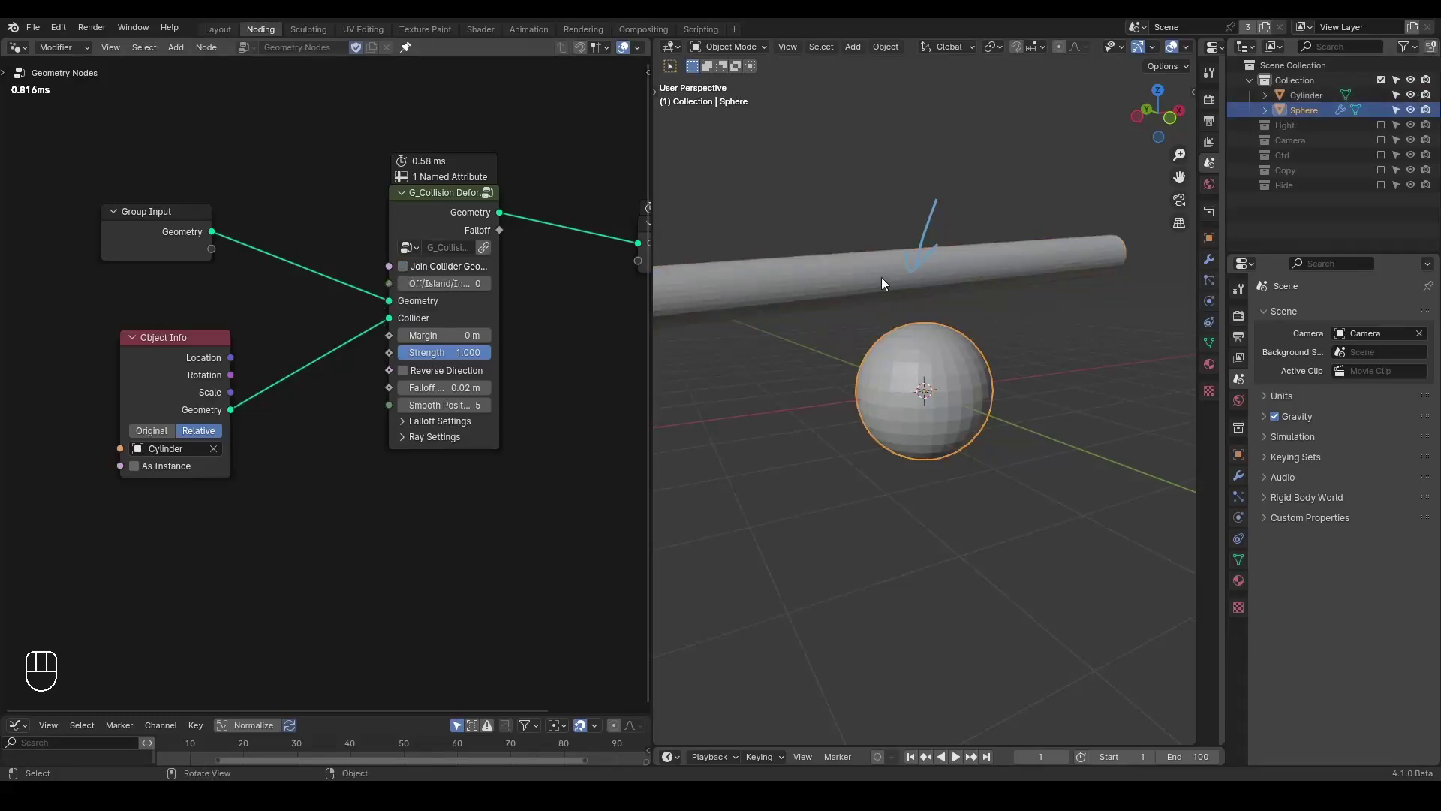
left_click(887, 285)
left_click(1411, 106)
left_click(1411, 106)
double_click(1412, 105)
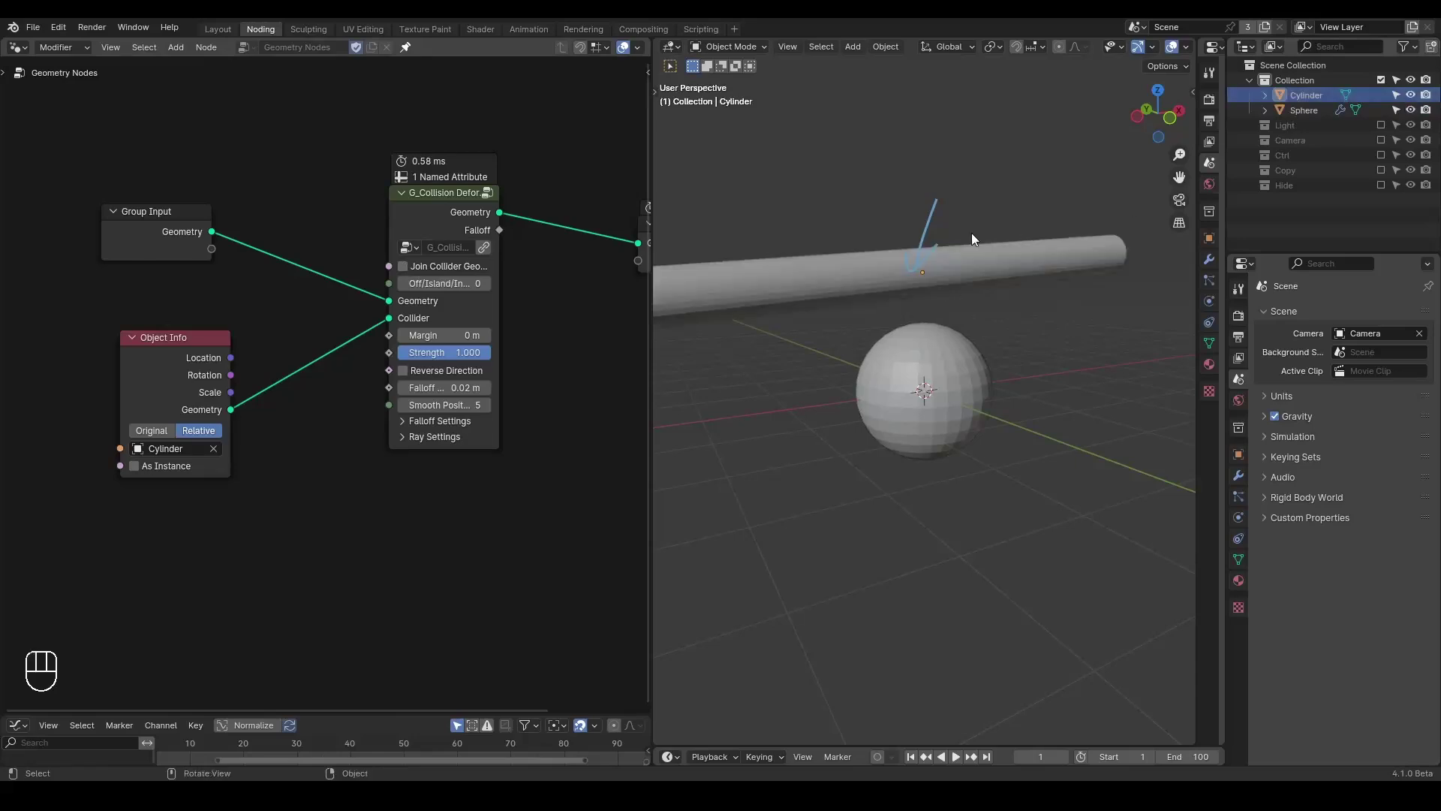
Move the cylinder down along Z until the rod presses into the top of the sphere
key("d")
right_click(956, 187)
key("d")
key("d")
left_click(882, 286)
key("g")
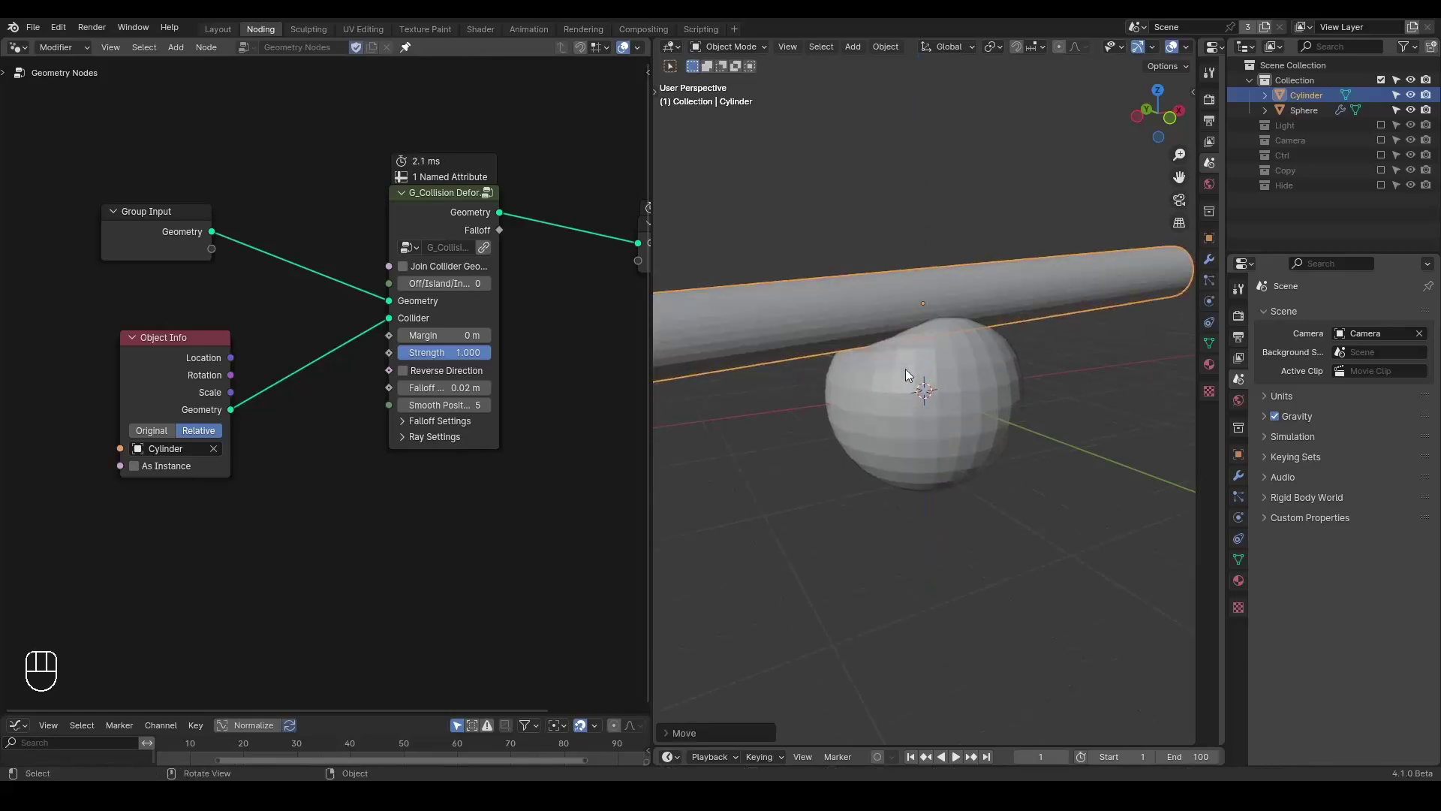
middle_click(894, 371)
middle_click(325, 239)
left_click(241, 238)
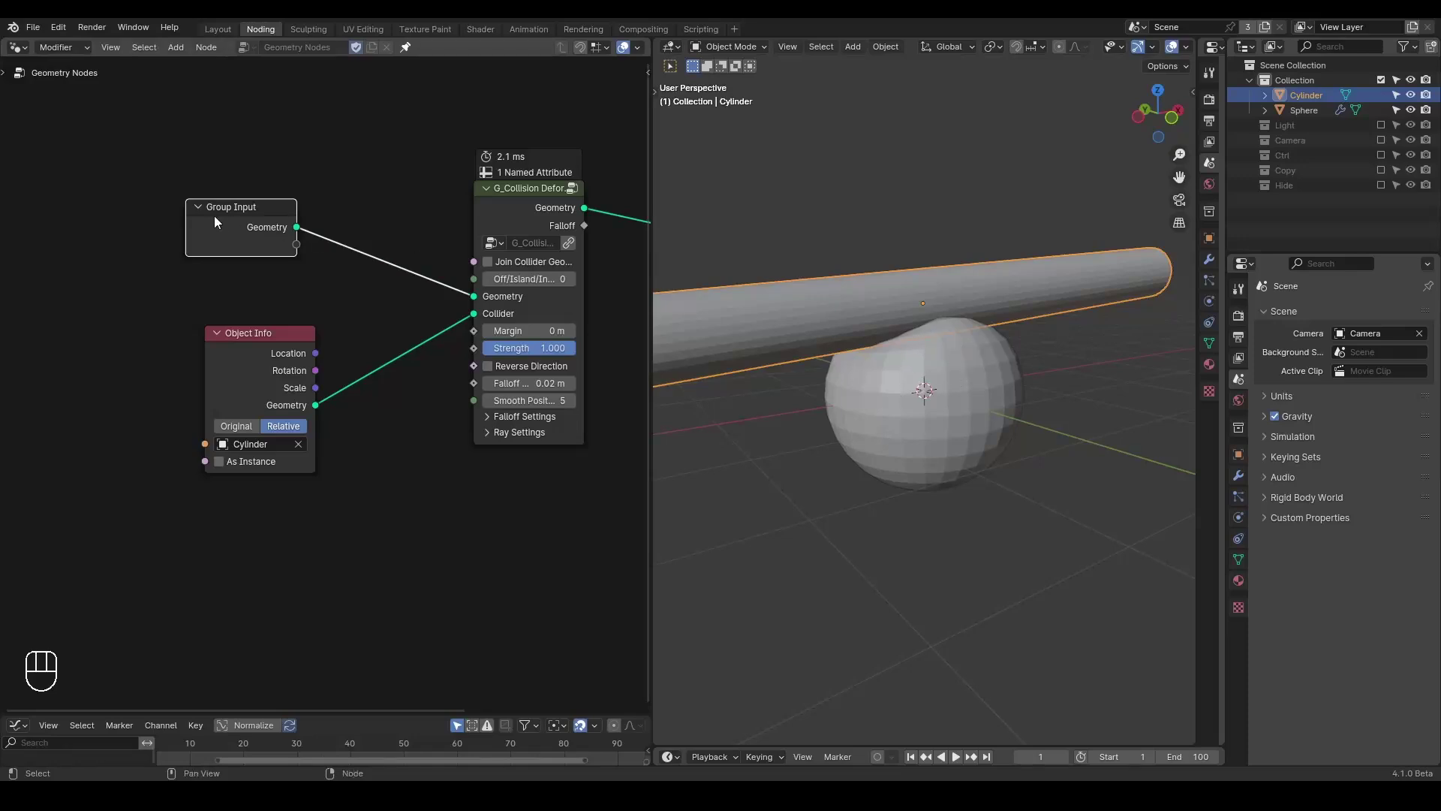
Replace the Group Input mesh with an Ico Sphere node at 6 subdivisions feeding the collision node
left_click(230, 225)
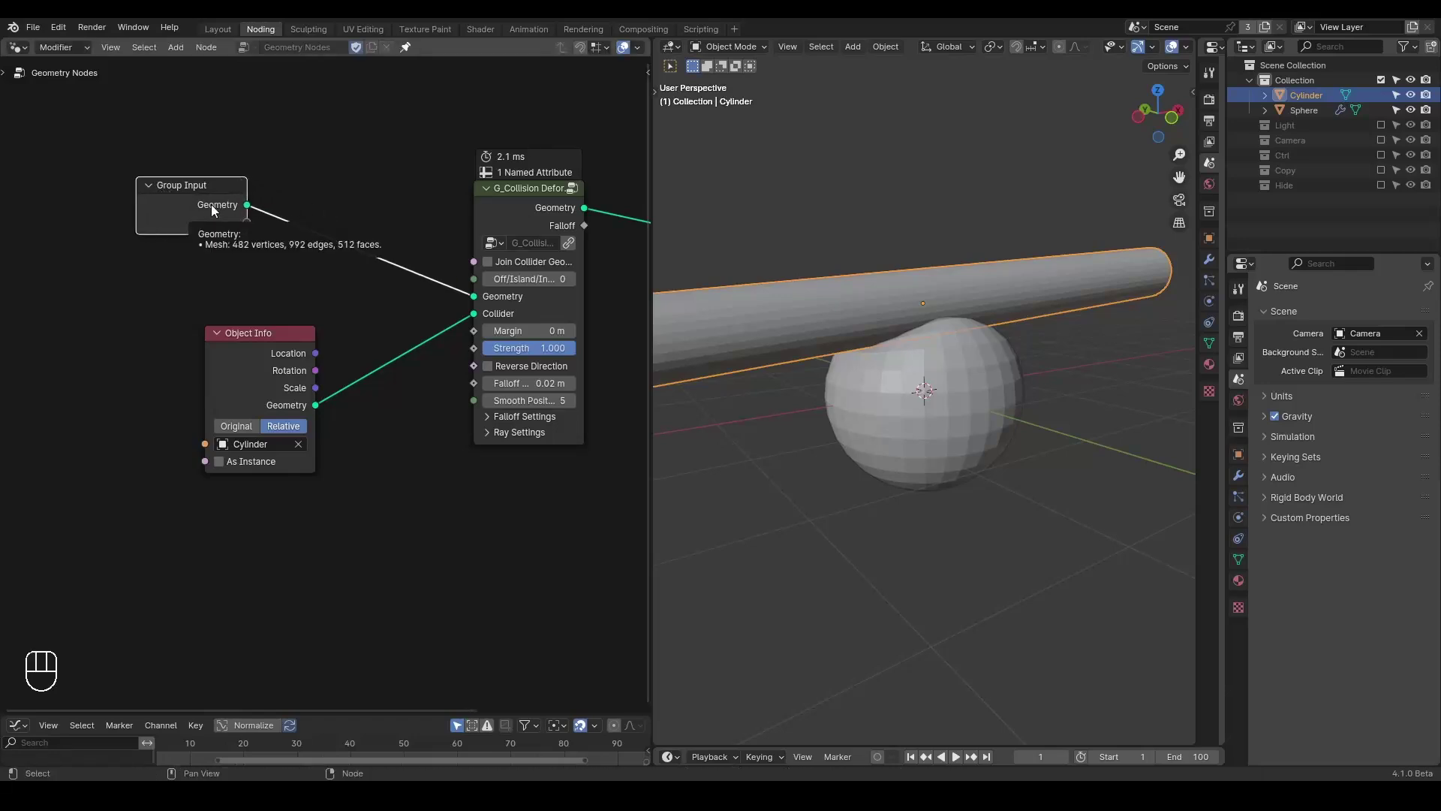
key("x")
key("ctrl+a")
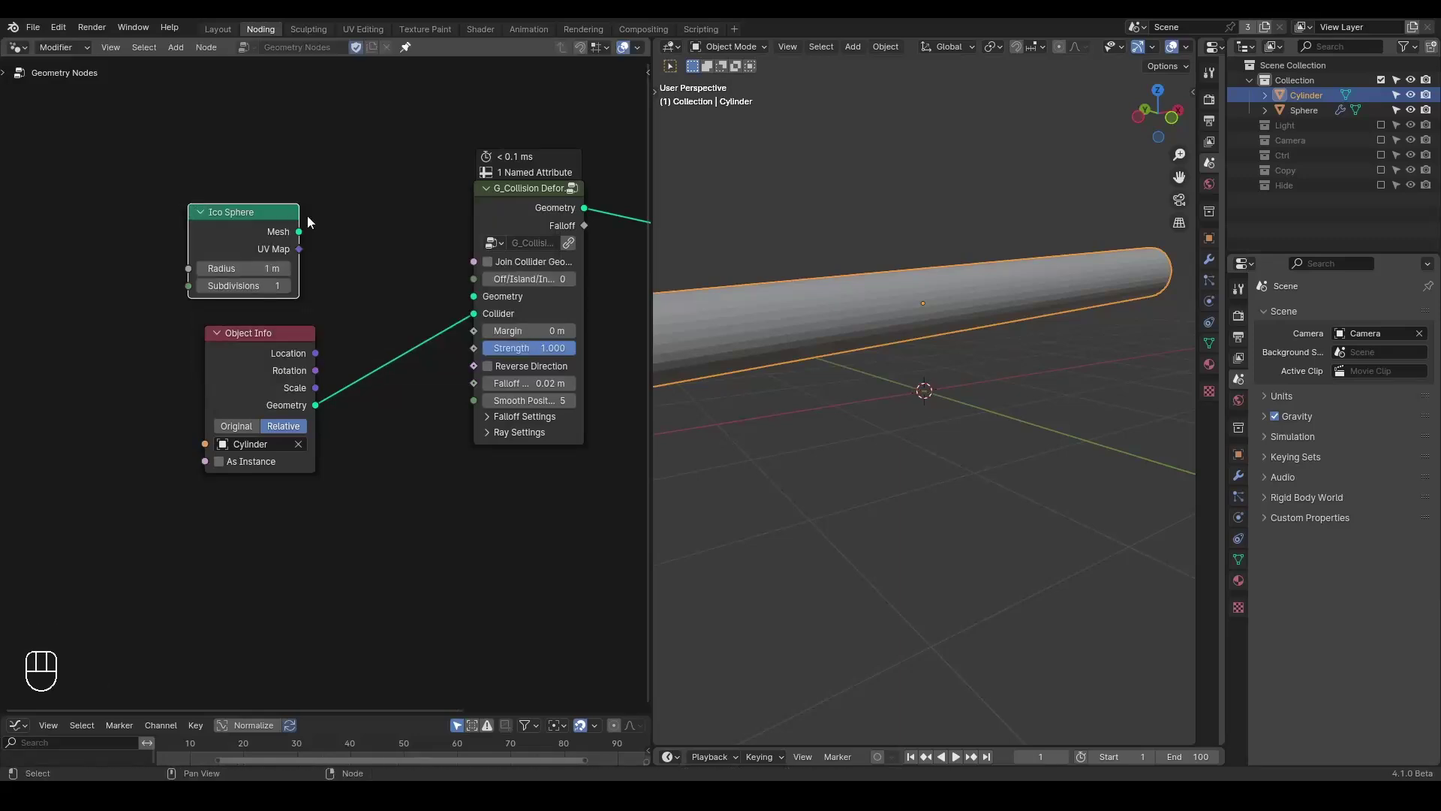
left_click_drag(300, 238, 481, 310)
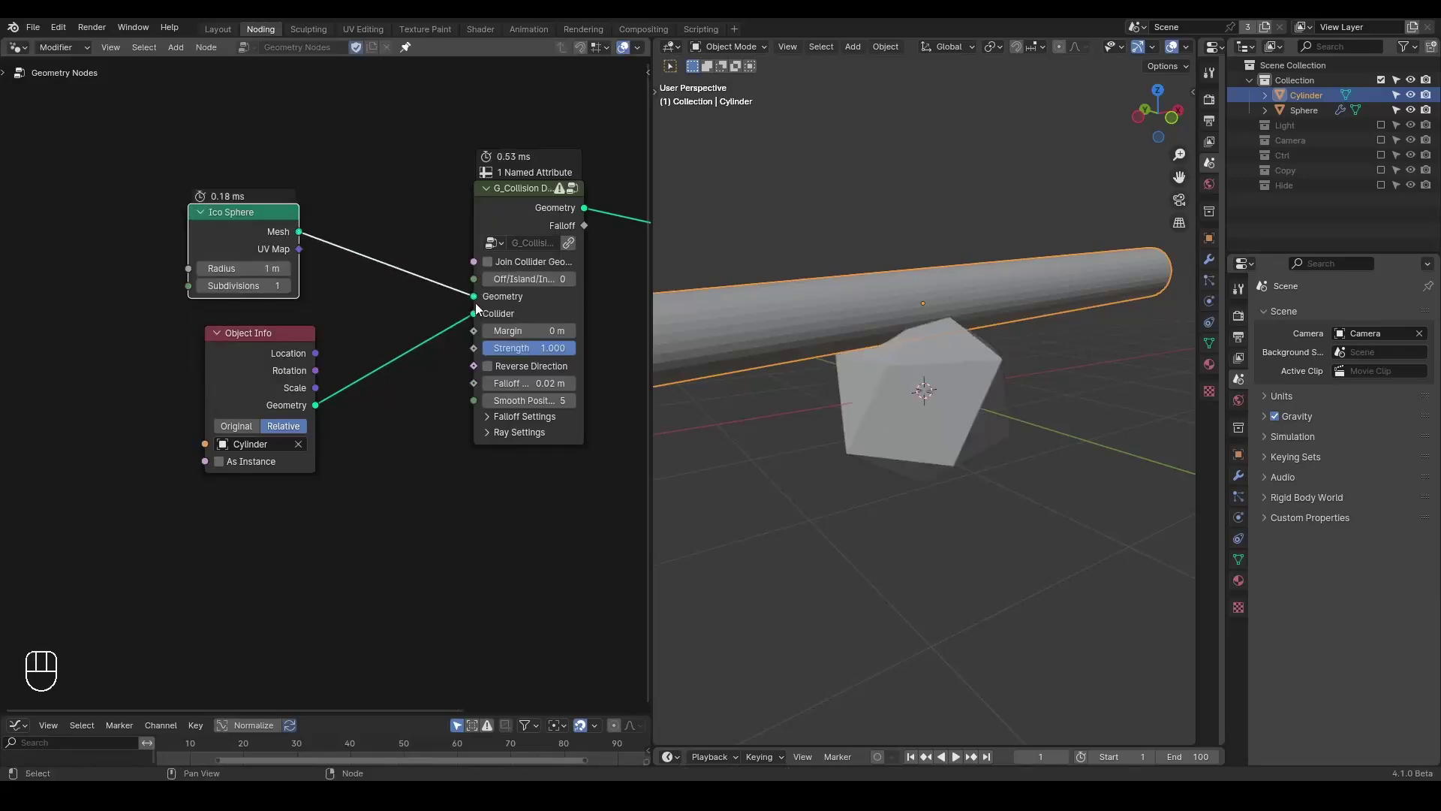
double_click(296, 292)
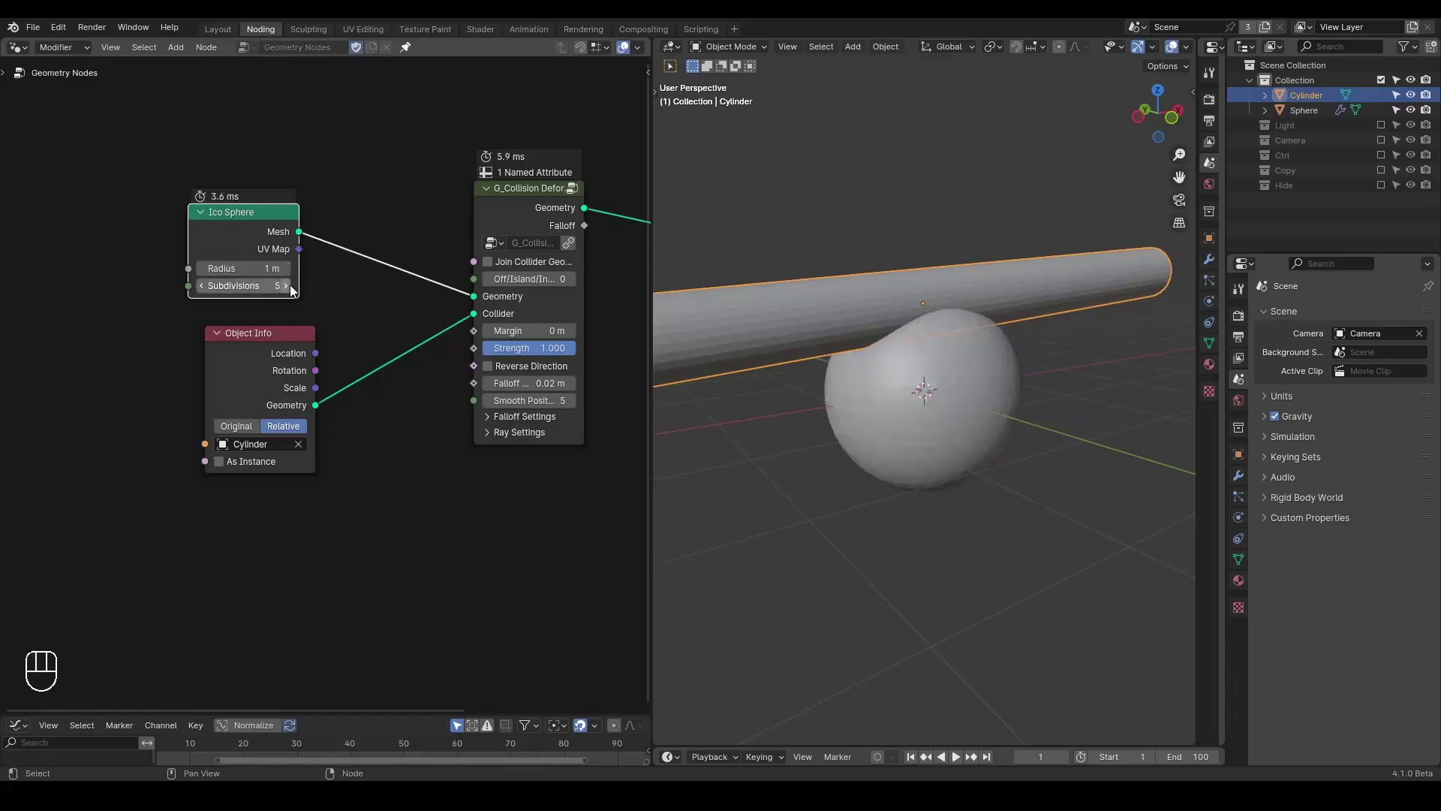
left_click(295, 292)
Orbit and toggle X-ray to check the smooth sphere denting around the cylinder collider
left_click_drag(932, 332, 1008, 344)
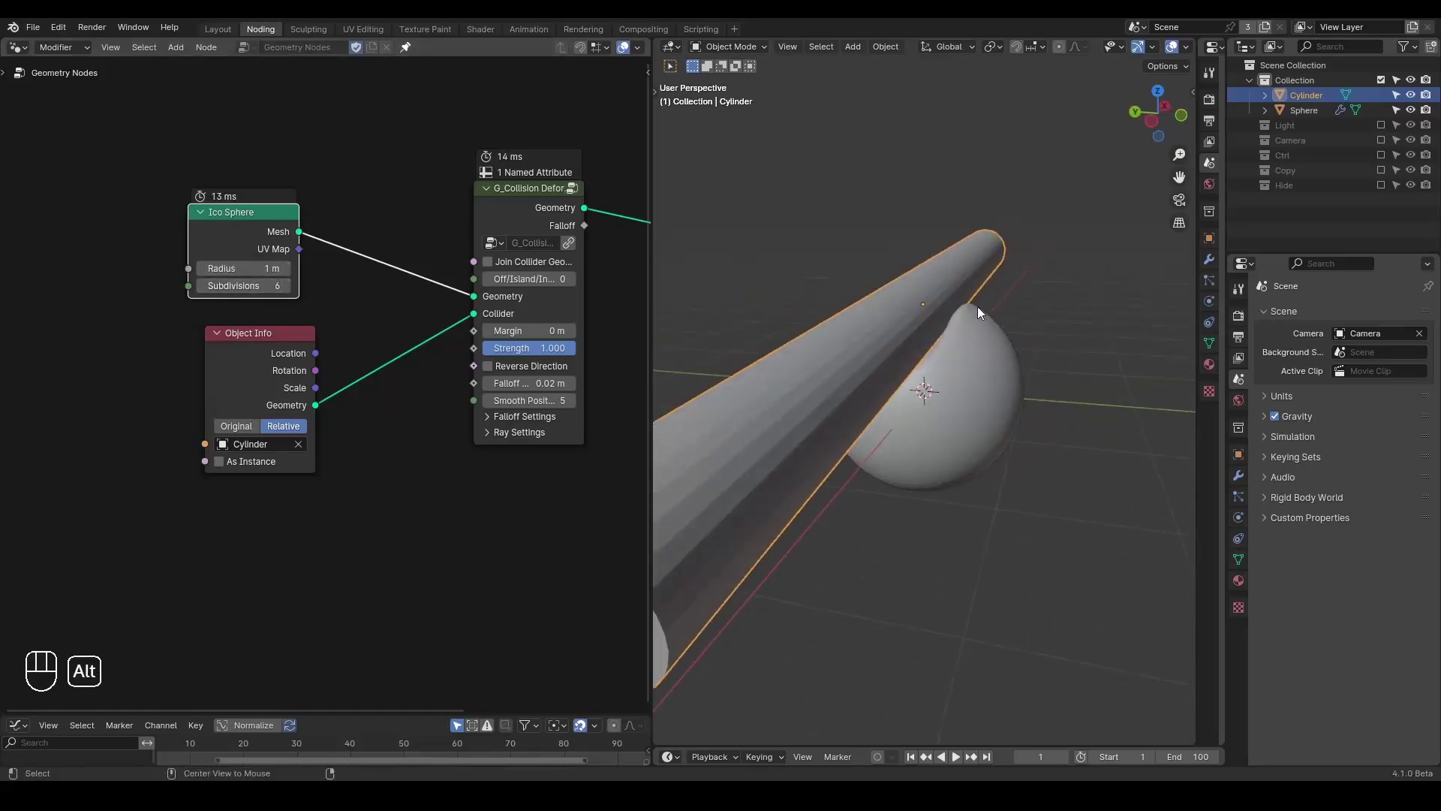
key("alt+z")
left_click(939, 330)
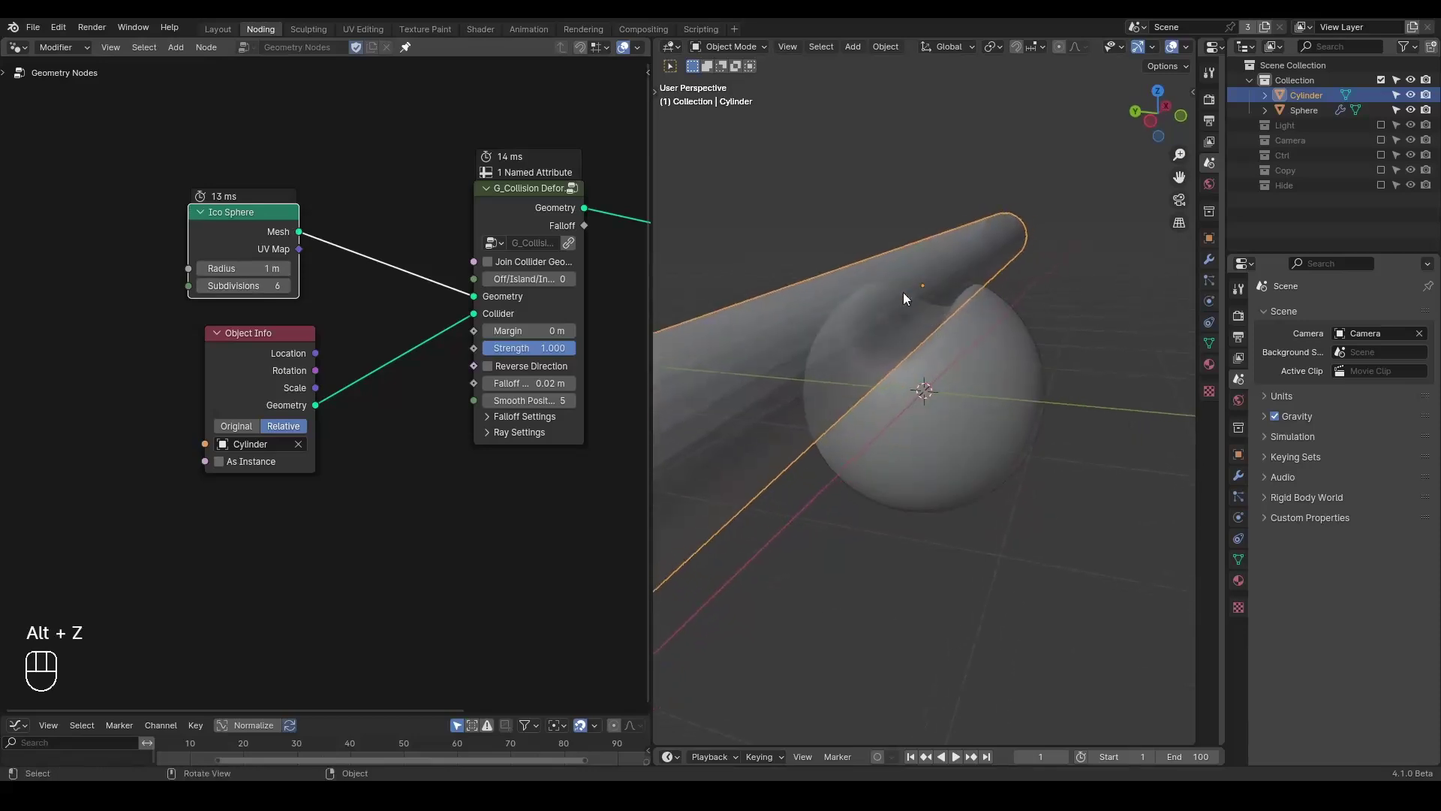
key("alt+z")
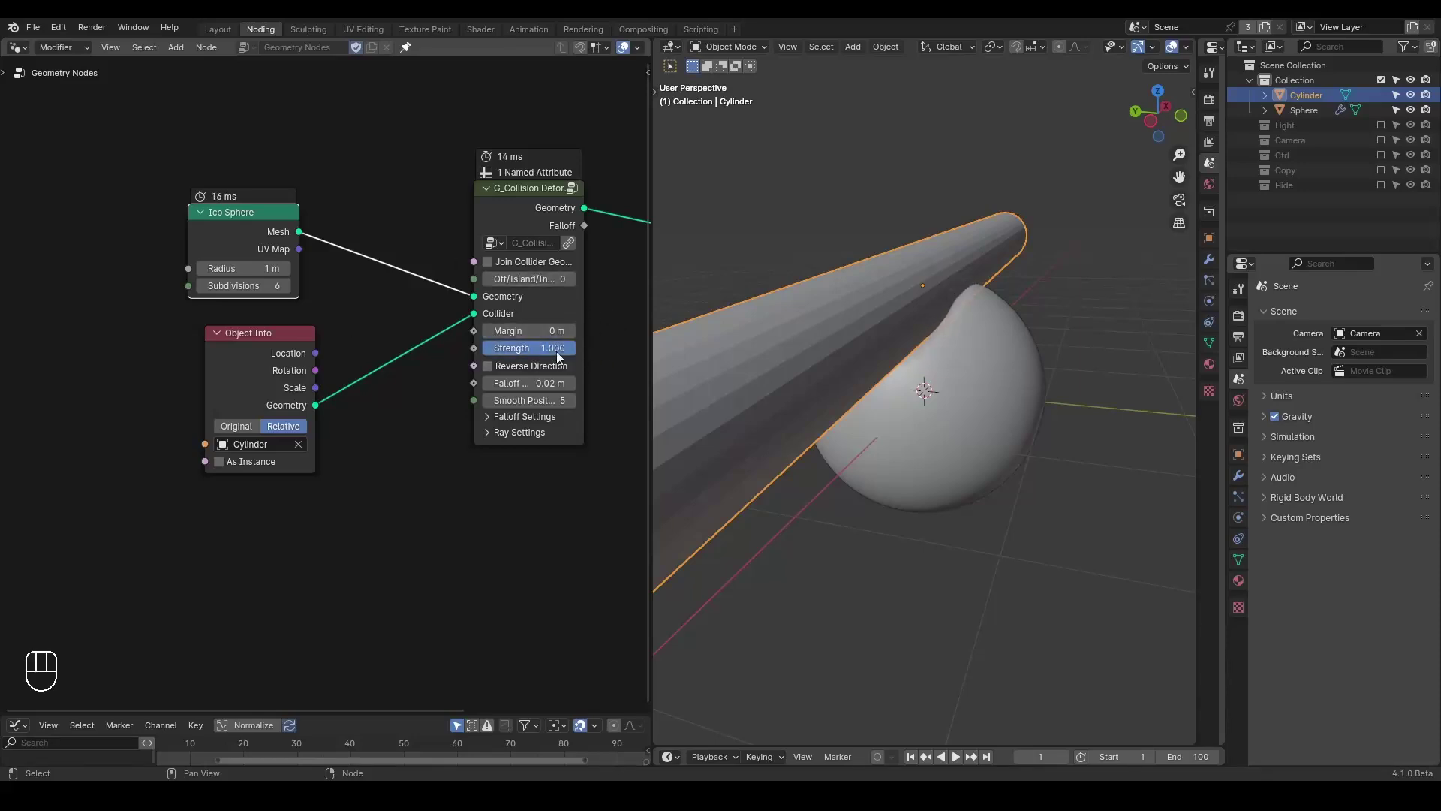
Bring the Group Output into view, then move the cylinder slightly up along Z to test the dent
middle_click(410, 429)
left_click_drag(340, 207, 248, 220)
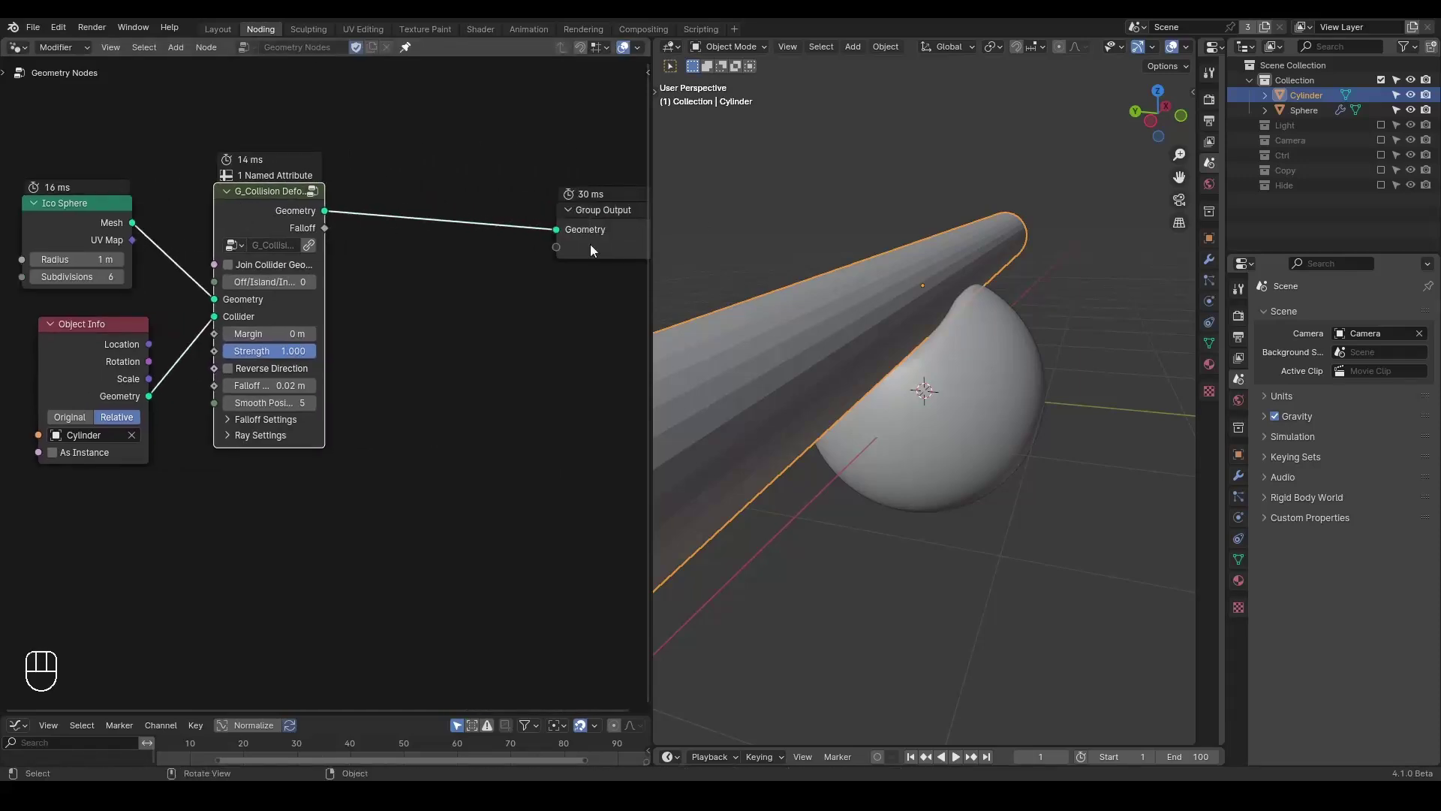
key("g")
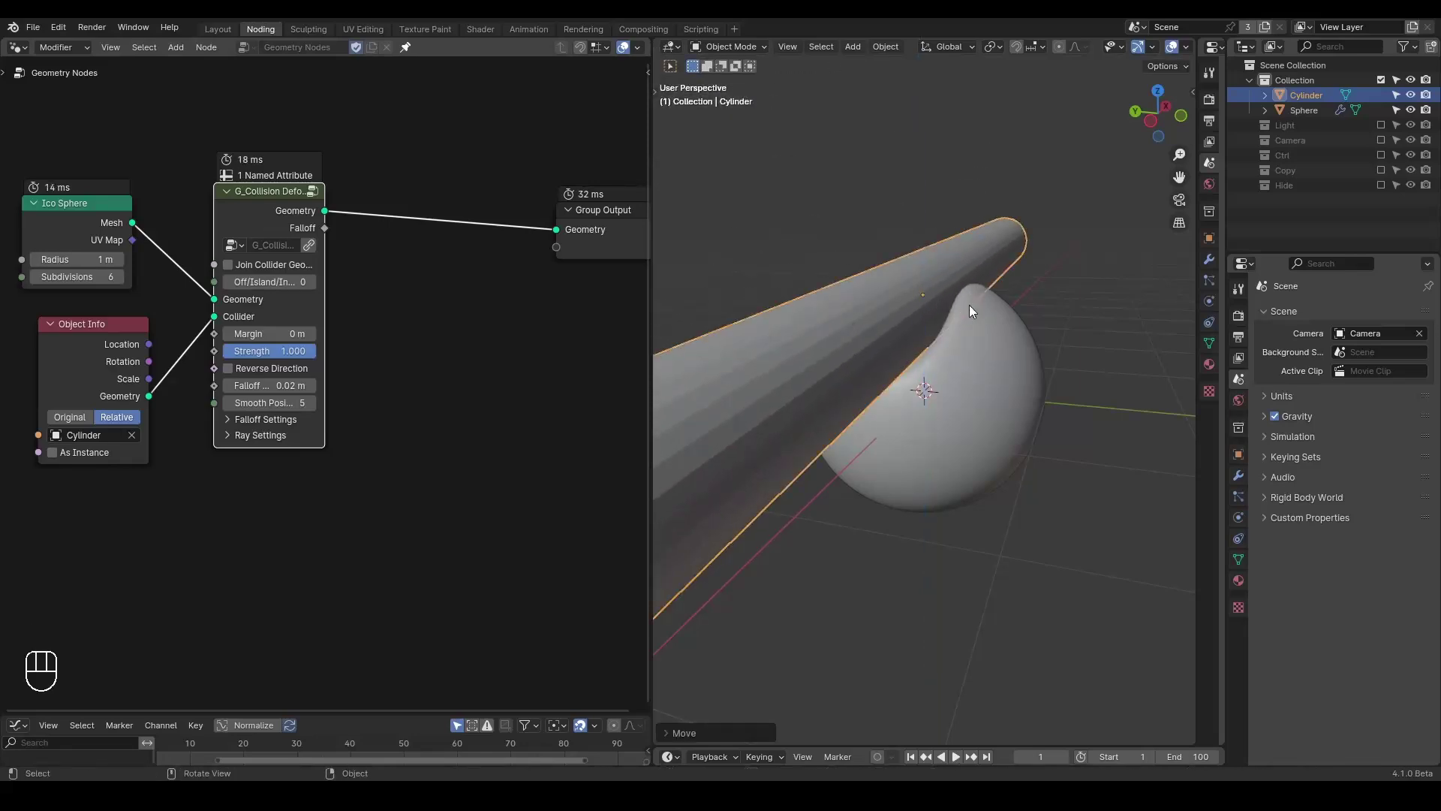
middle_click(974, 317)
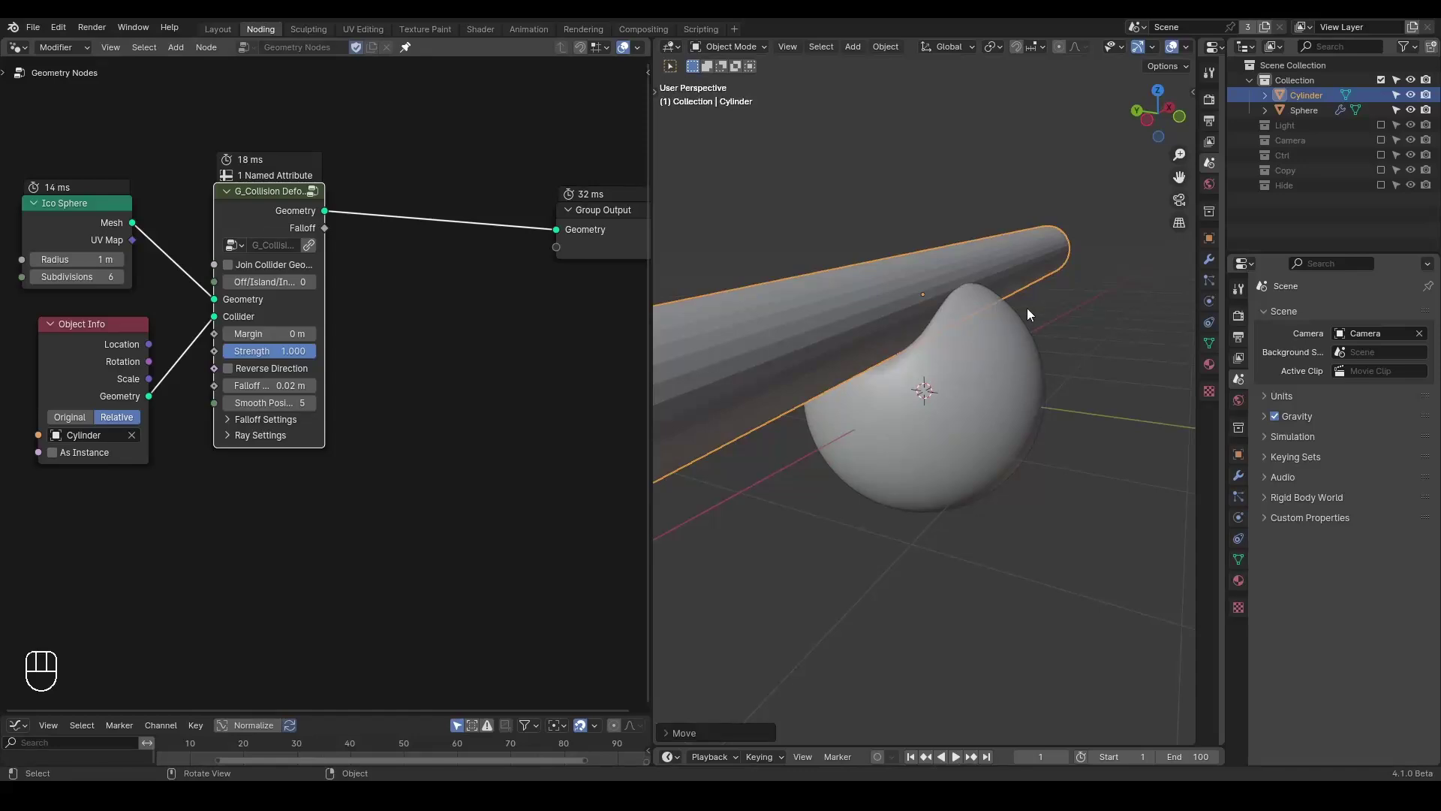
key("g")
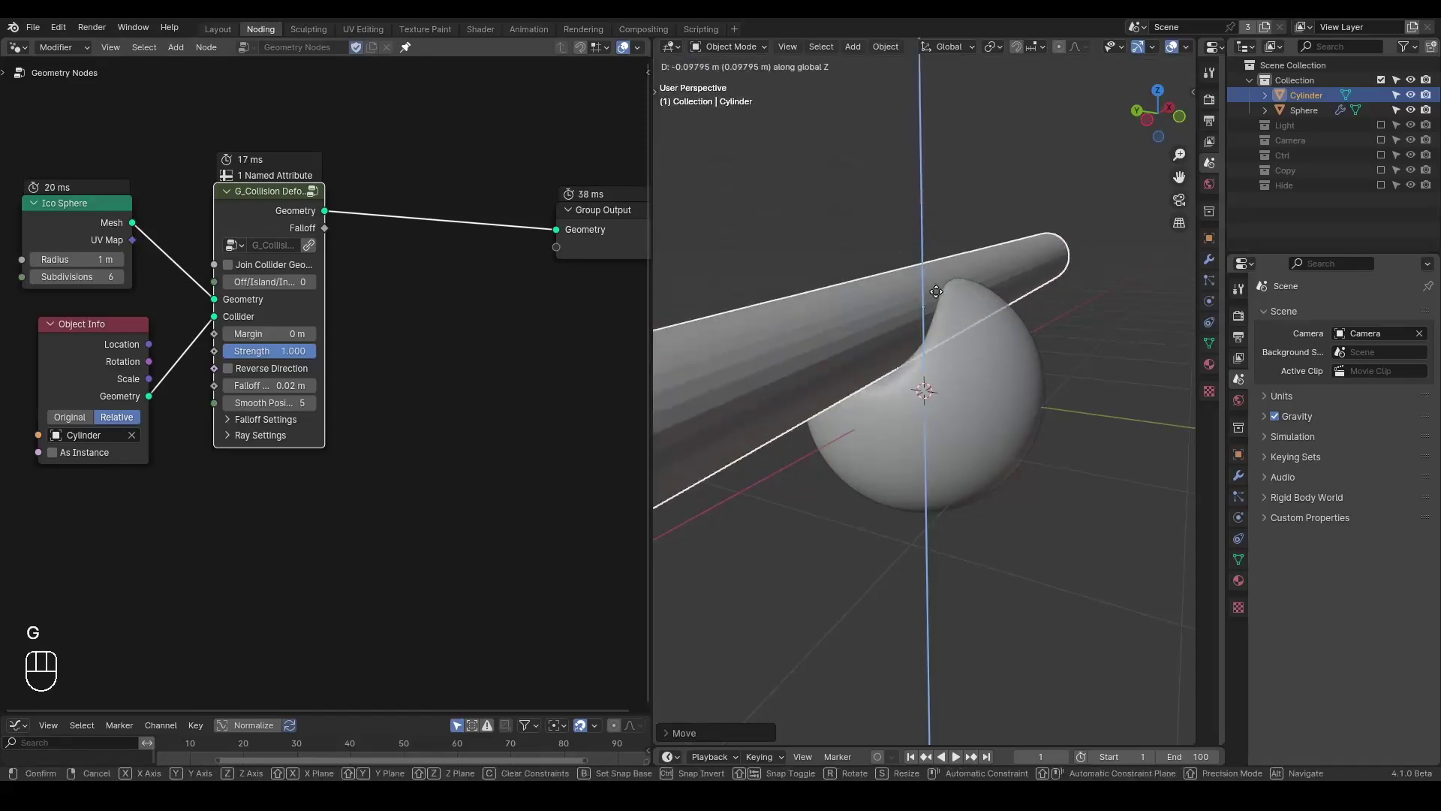
key("d")
left_click(1008, 336)
key("d")
left_click(1066, 305)
Draw an annotation arrow by the dent and start a node search for 'normal'
key("d")
key("d")
key("d")
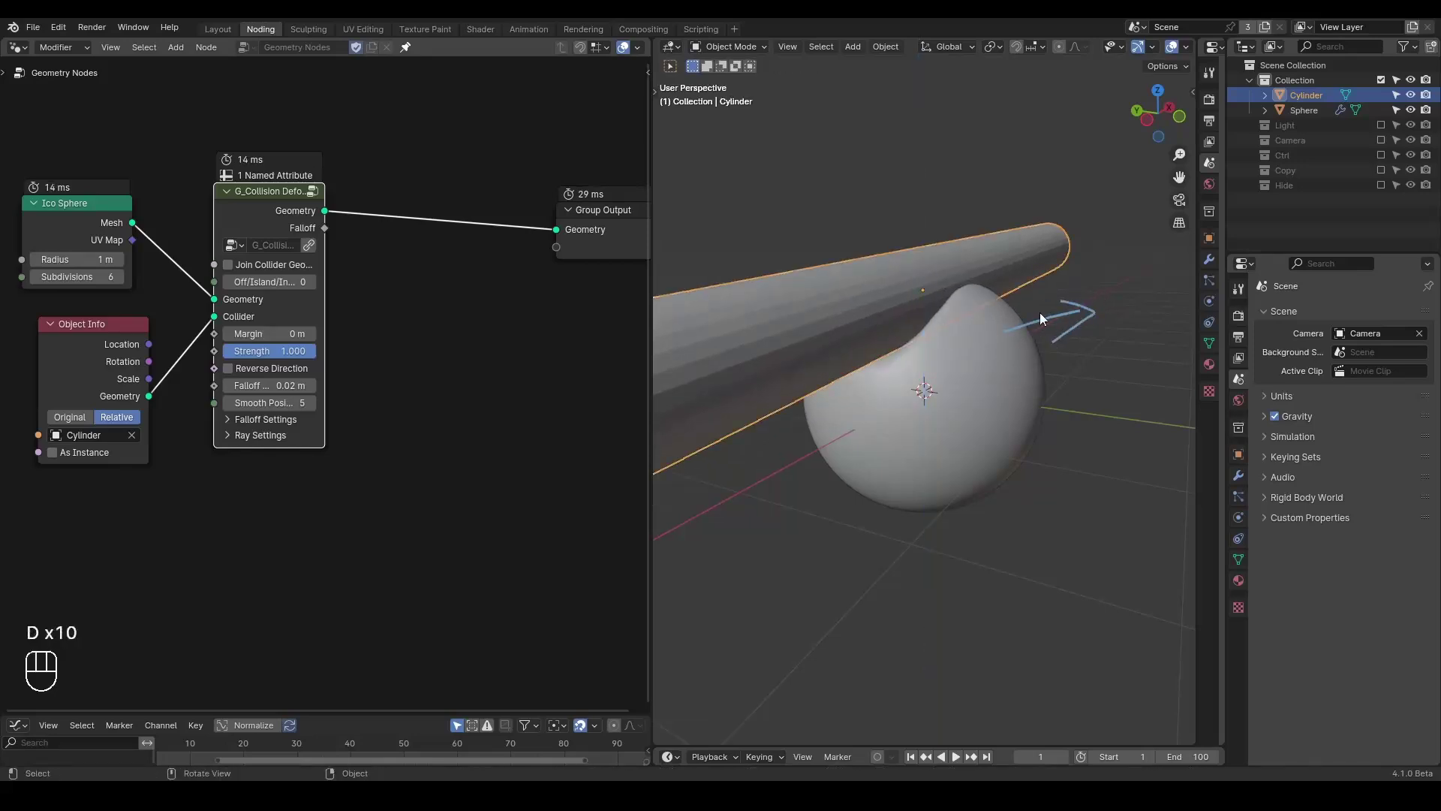
left_click(499, 296)
left_click(556, 227)
key("ctrl+a")
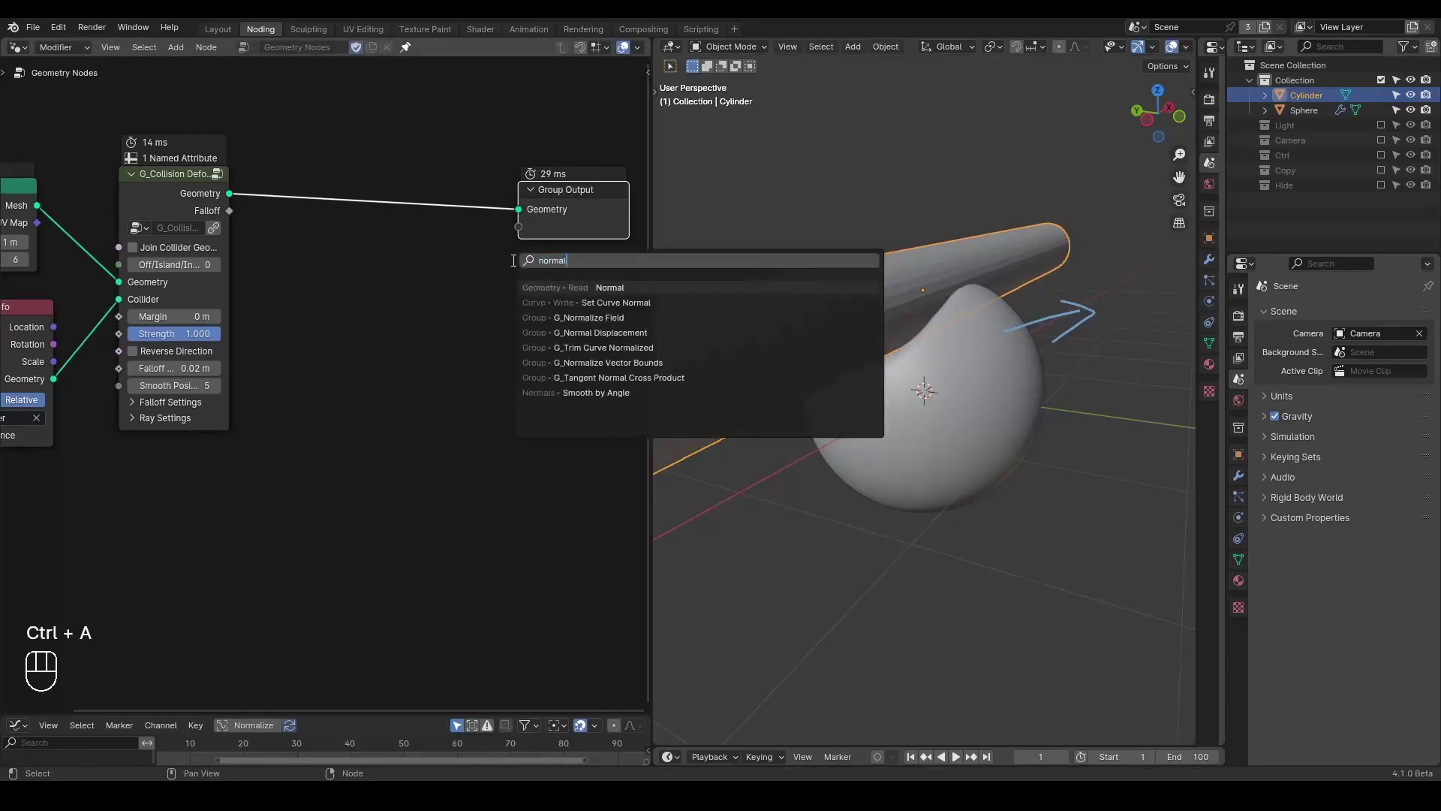
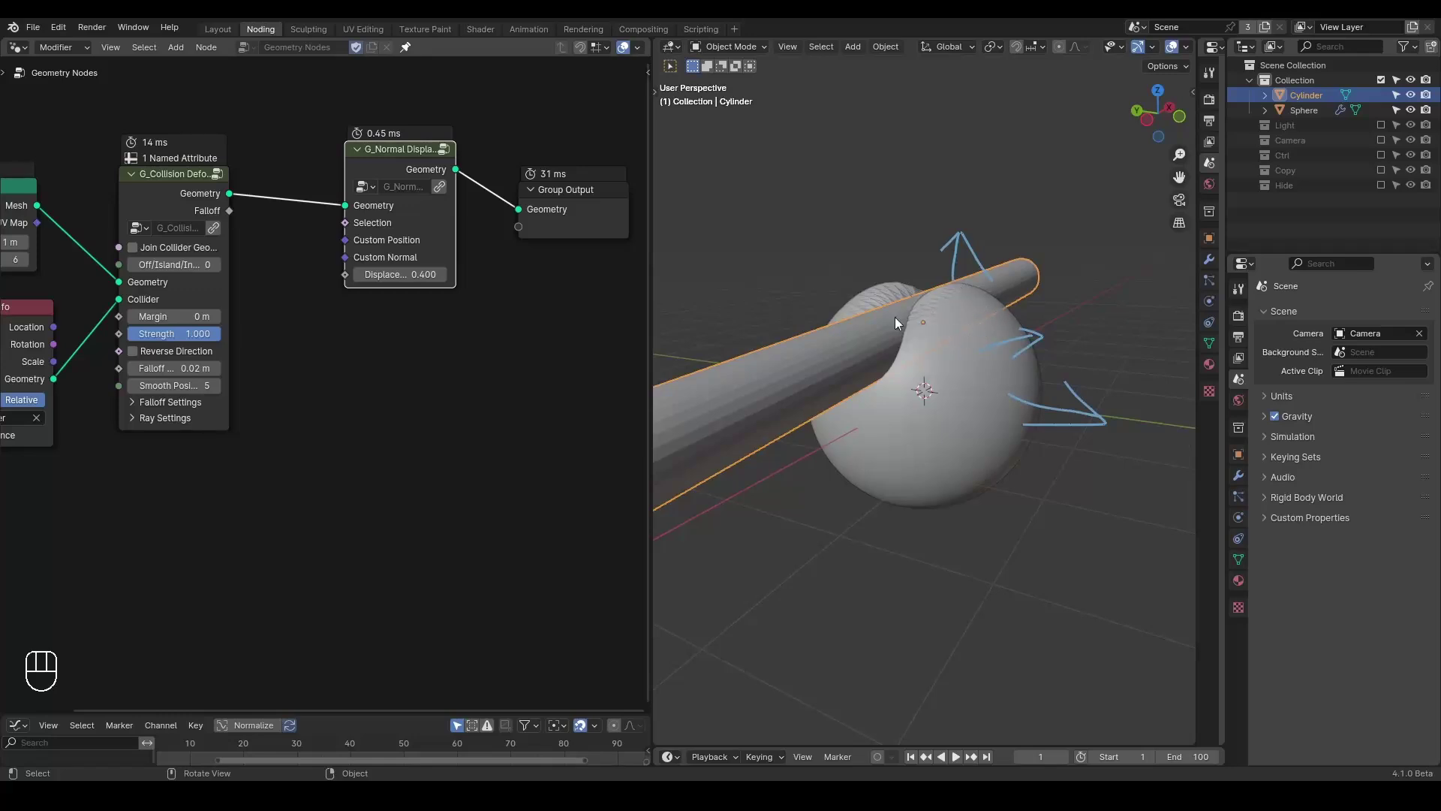
Place the G_Normal Displacement group between G_Collision Deform and the Group Output
key("d")
right_click(923, 239)
key("d")
left_click(584, 113)
key("g")
left_click(480, 273)
Attach a Viewer to the deform node's Falloff output to preview it black-and-white on the sphere
left_click(216, 208)
left_click(200, 208)
middle_click(347, 333)
key("alt+z")
Rearrange the node tree to clear space beside the Viewer node on the Falloff link
left_click_drag(936, 326, 931, 310)
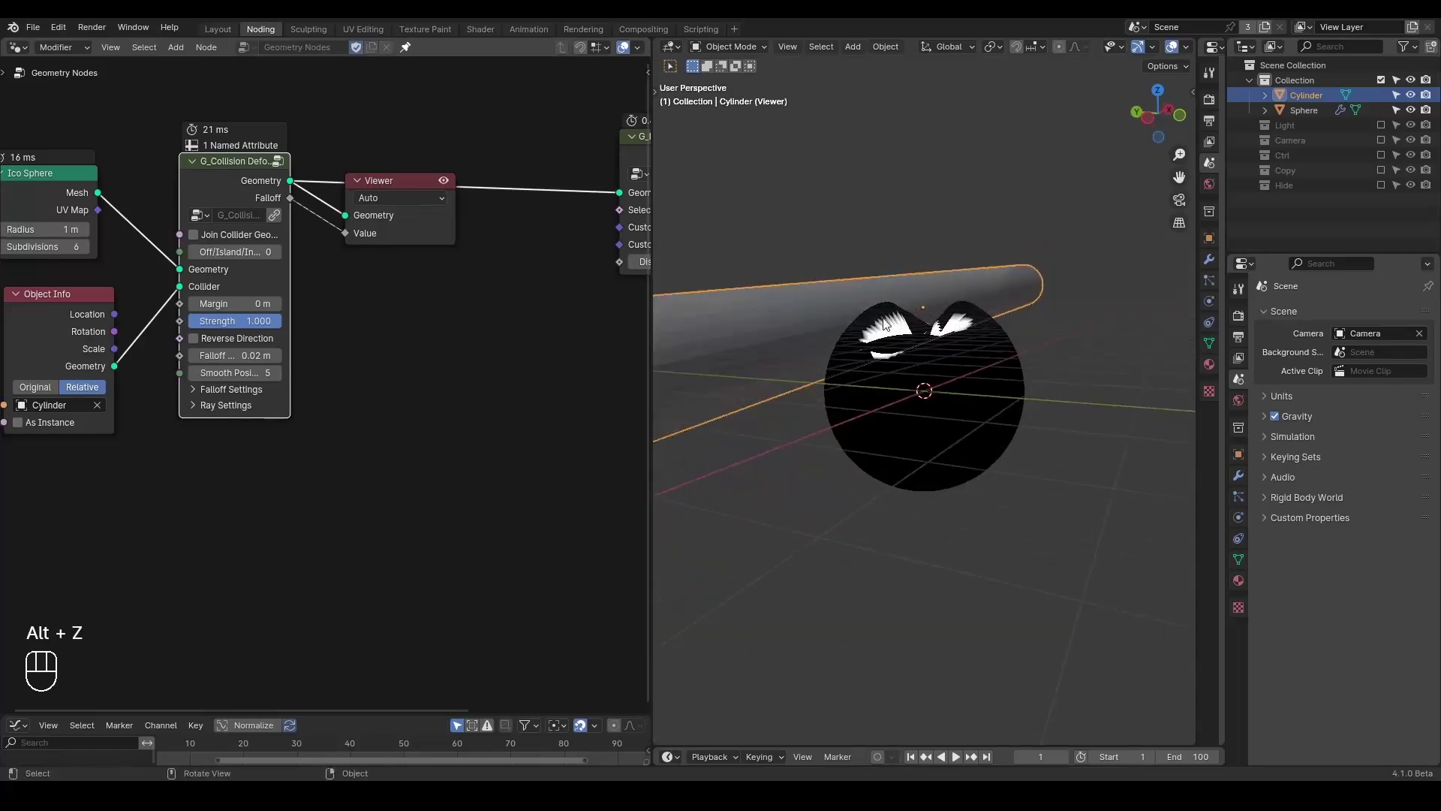
key("d")
left_click_drag(884, 324, 866, 323)
key("d")
key("d")
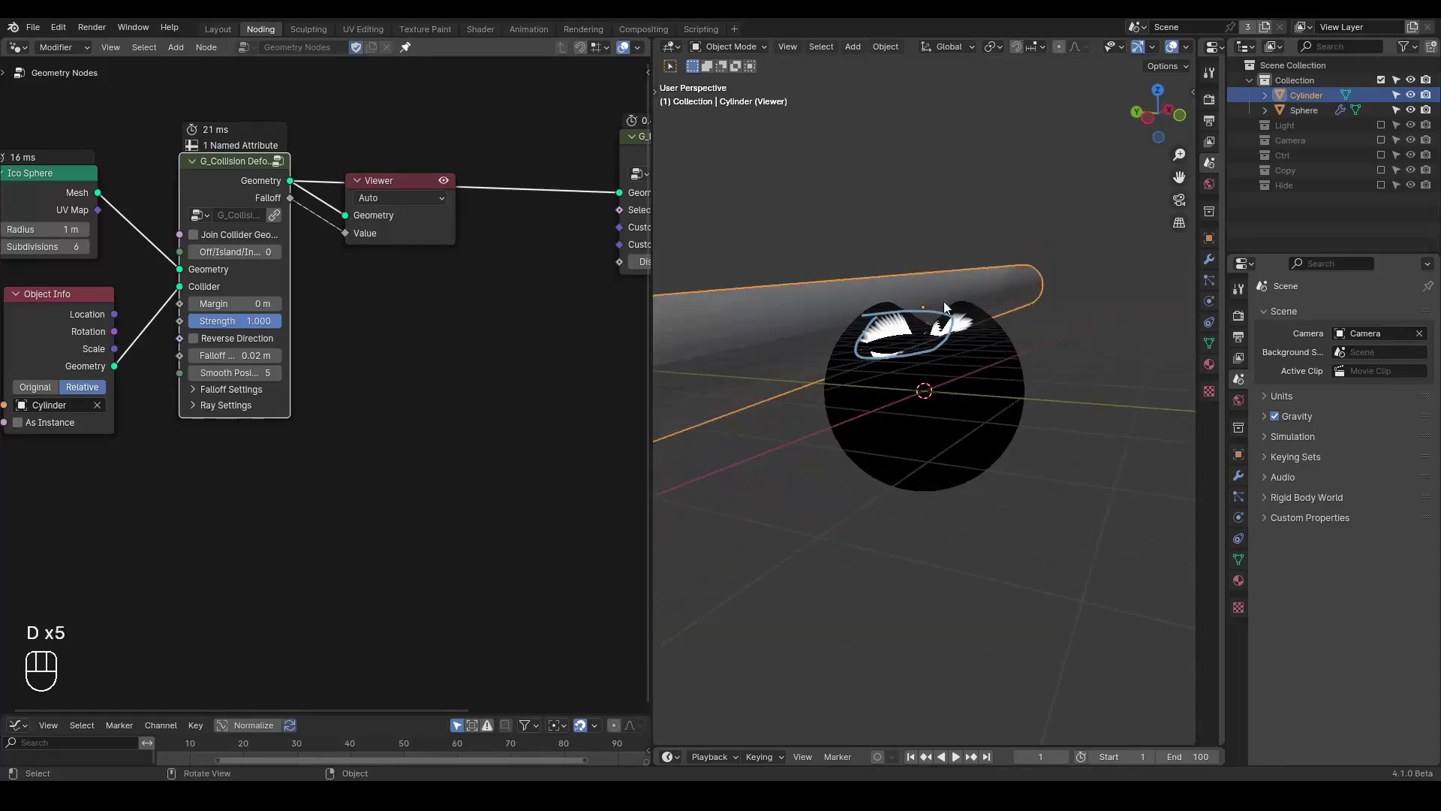
key("d")
key("d")
left_click(1018, 388)
key("d")
key("d")
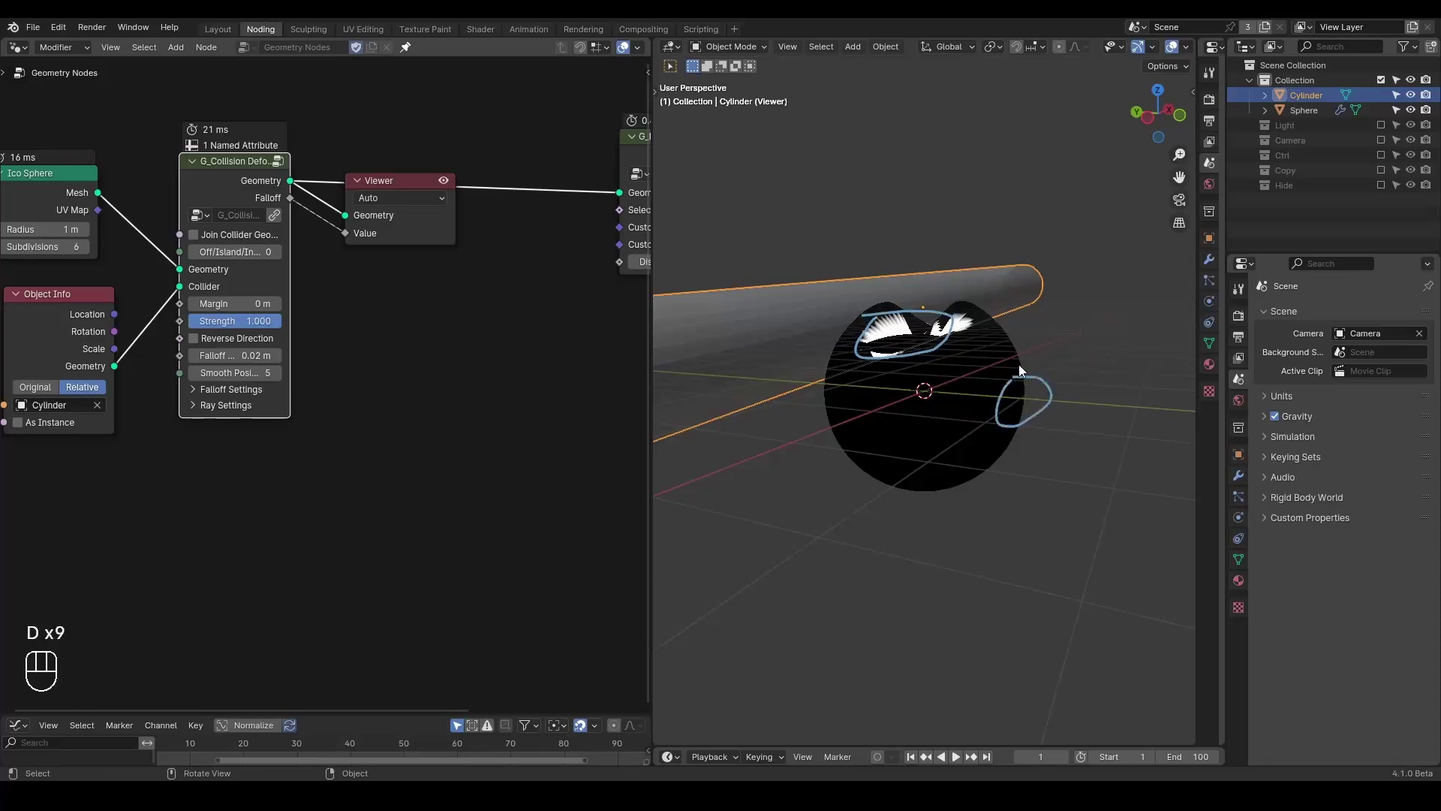
left_click(387, 192)
left_click(422, 180)
key("d")
left_click(935, 341)
key("d")
key("d")
key("d")
key("d")
left_click(1012, 349)
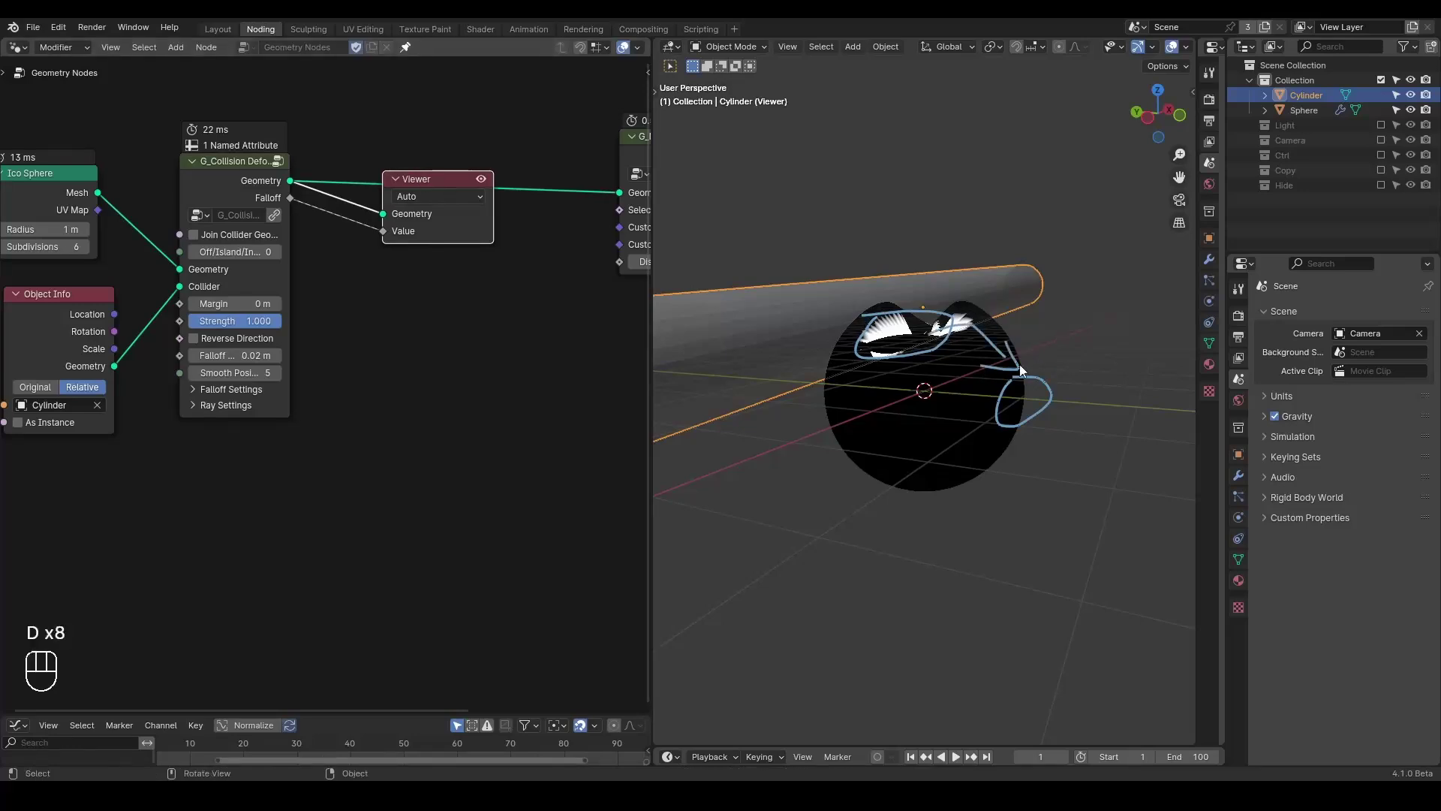
left_click(452, 178)
Insert a Blur Attribute node on the Falloff link with 125 iterations
key("ctrl+a")
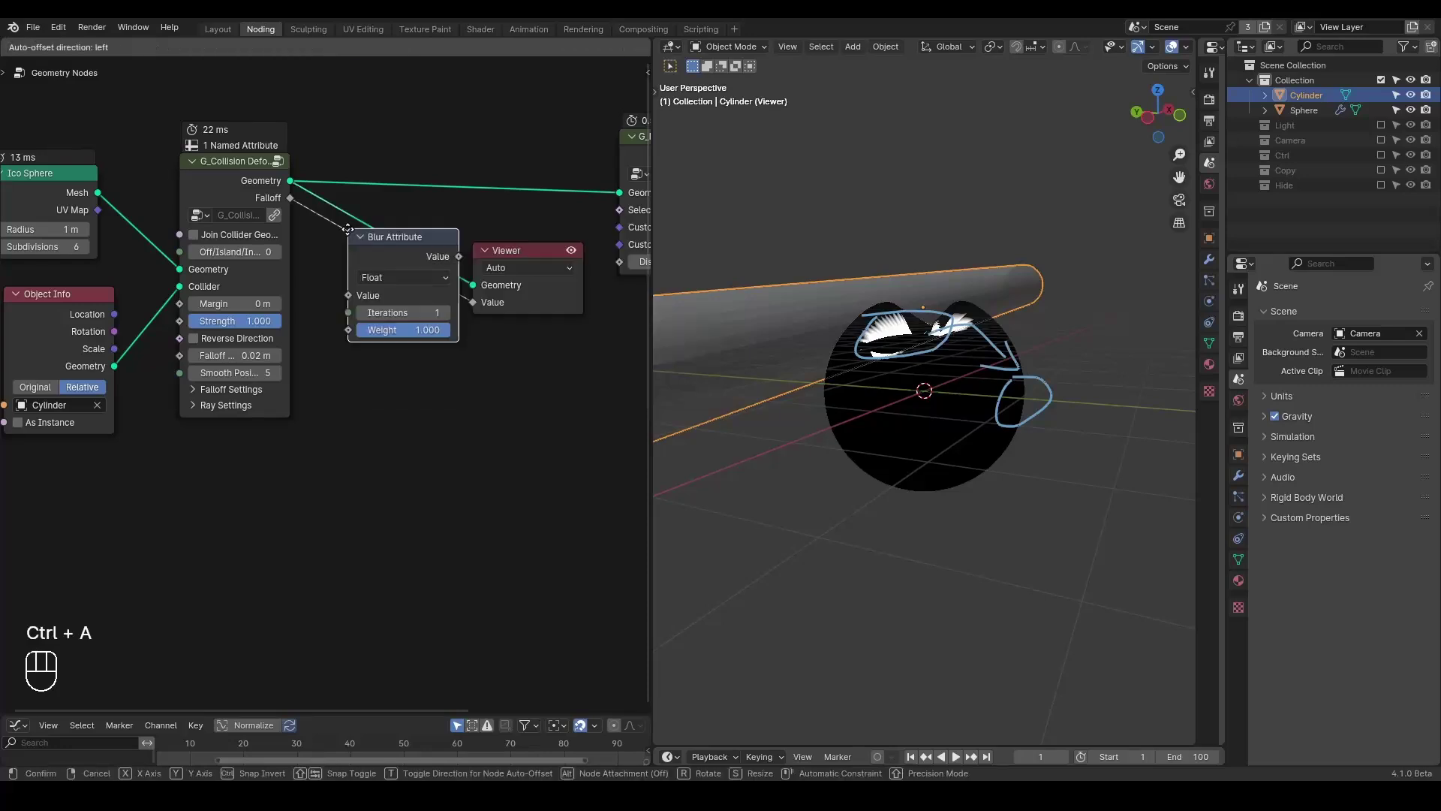
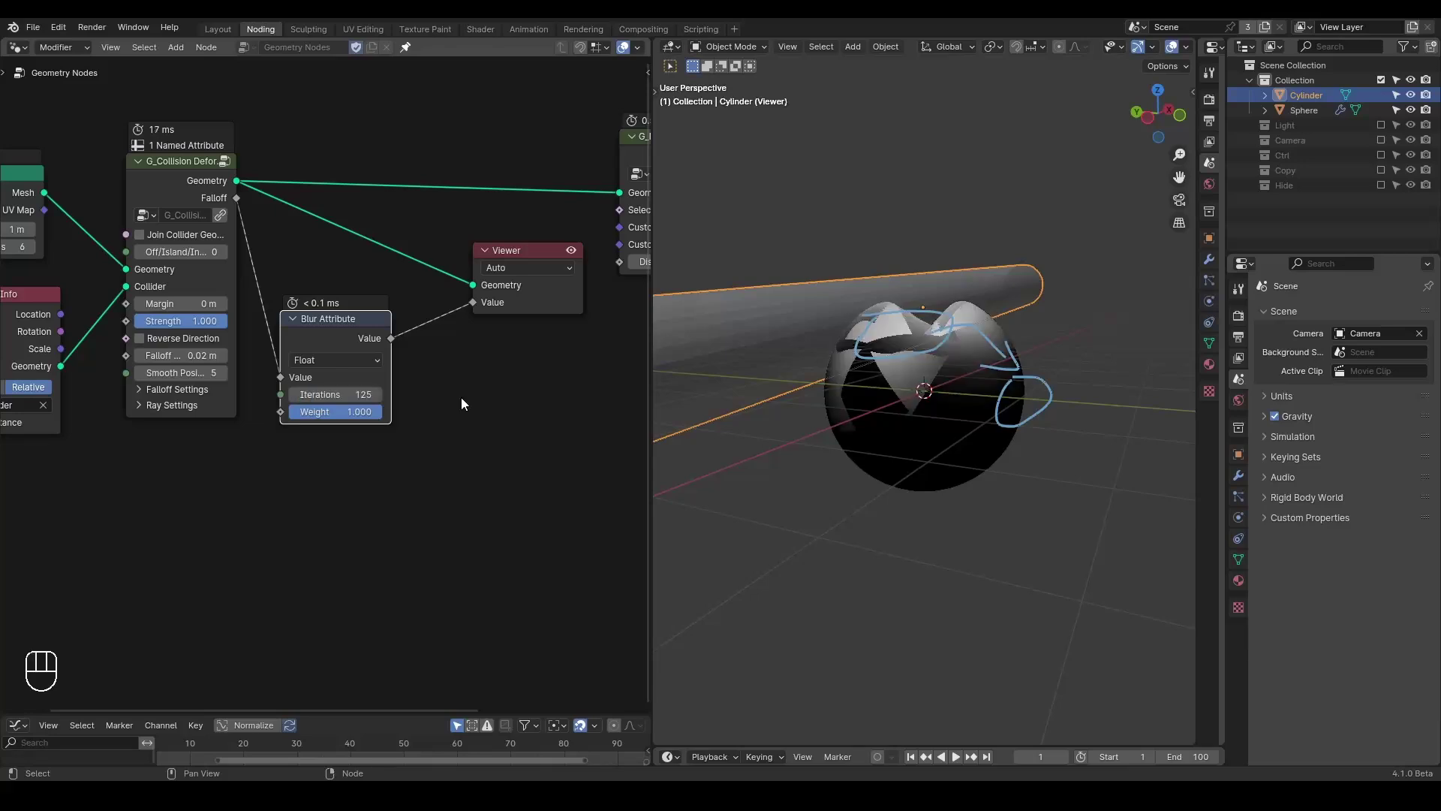
key("alt+z")
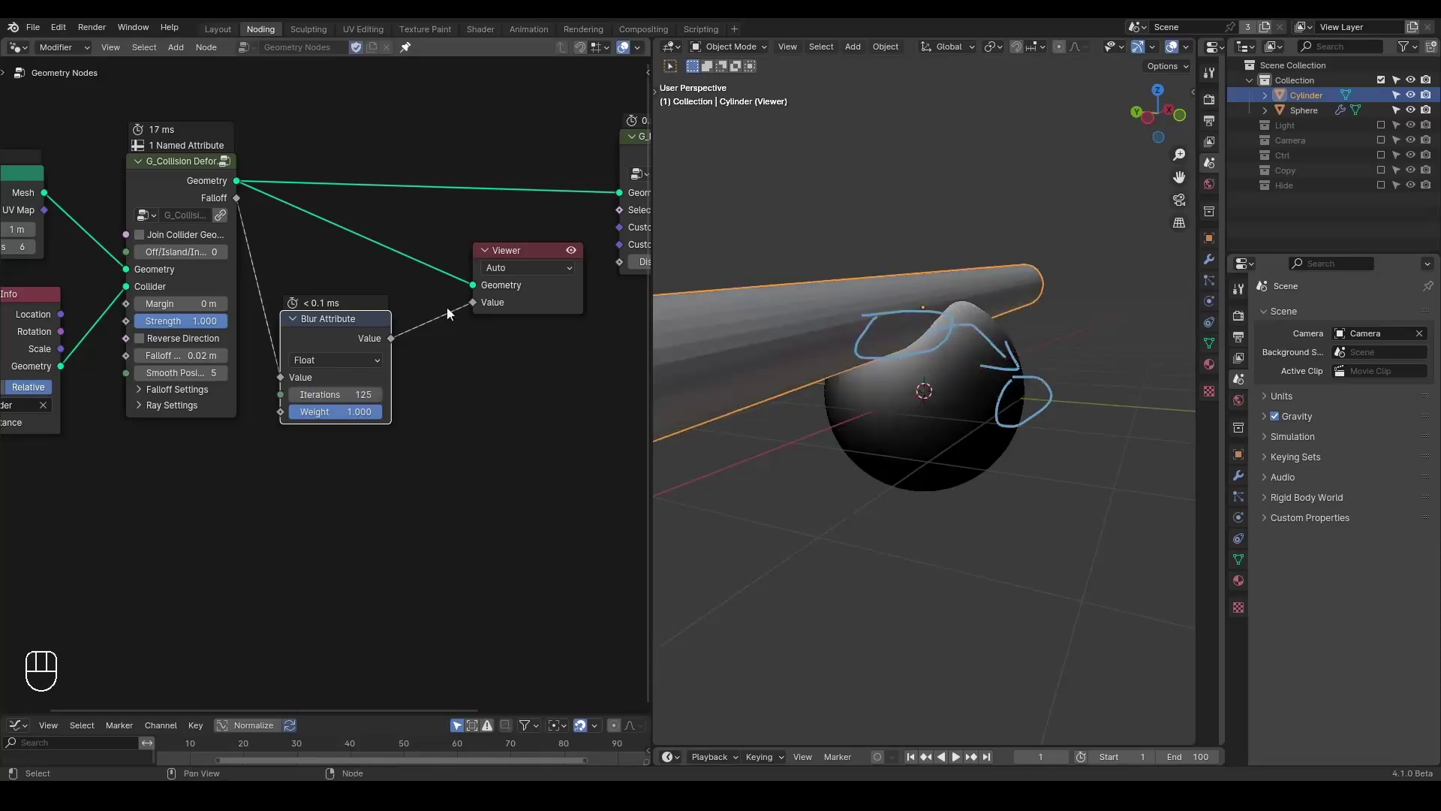
left_click(366, 341)
key("m")
key("m")
key("d")
right_click(974, 311)
key("d")
key("d")
middle_click(454, 380)
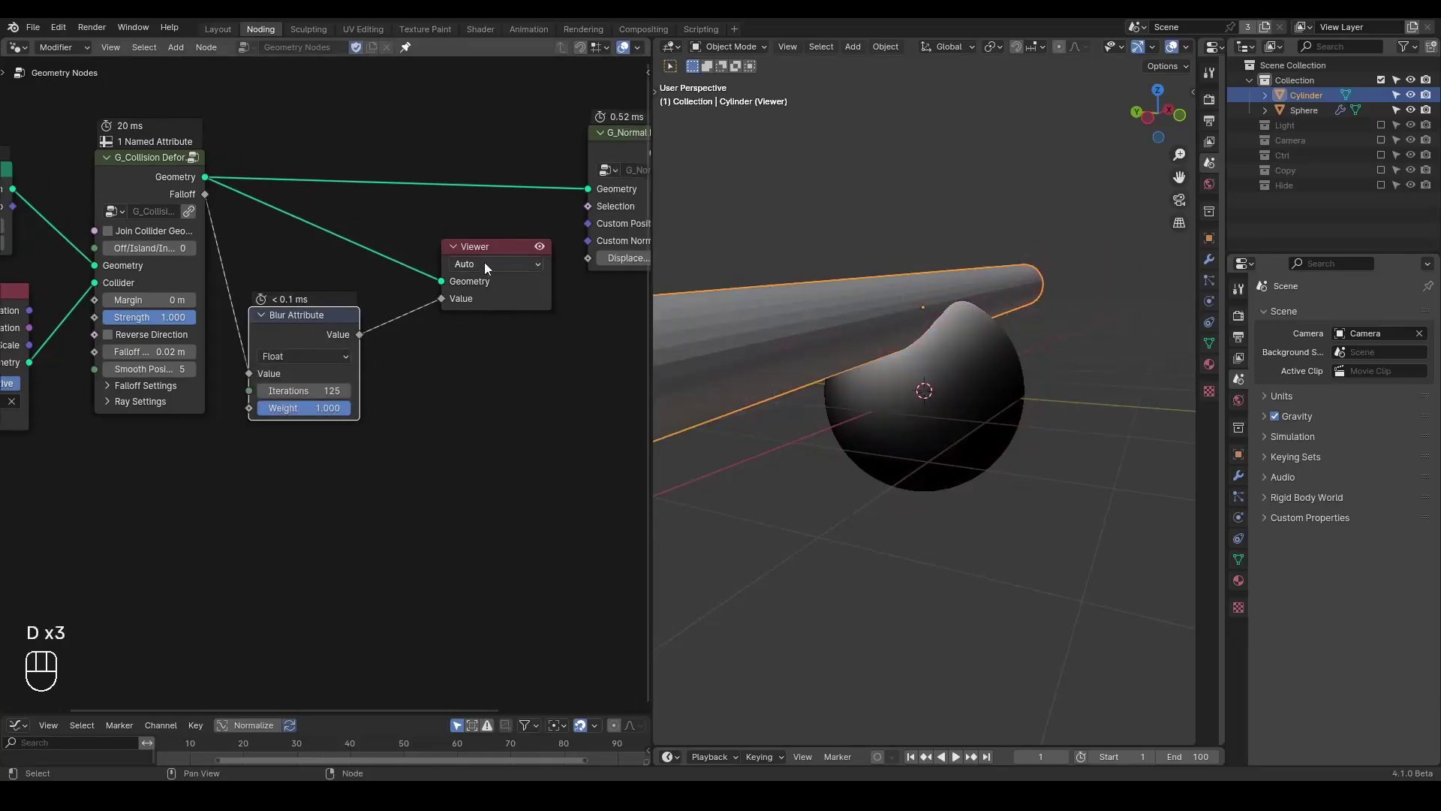
left_click_drag(494, 258, 381, 324)
Feed the blurred Value into G_Normal Displacement's Displacement and inspect the bulge from several sides
key("x")
left_click_drag(367, 335, 600, 270)
middle_click(572, 329)
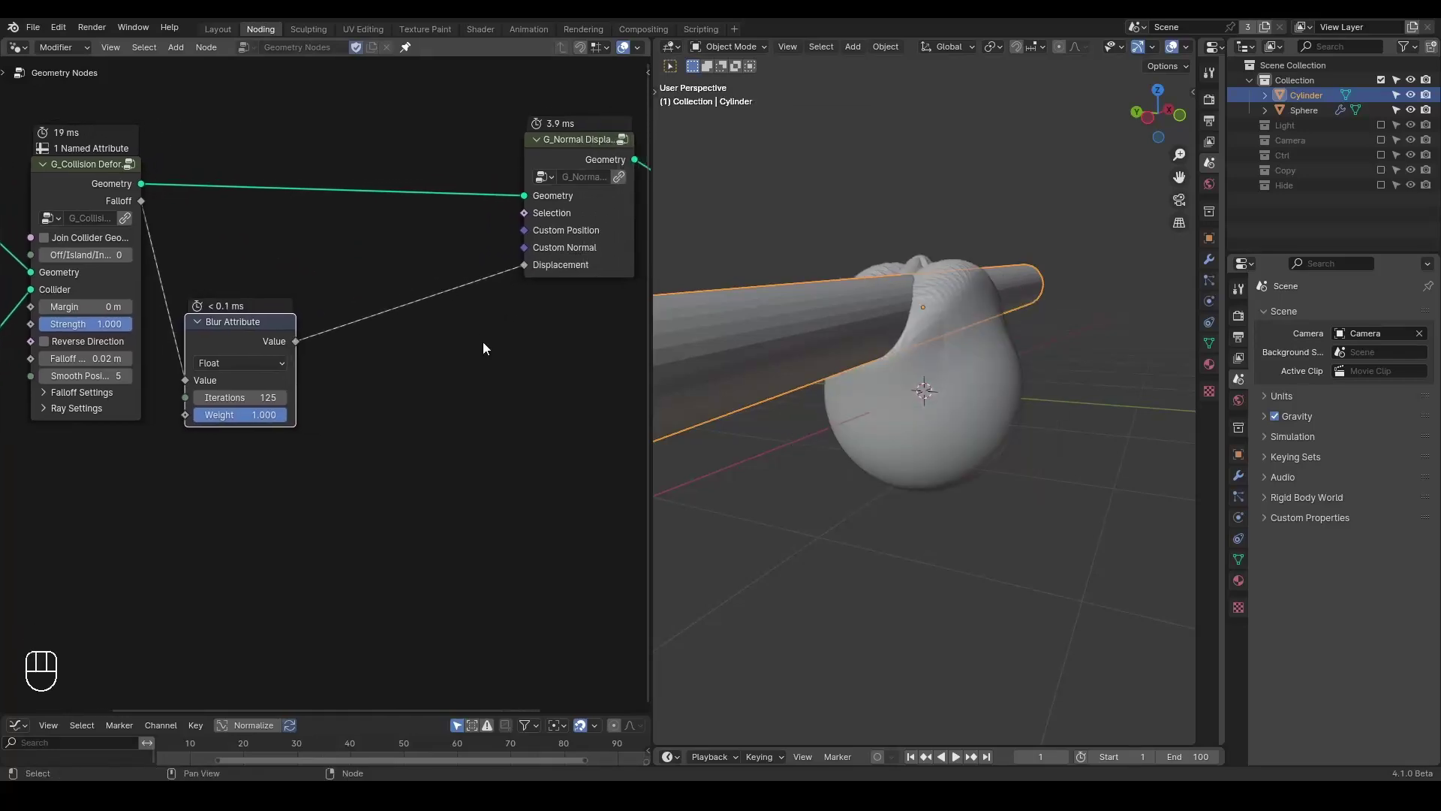
left_click_drag(966, 348, 958, 361)
middle_click(932, 391)
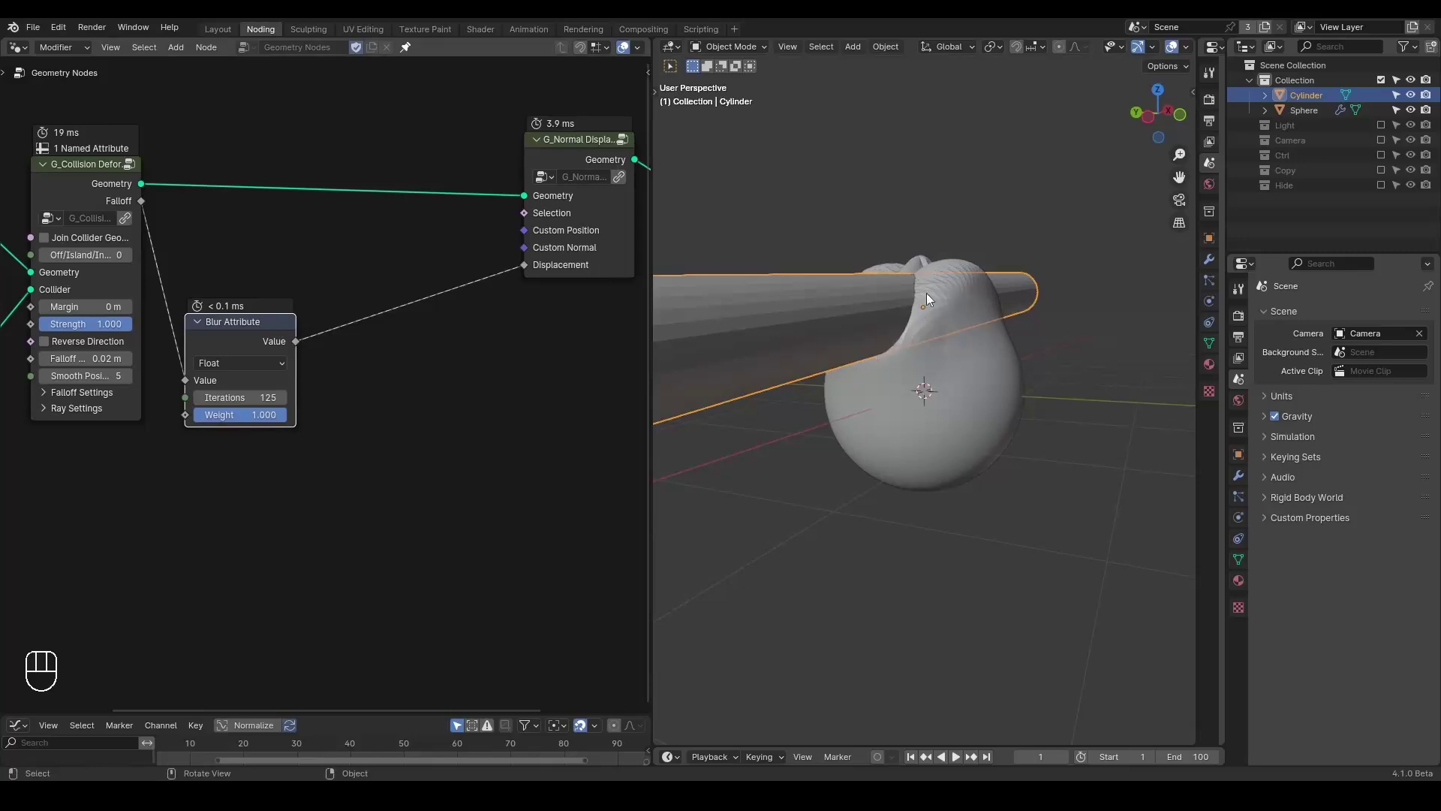
left_click_drag(943, 311, 948, 316)
key("d")
left_click_drag(903, 256, 887, 252)
key("d")
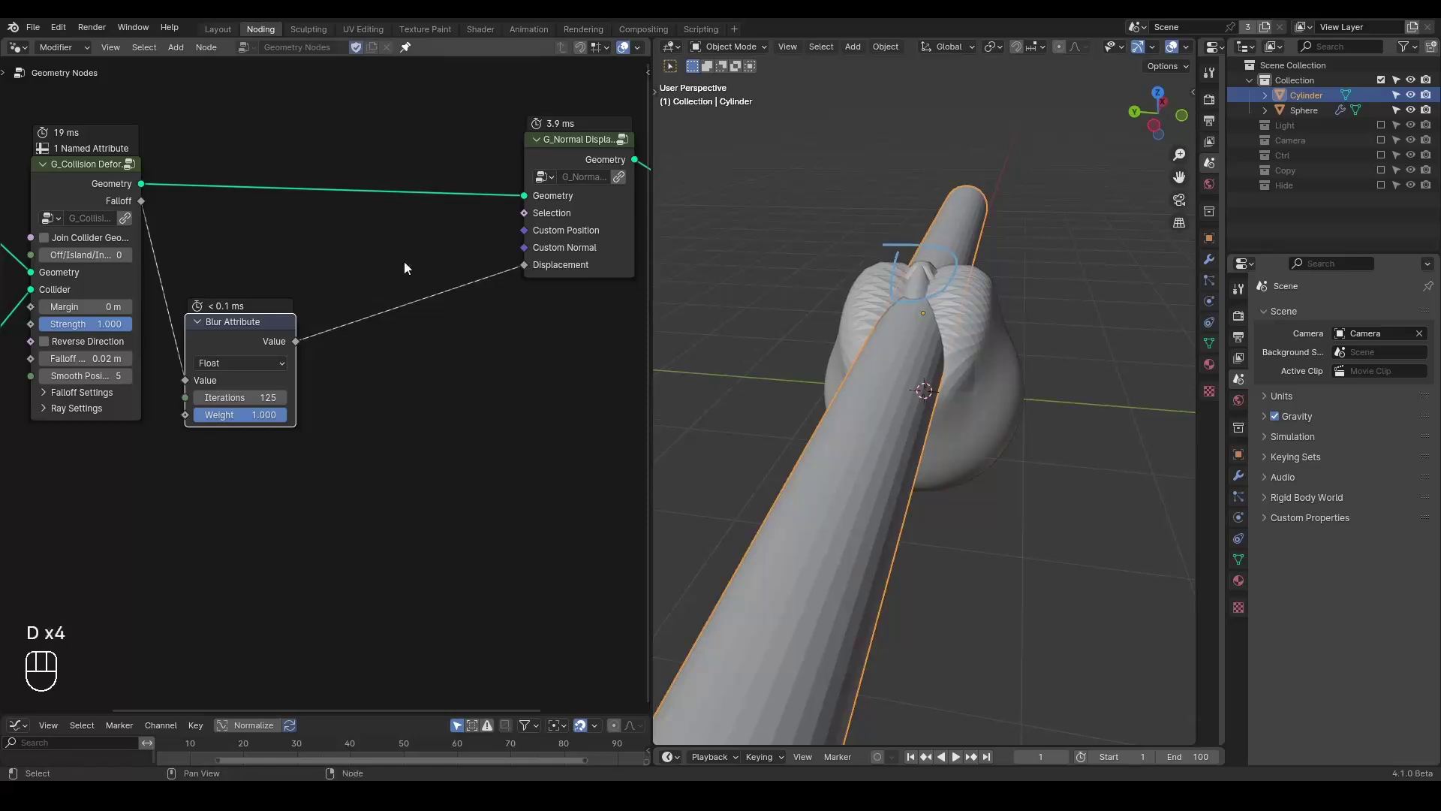
left_click_drag(115, 188, 109, 210)
Reconnect the Viewer to the raw collision Falloff and move the Viewer node aside
left_click(109, 209)
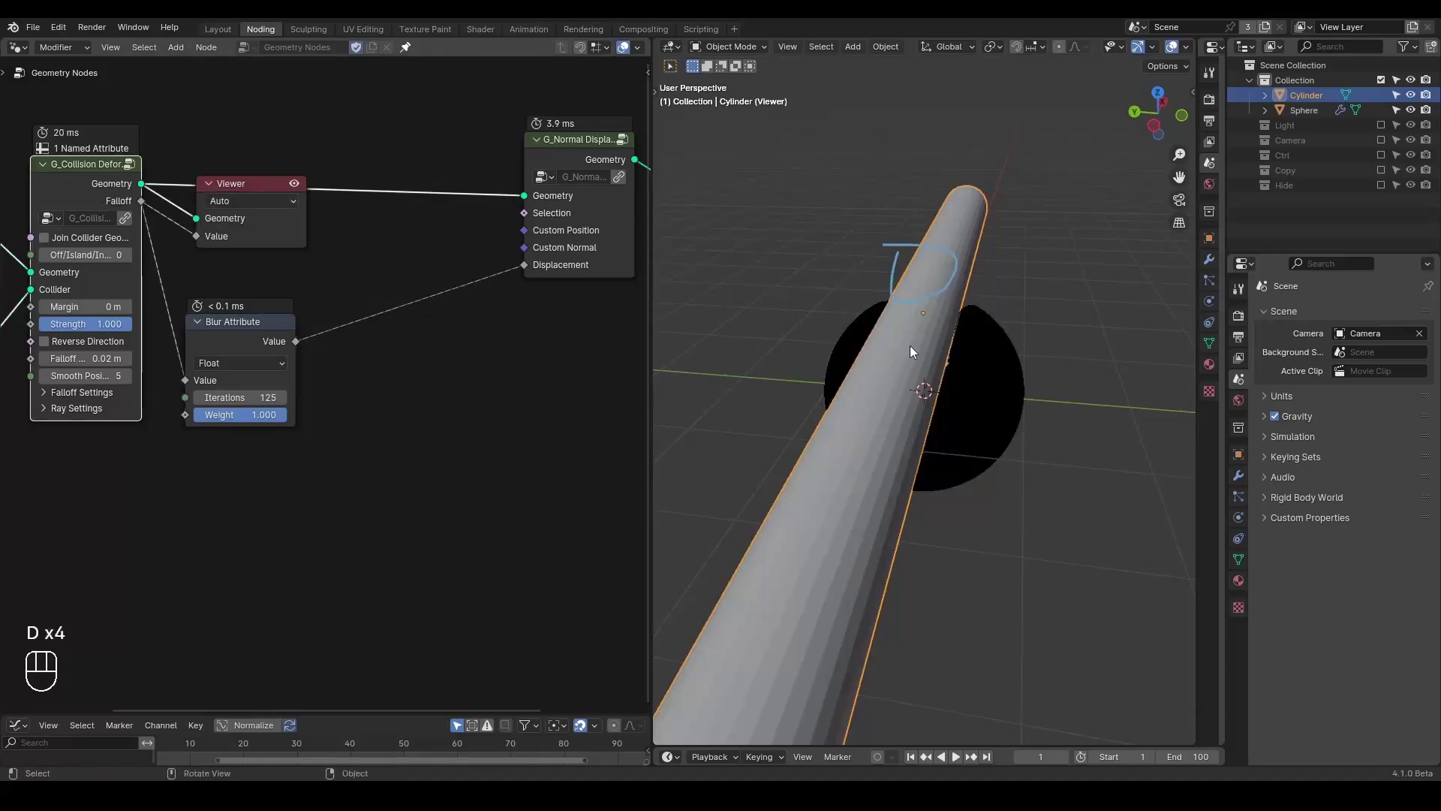
key("alt+z")
left_click_drag(912, 364, 907, 325)
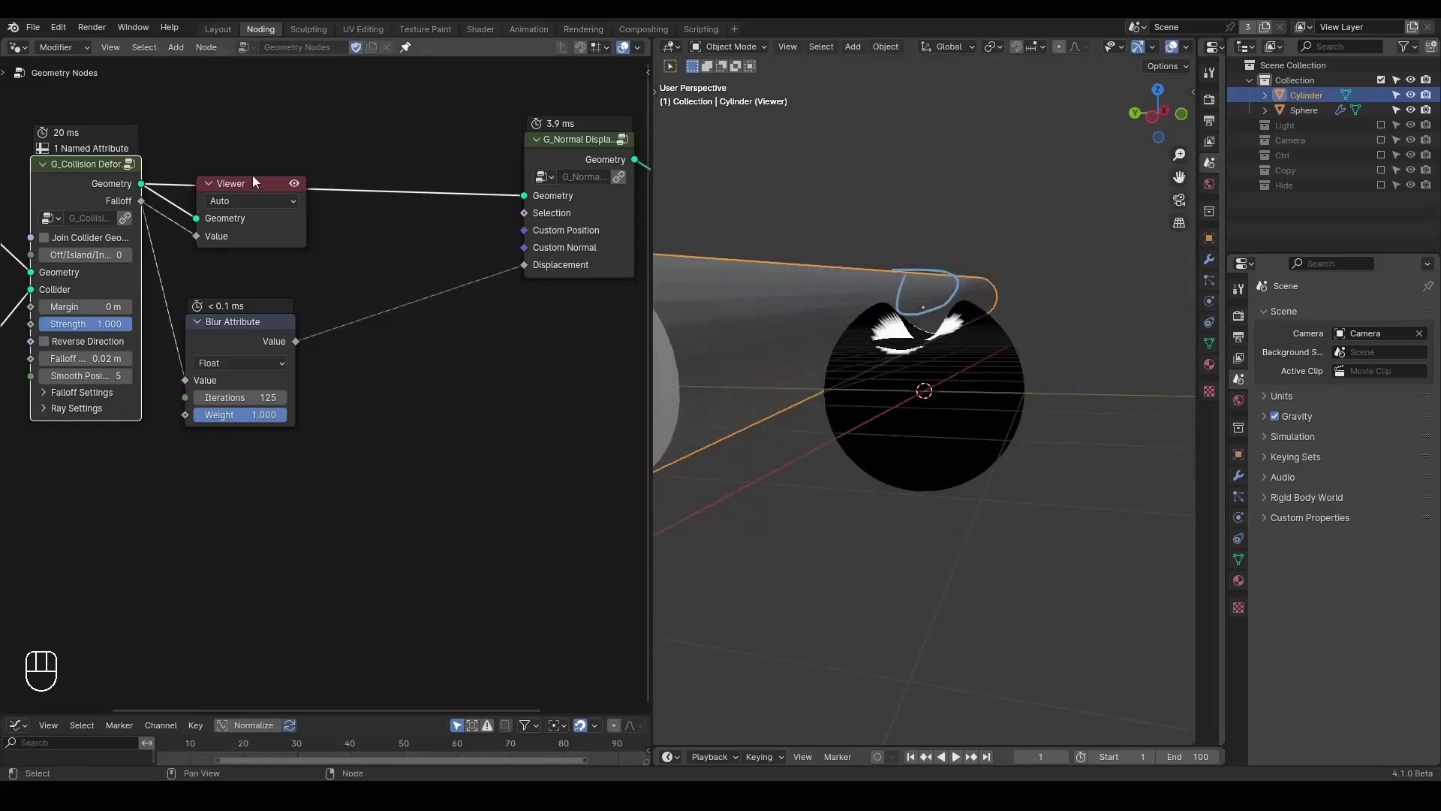
left_click_drag(272, 177, 391, 185)
Subtract the raw Falloff from the blurred Value in a clamped Math node and preview it on the sphere
key("x")
left_click_drag(303, 352, 238, 293)
left_click_drag(148, 205, 359, 433)
left_click(94, 182)
left_click(435, 361)
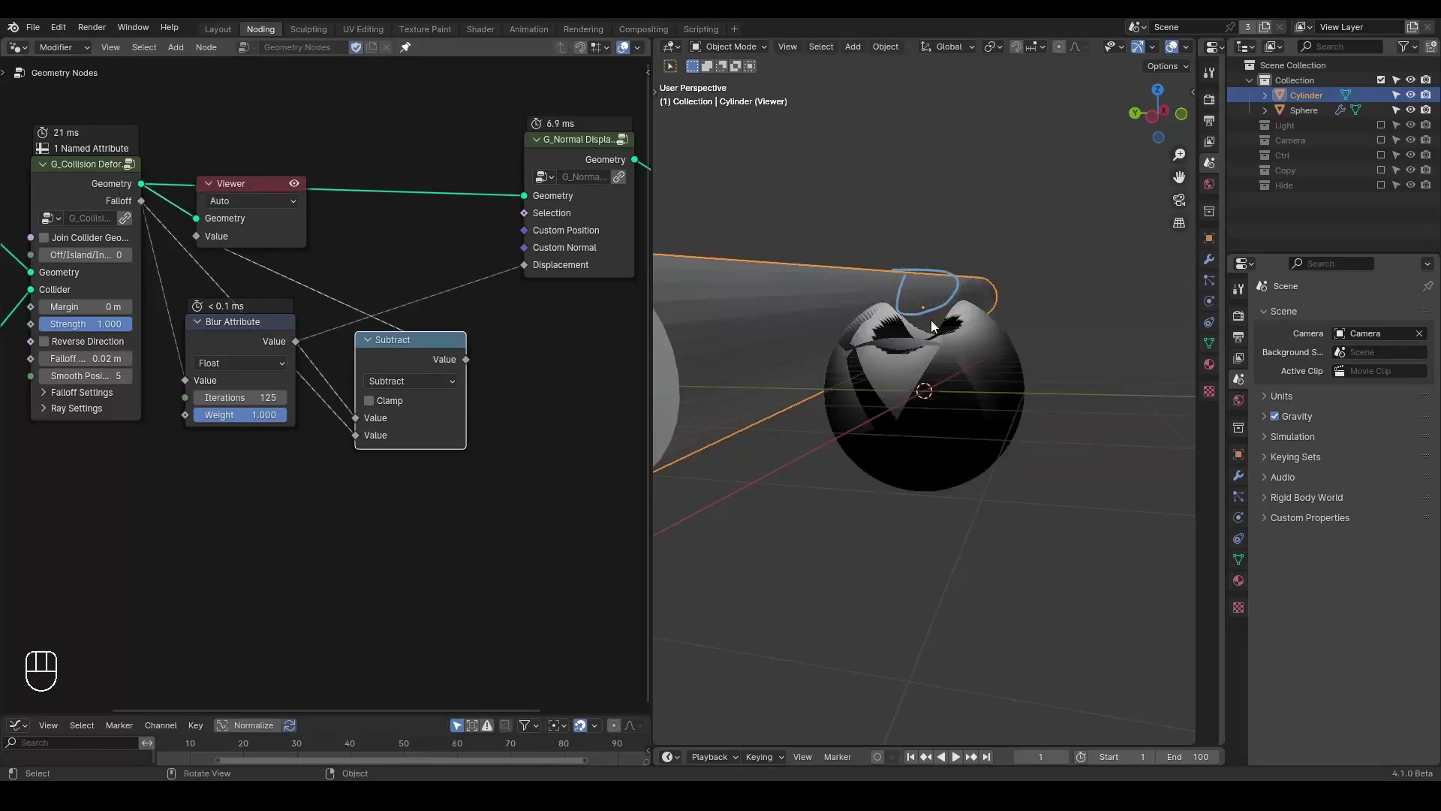
key("alt+z")
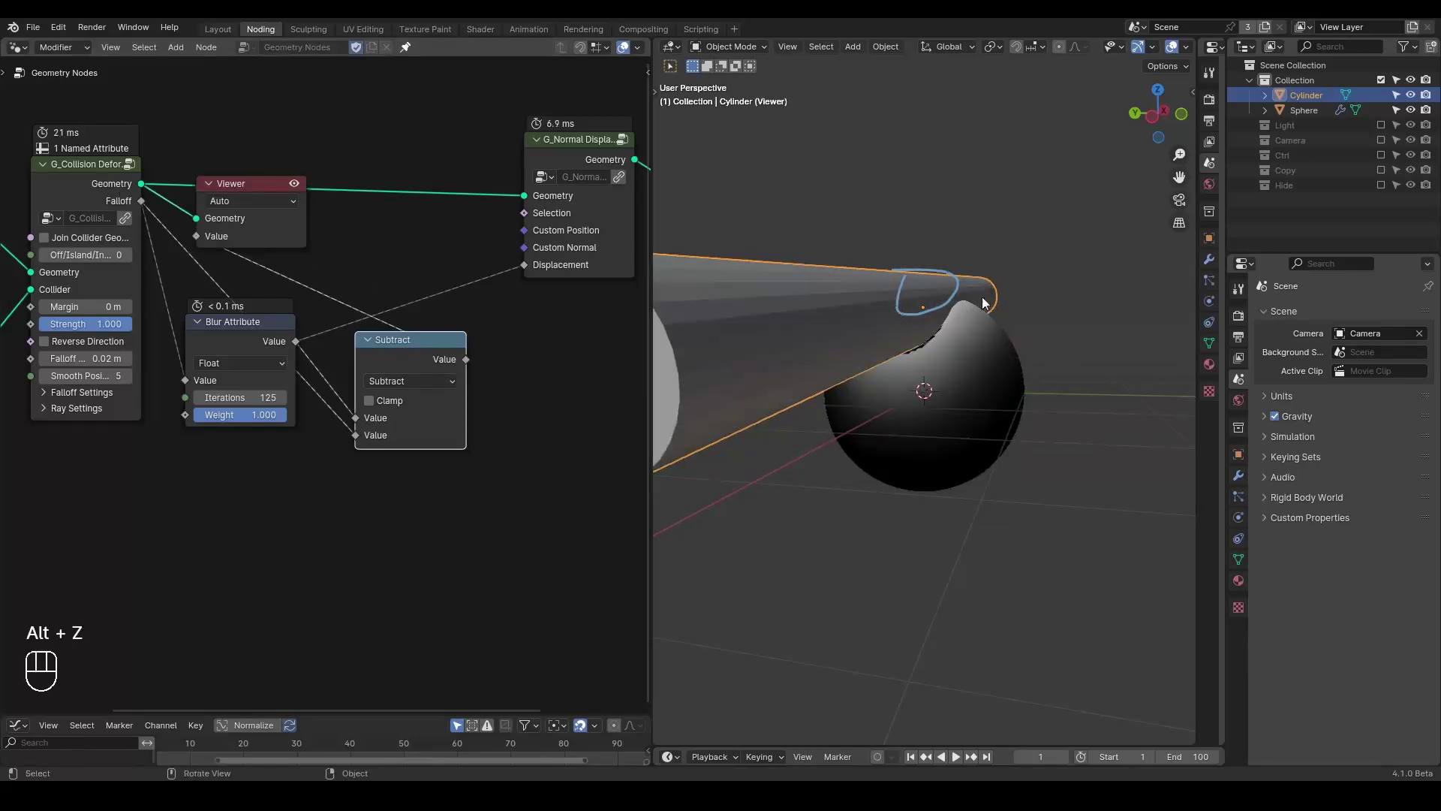
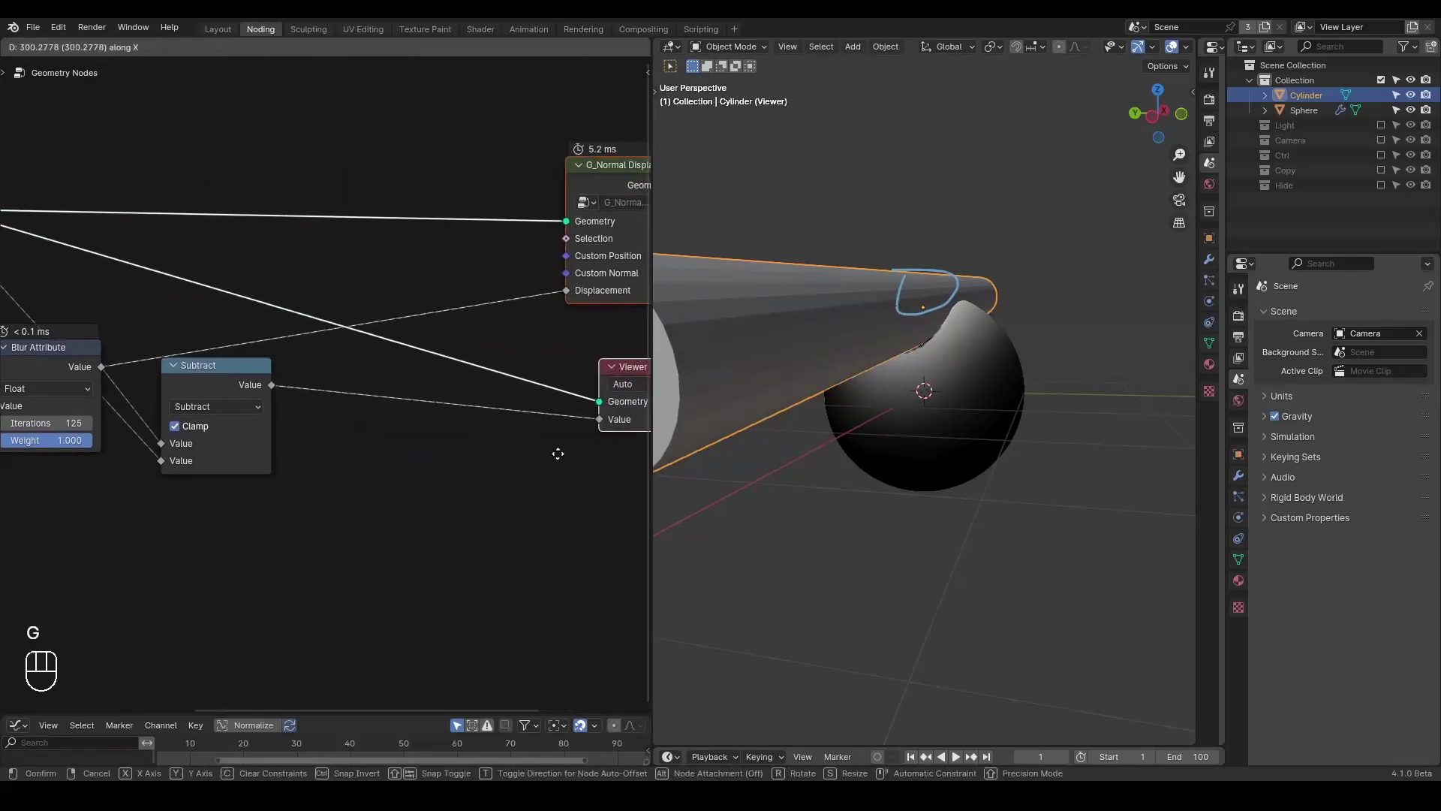
left_click(480, 462)
Mark up the viewport, then start the add-node search from the Subtract output
middle_click(368, 455)
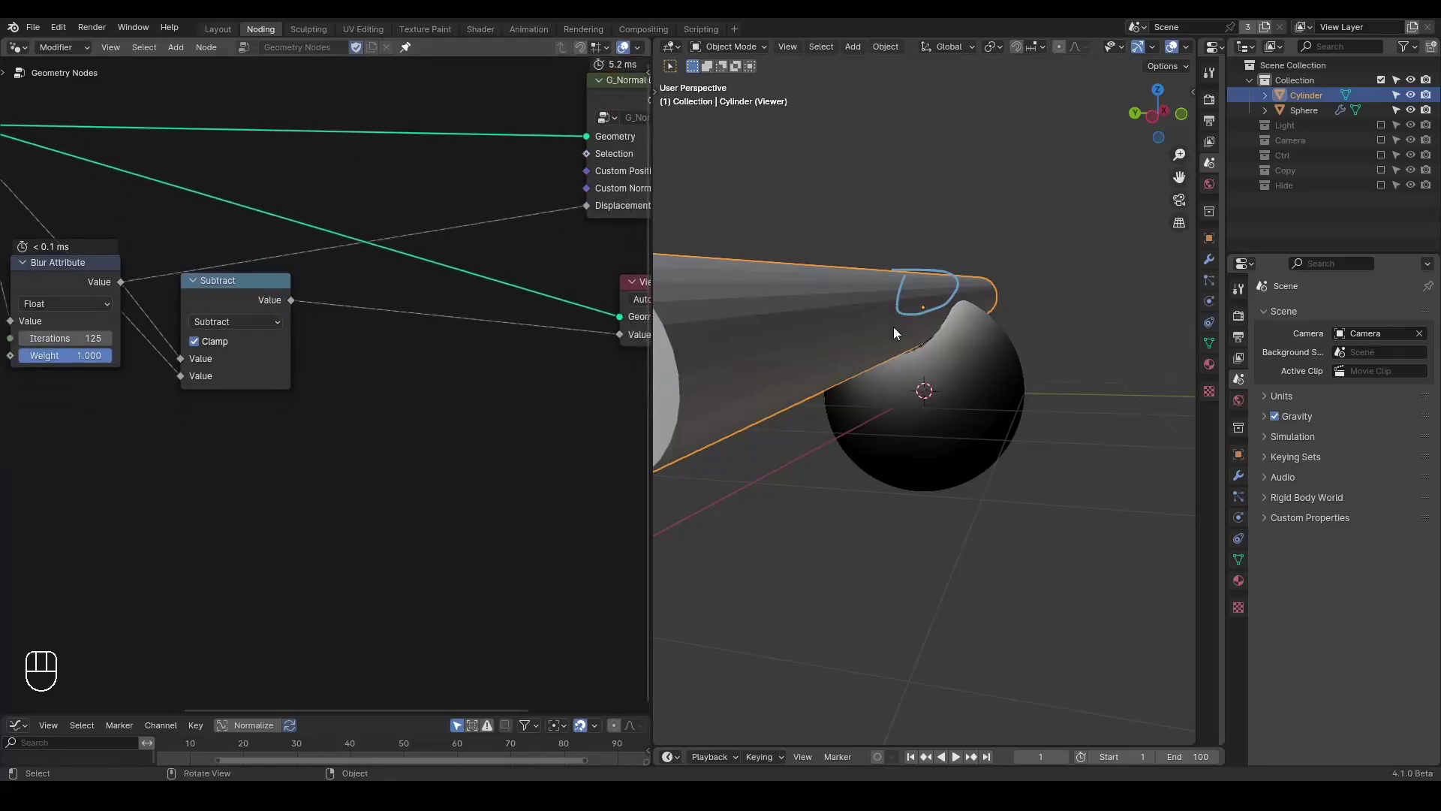
key("d")
key("d")
key("d")
key("d")
left_click(915, 388)
key("d")
key("d")
key("d")
right_click(935, 334)
key("d")
key("ctrl+a")
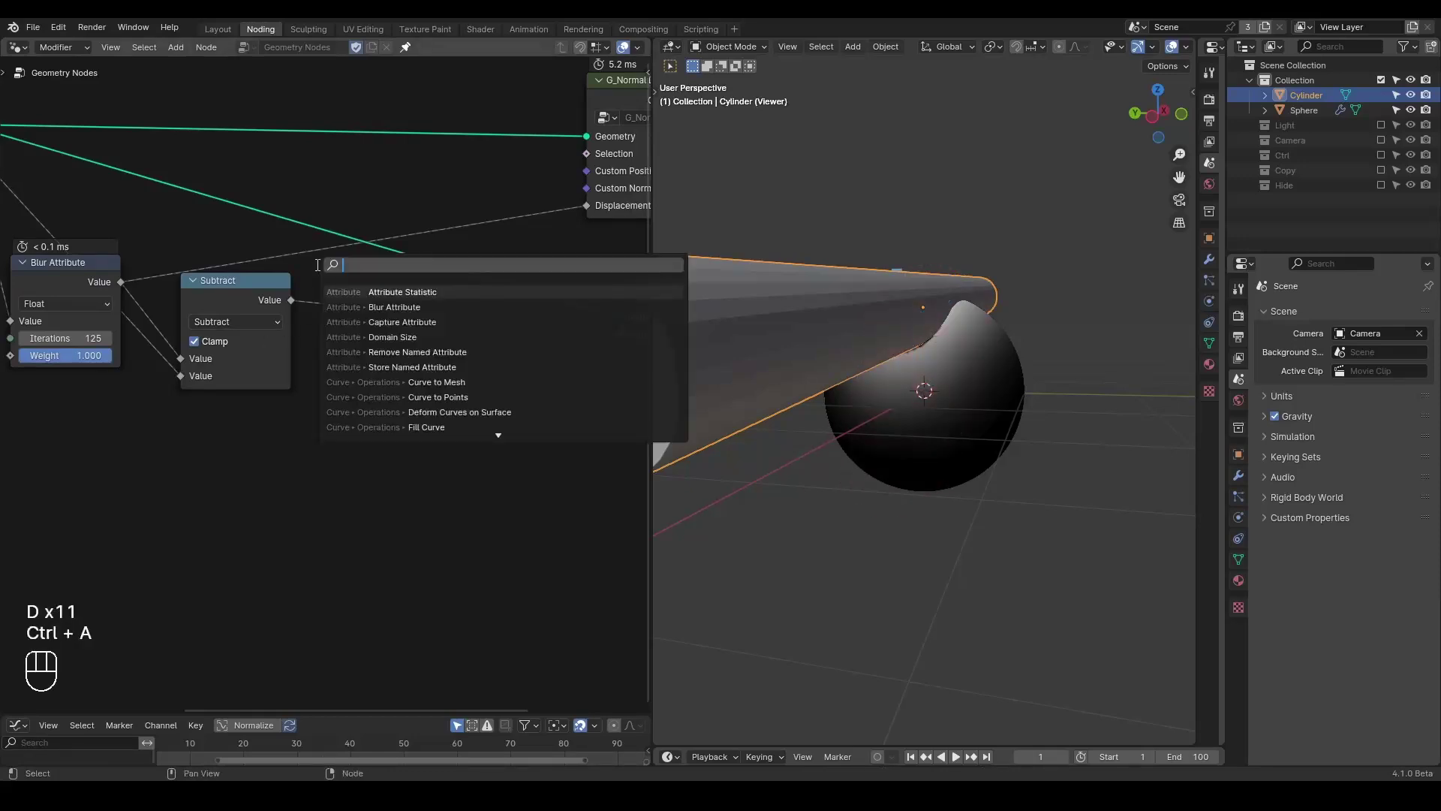
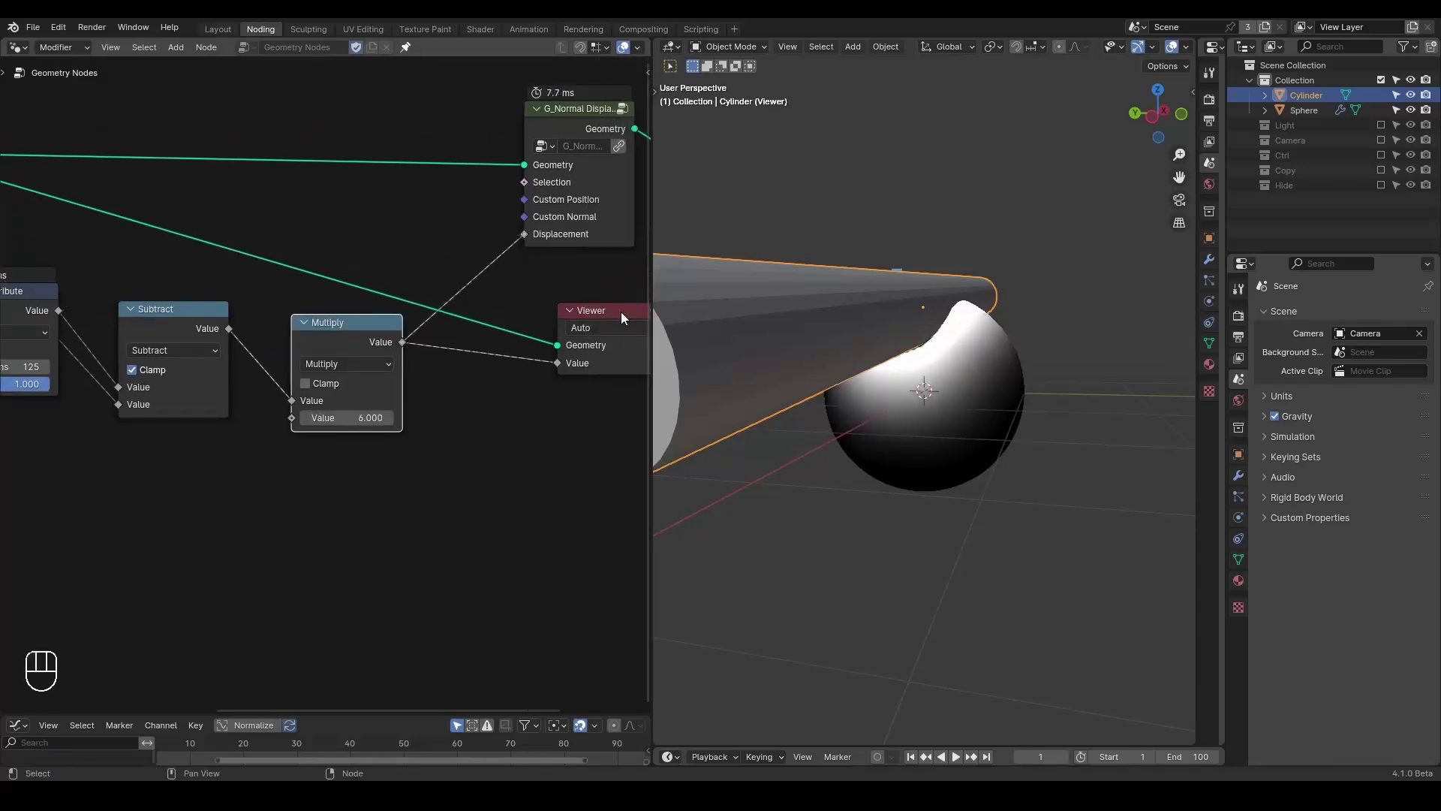
Delete the Viewer node so the Multiply-scaled difference drives the displacement directly
left_click(621, 319)
key("x")
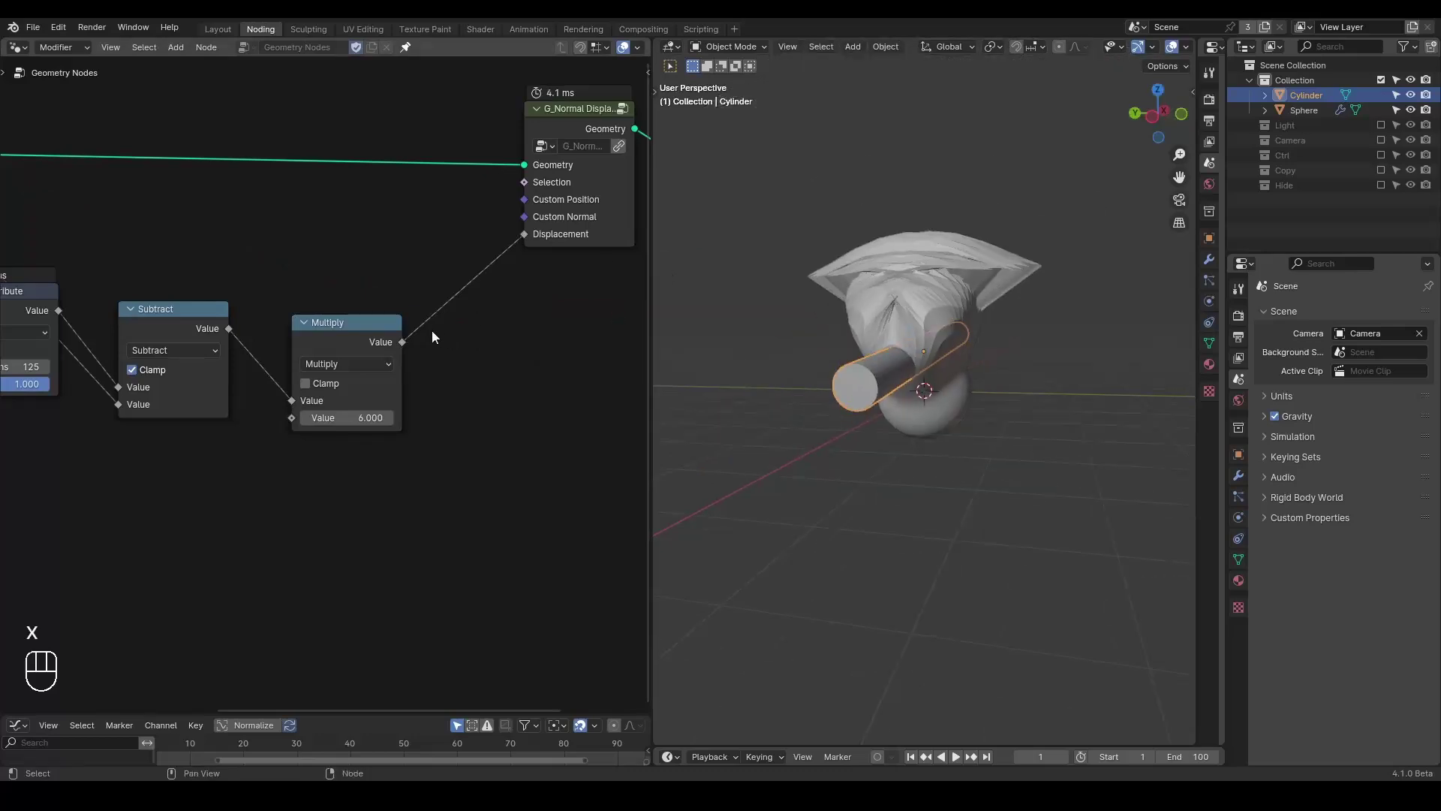
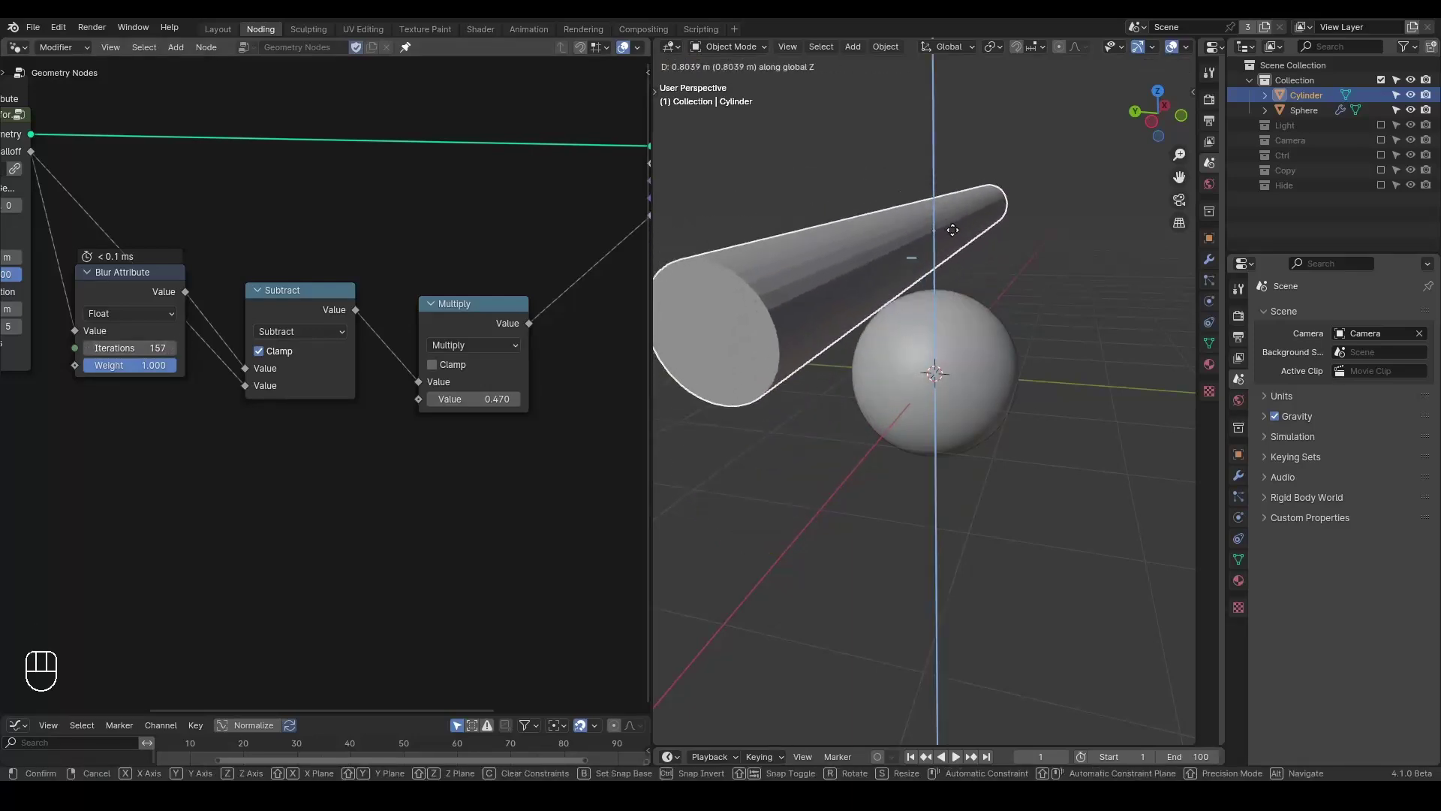
In Left Orthographic view, select the cylinder and scale it to about three times its size
middle_click(943, 320)
key("g")
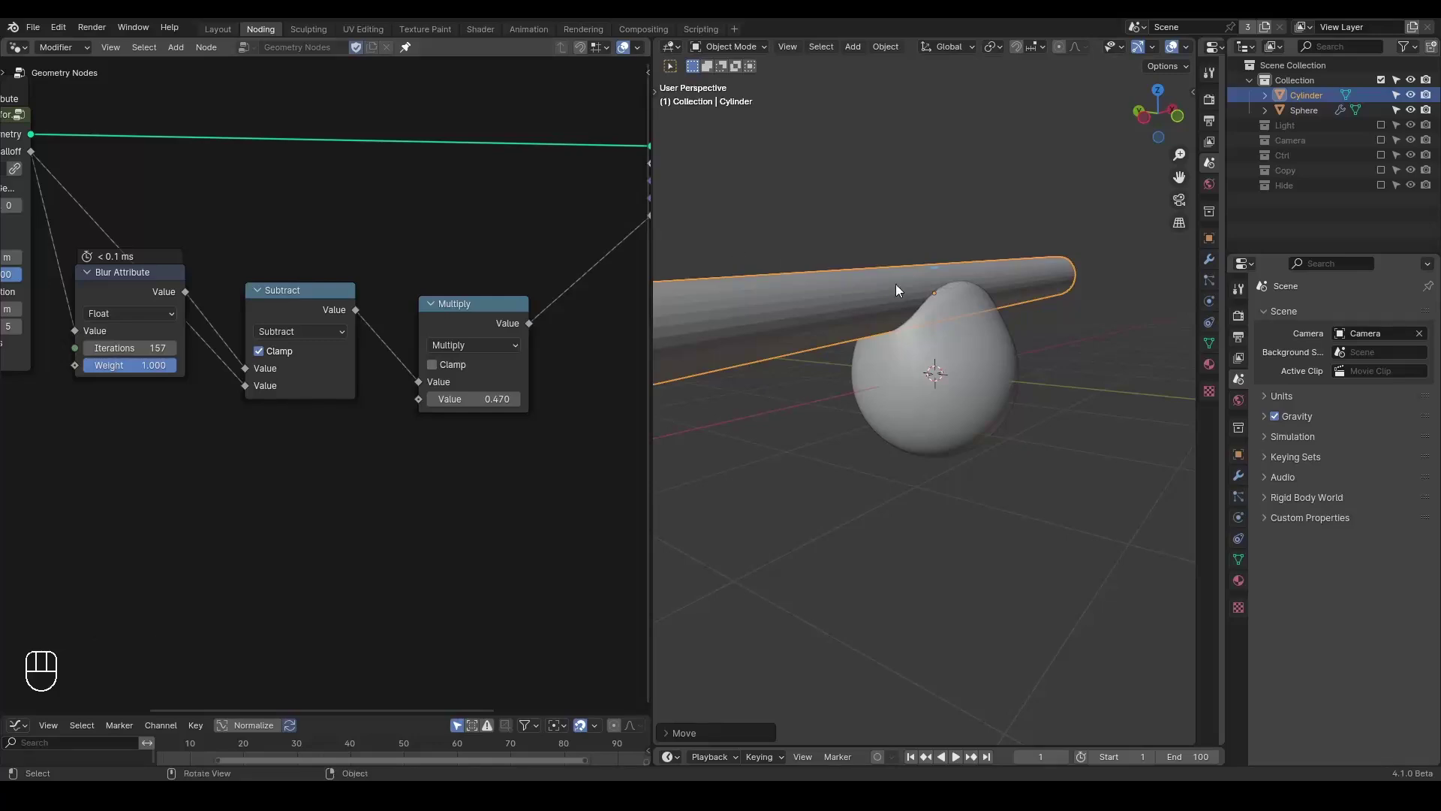
key("g")
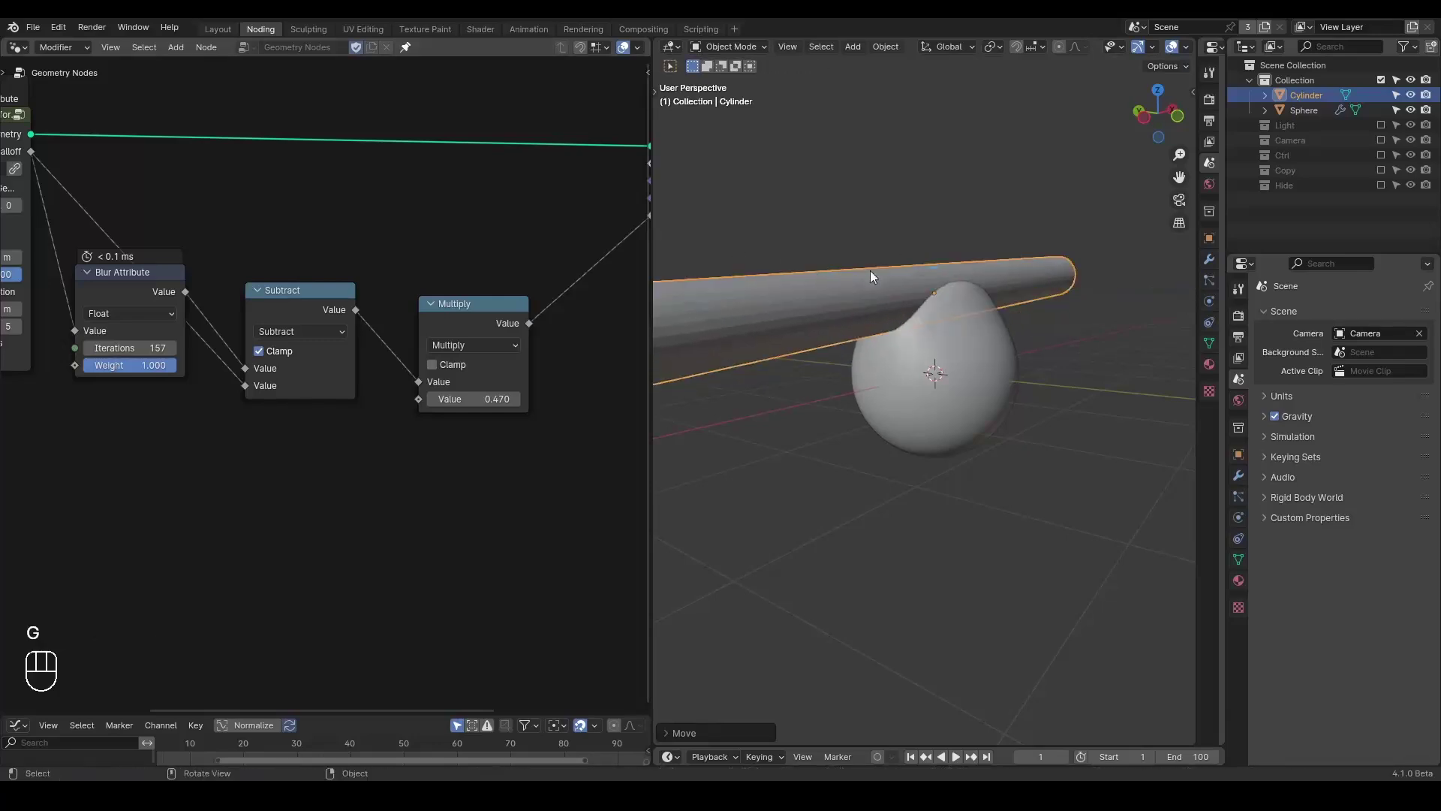
key("g")
left_click_drag(937, 251, 1109, 186)
left_click(1168, 131)
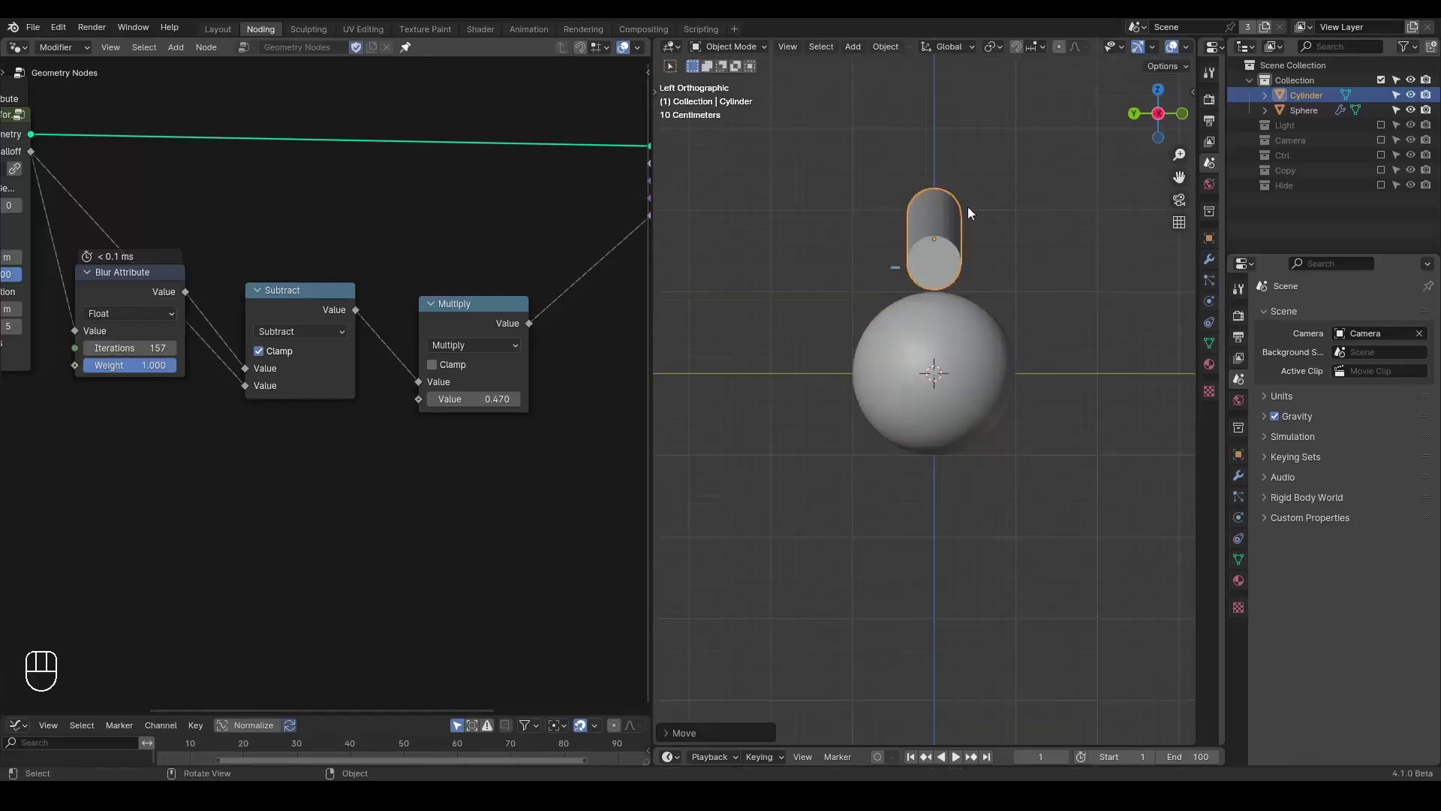
key("s")
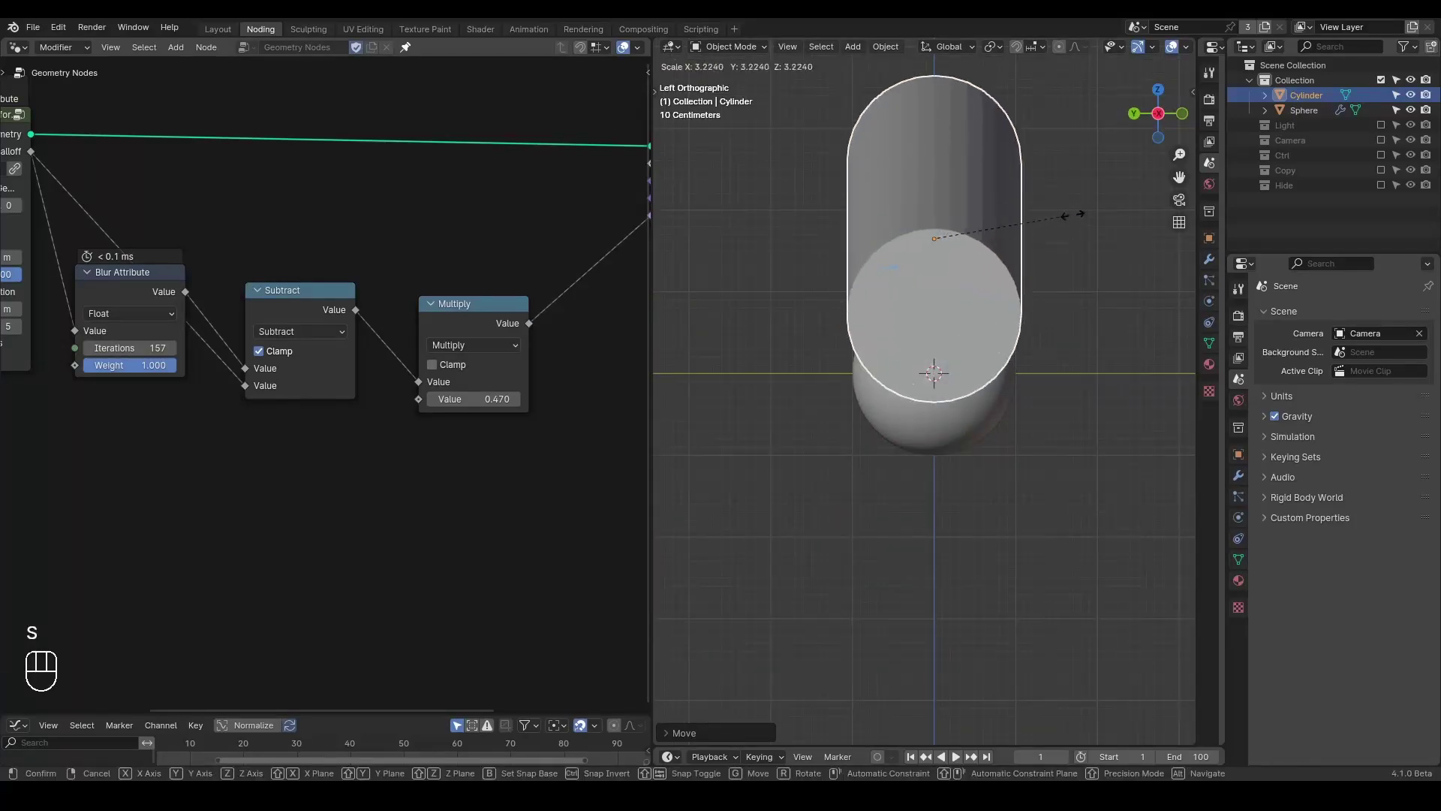
left_click_drag(1026, 330, 943, 352)
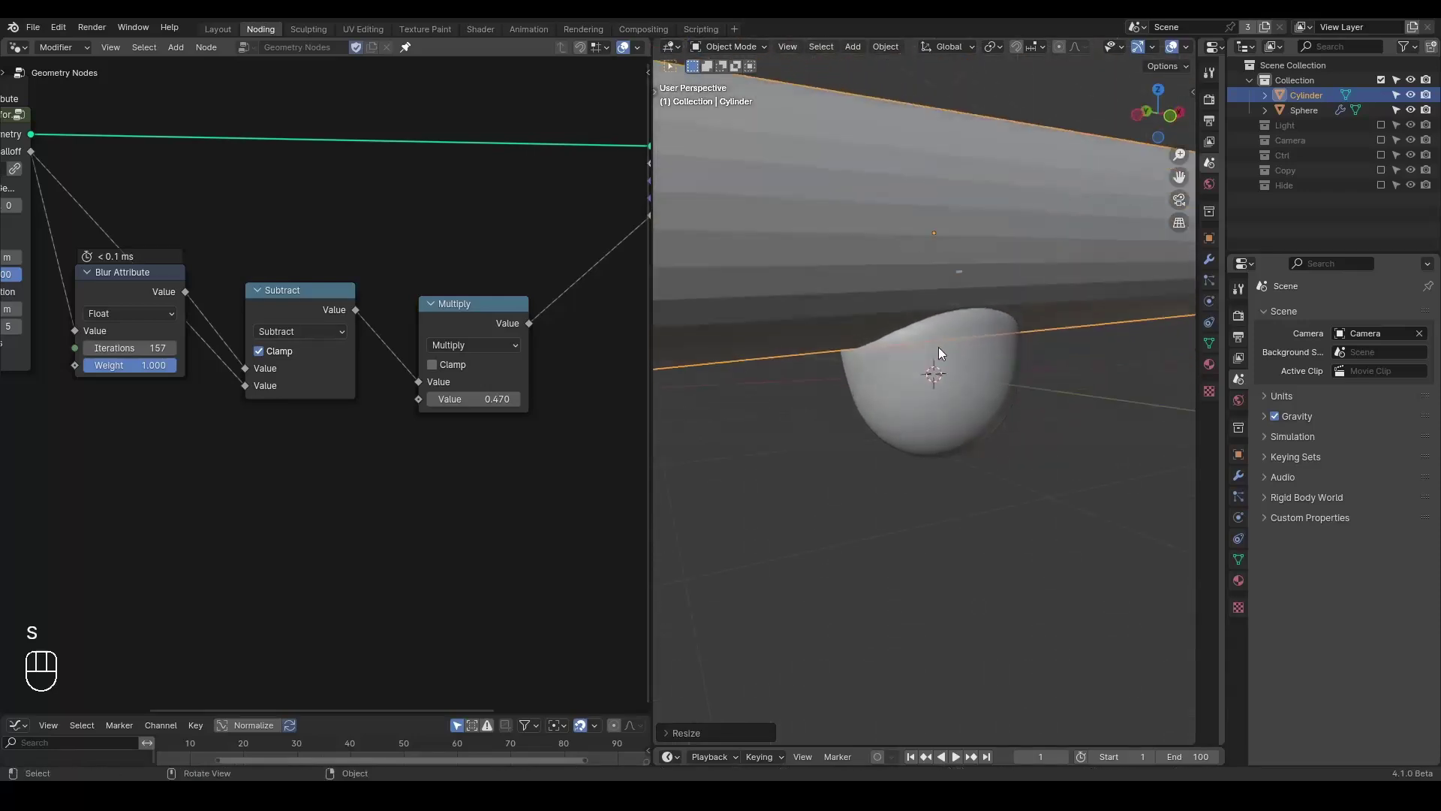
Lower the cylinder along Z onto the sphere in several small moves
key("g")
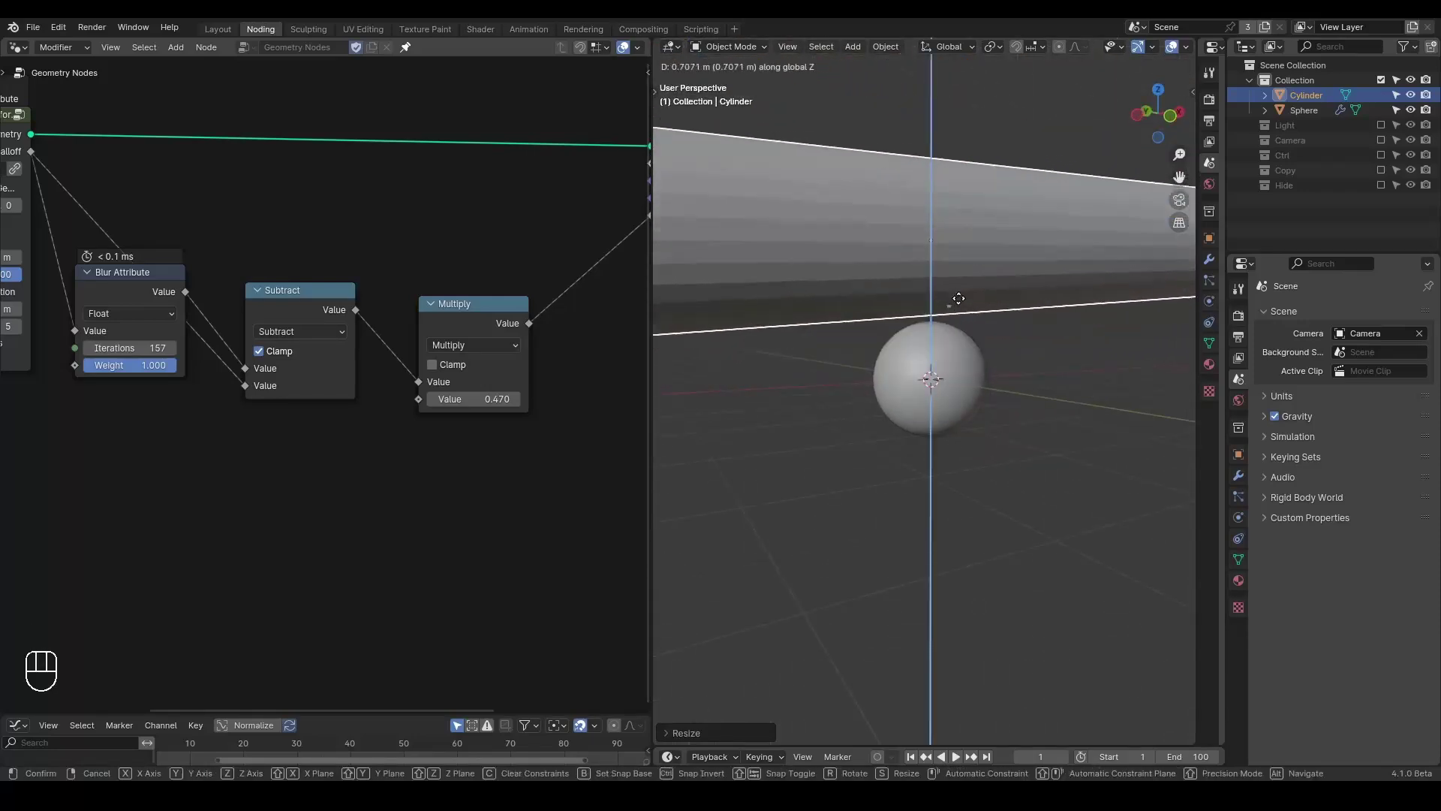
left_click_drag(968, 345, 994, 344)
key("d")
left_click(975, 349)
key("d")
left_click(1011, 339)
key("d")
key("d")
left_click(1000, 339)
key("g")
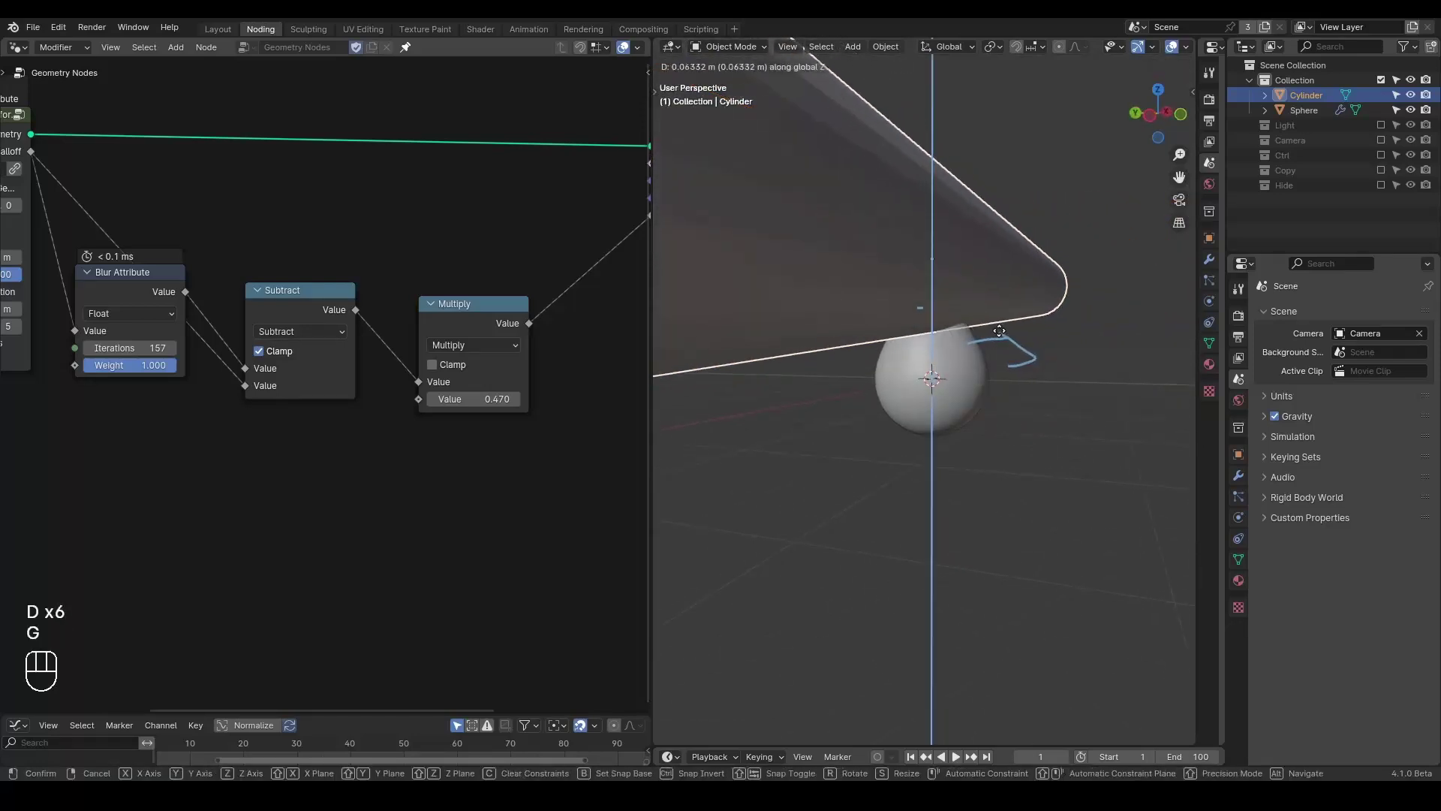
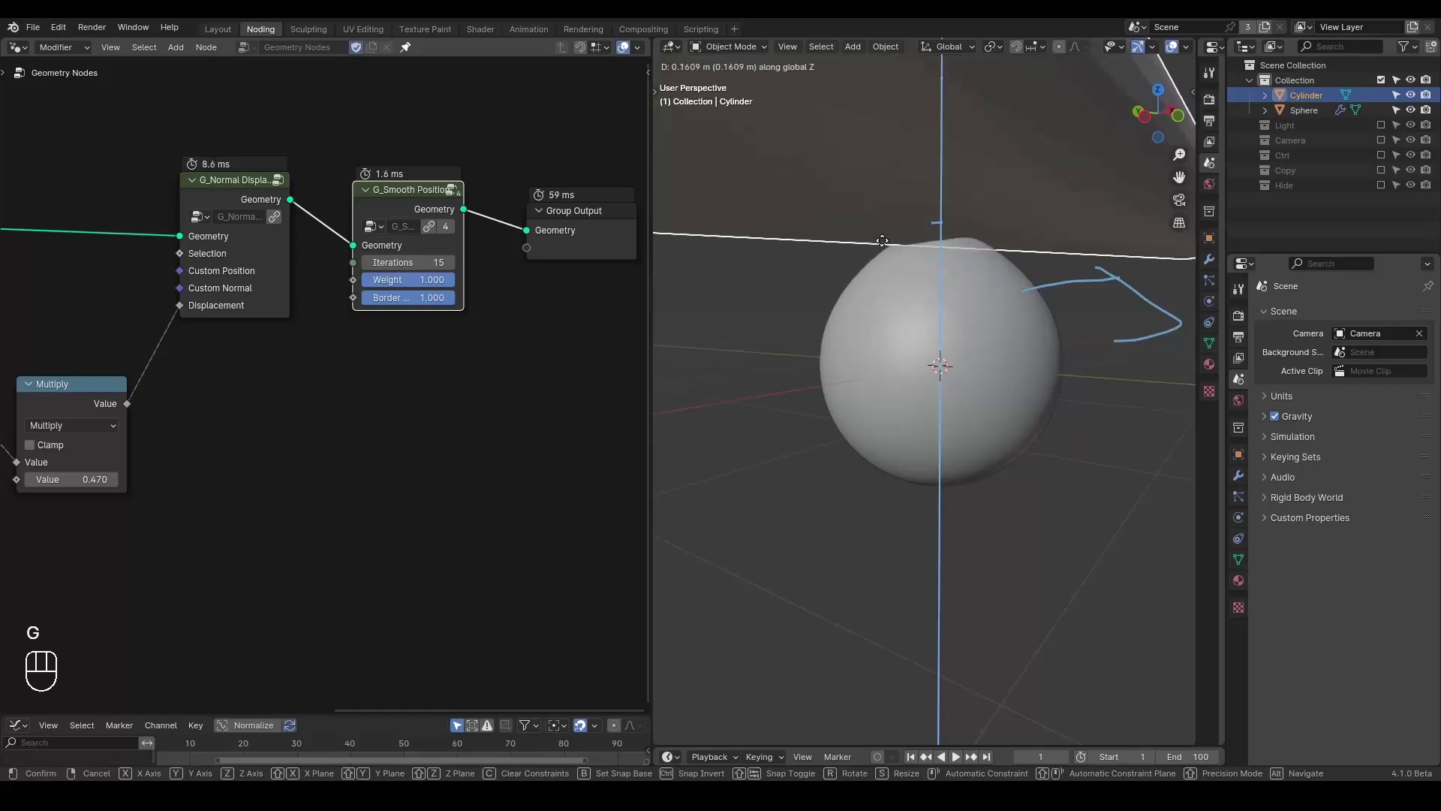
Raise the cylinder's Subdivide Mesh level to 3 in its modifier properties
left_click_drag(958, 259, 958, 265)
left_click(1243, 484)
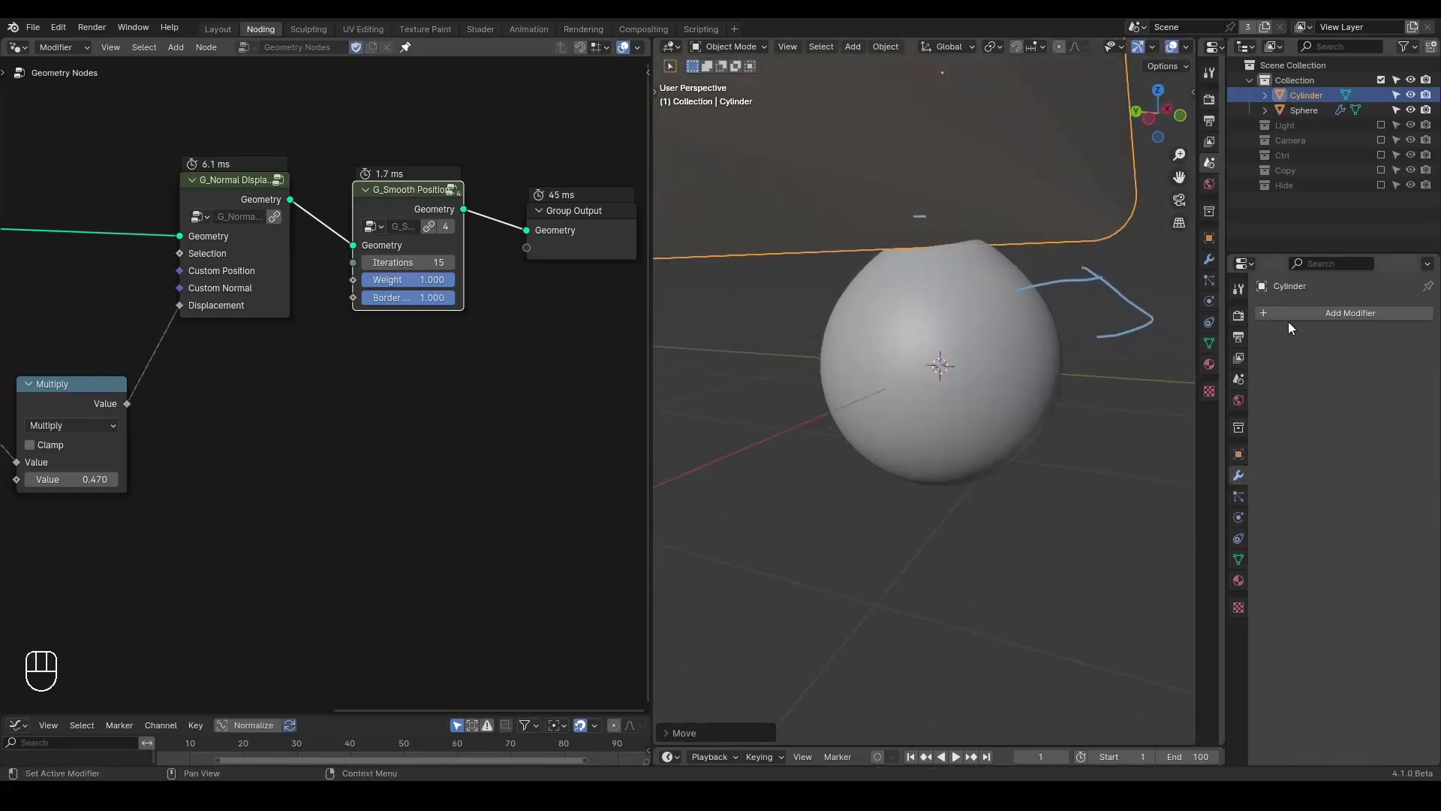
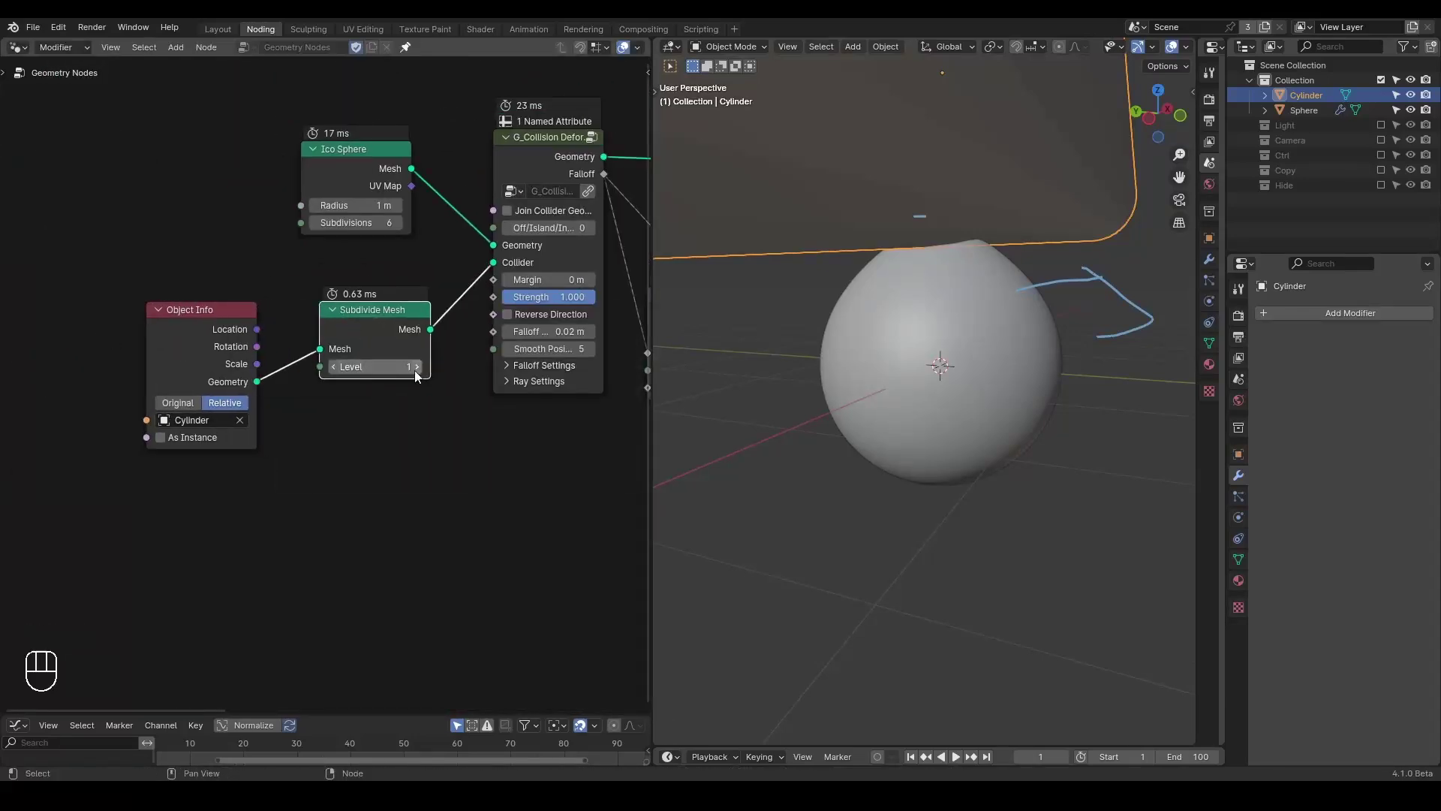
left_click(422, 377)
left_click(422, 378)
Rotate the cylinder 90 degrees and lower it along Z until it touches the sphere's top
key("g")
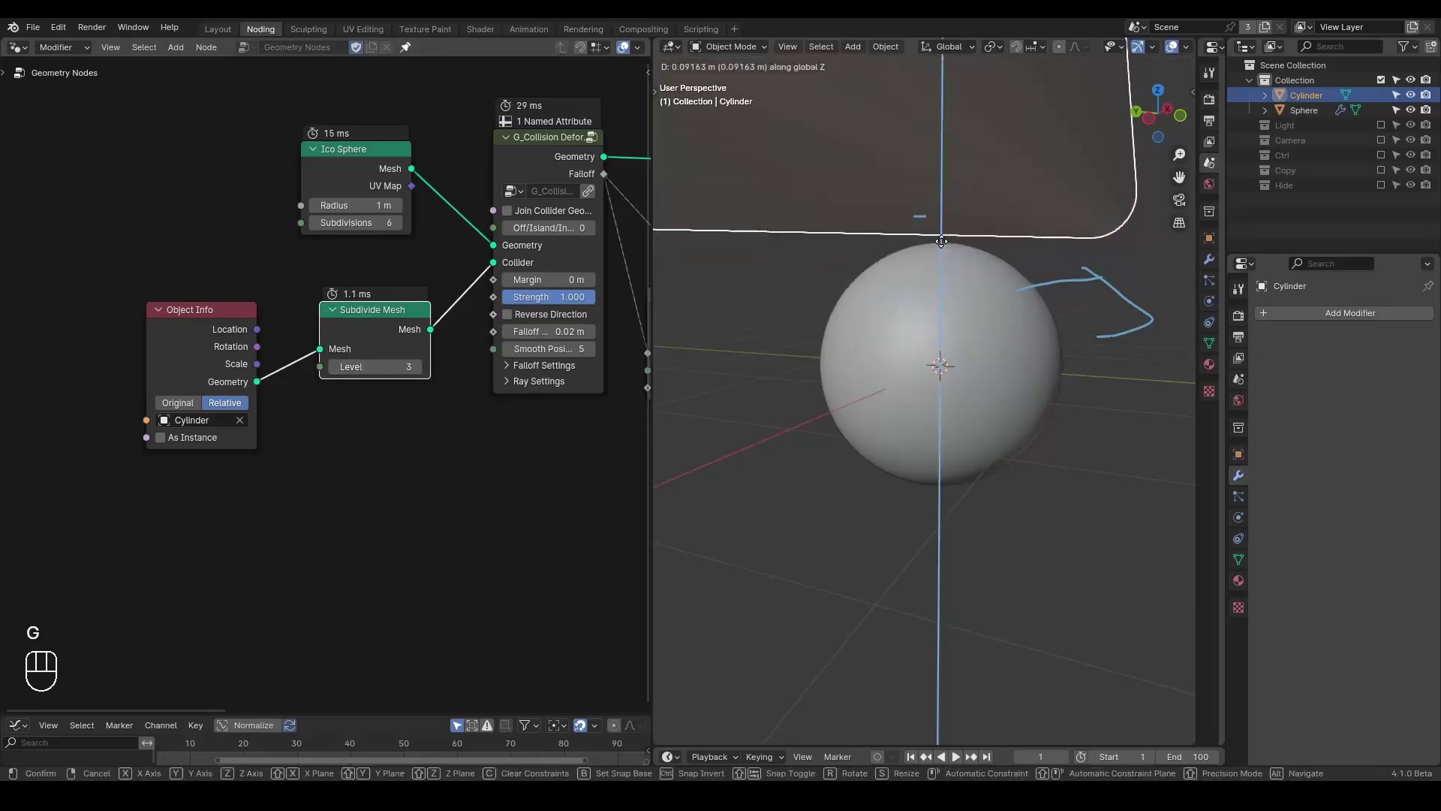
left_click(1159, 130)
key("alt+r")
key("r")
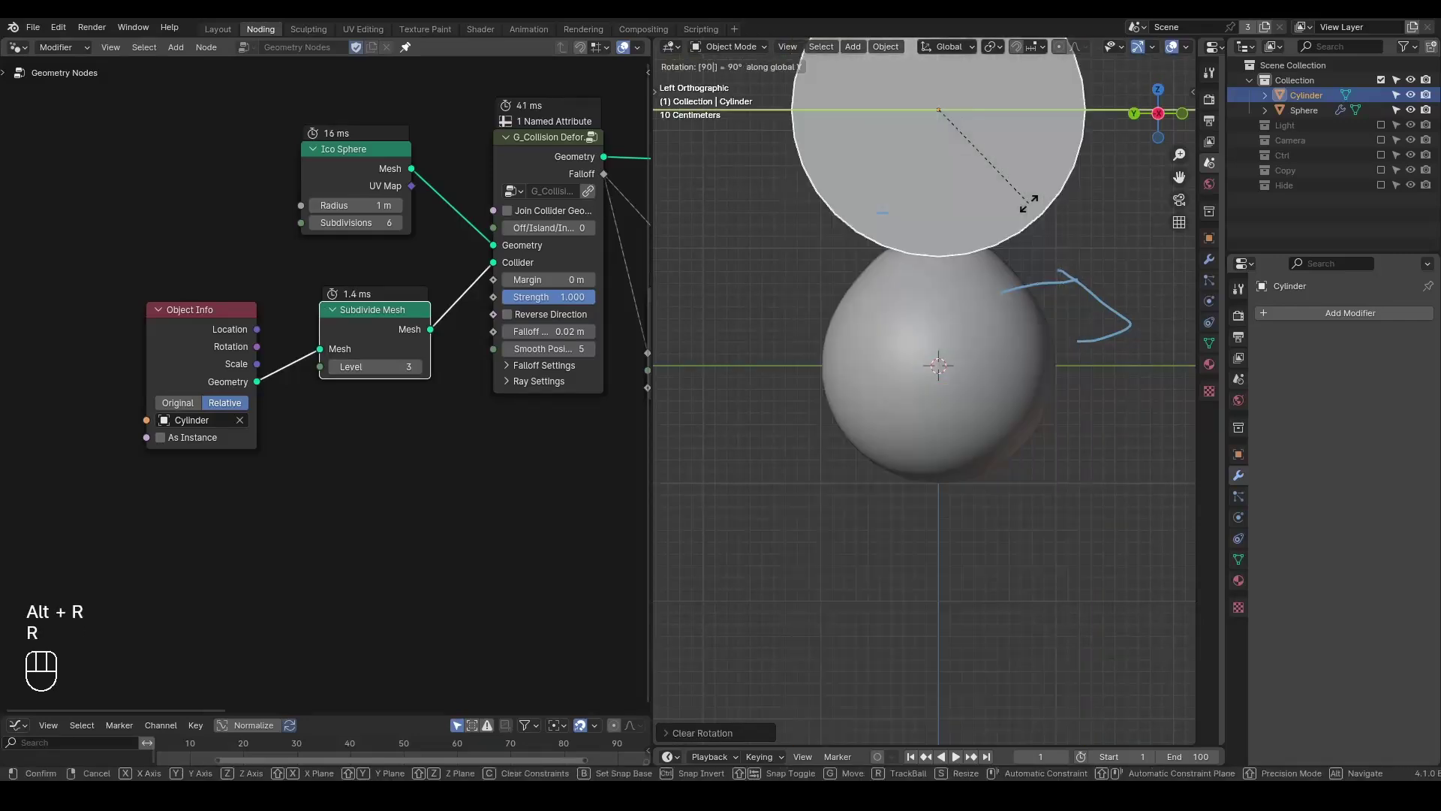
key("g")
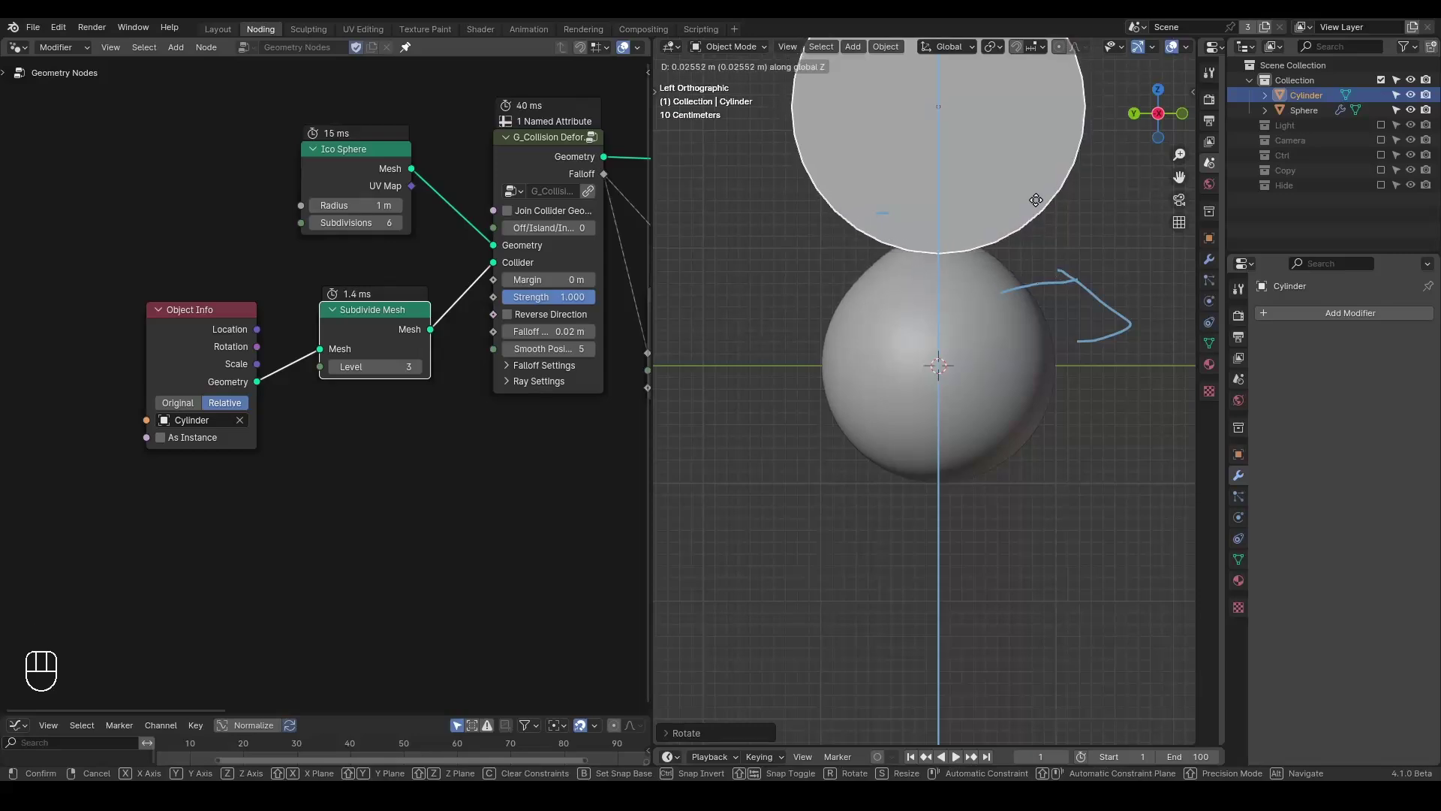
key("d")
left_click(1020, 272)
key("d")
left_click(1018, 235)
Erase the blue annotation scribbles with the annotate eraser
key("d")
key("d")
key("d")
left_click(1014, 243)
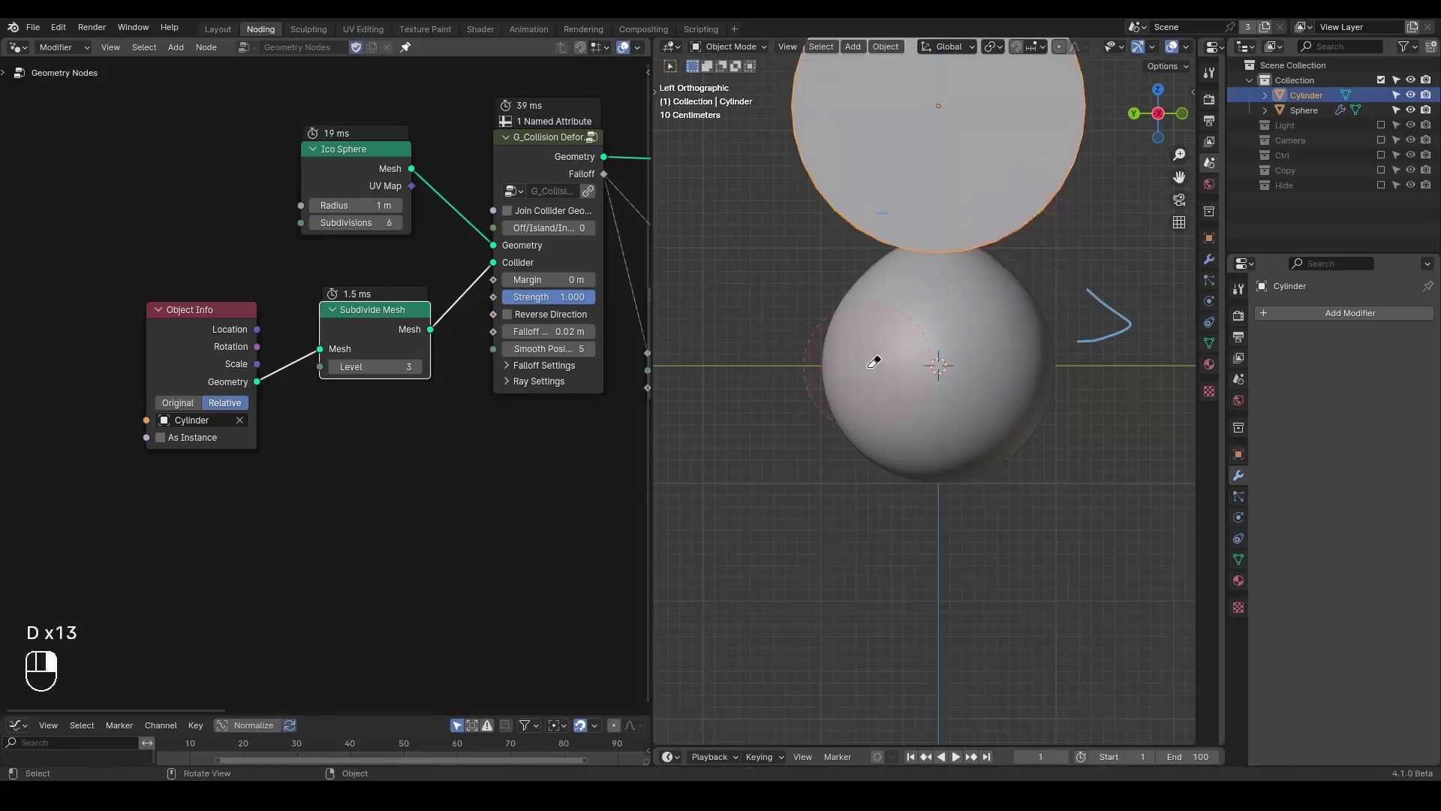
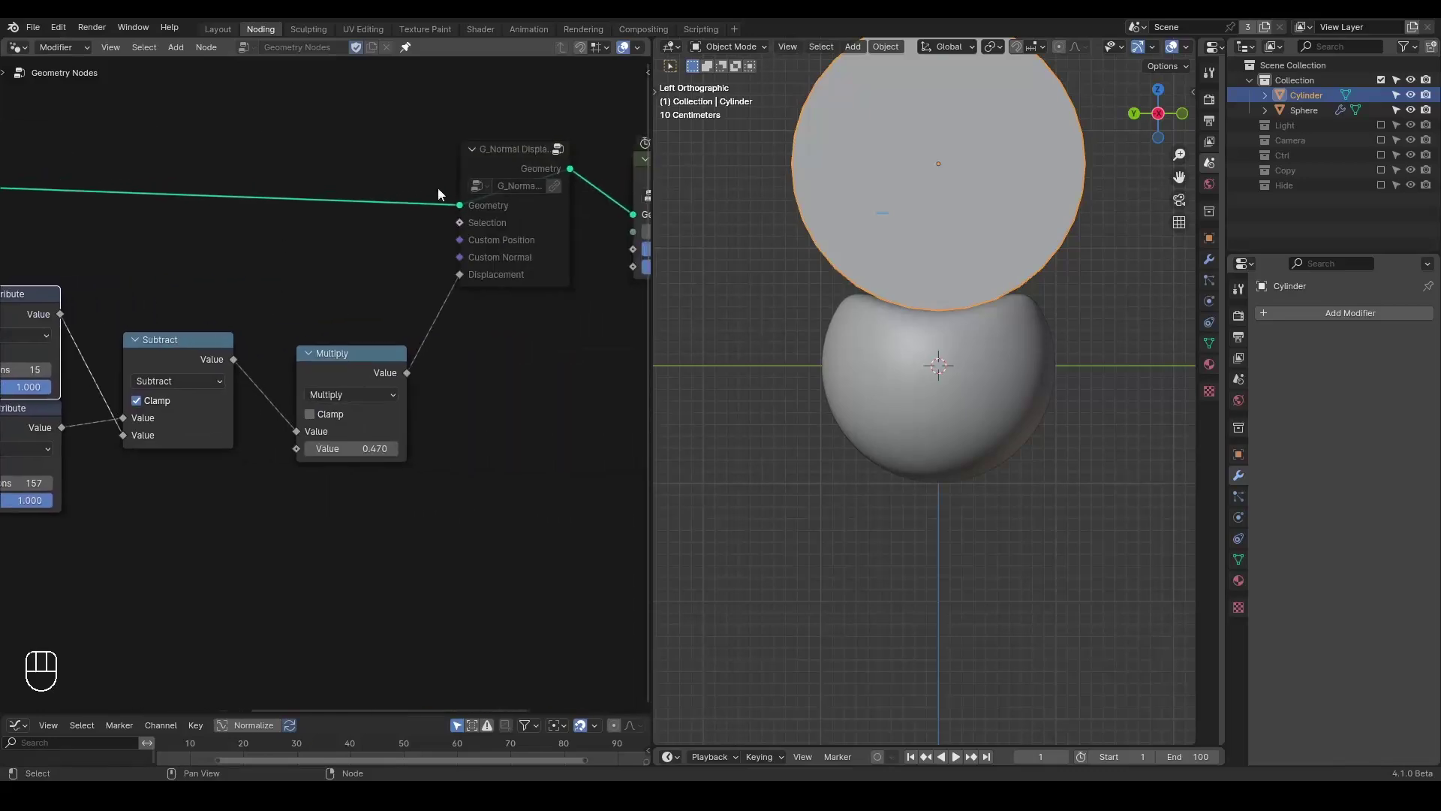
Set the first Blur Attribute to 42 iterations and shrink the cylinder to a small disc
left_click(503, 162)
key("m")
left_click(259, 286)
key("g")
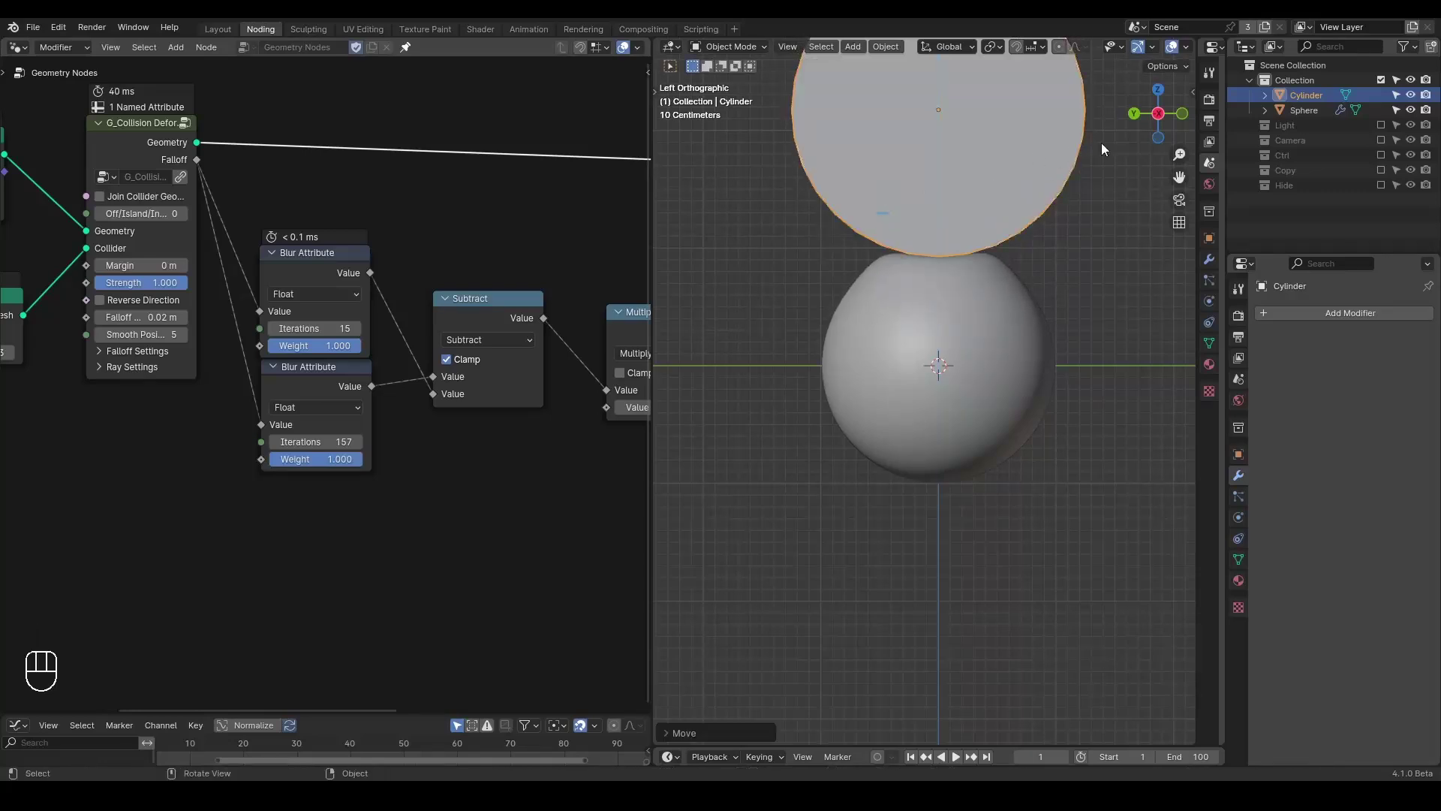
key("s")
Press the cylinder down along Z into the sphere's top in several moves
key("g")
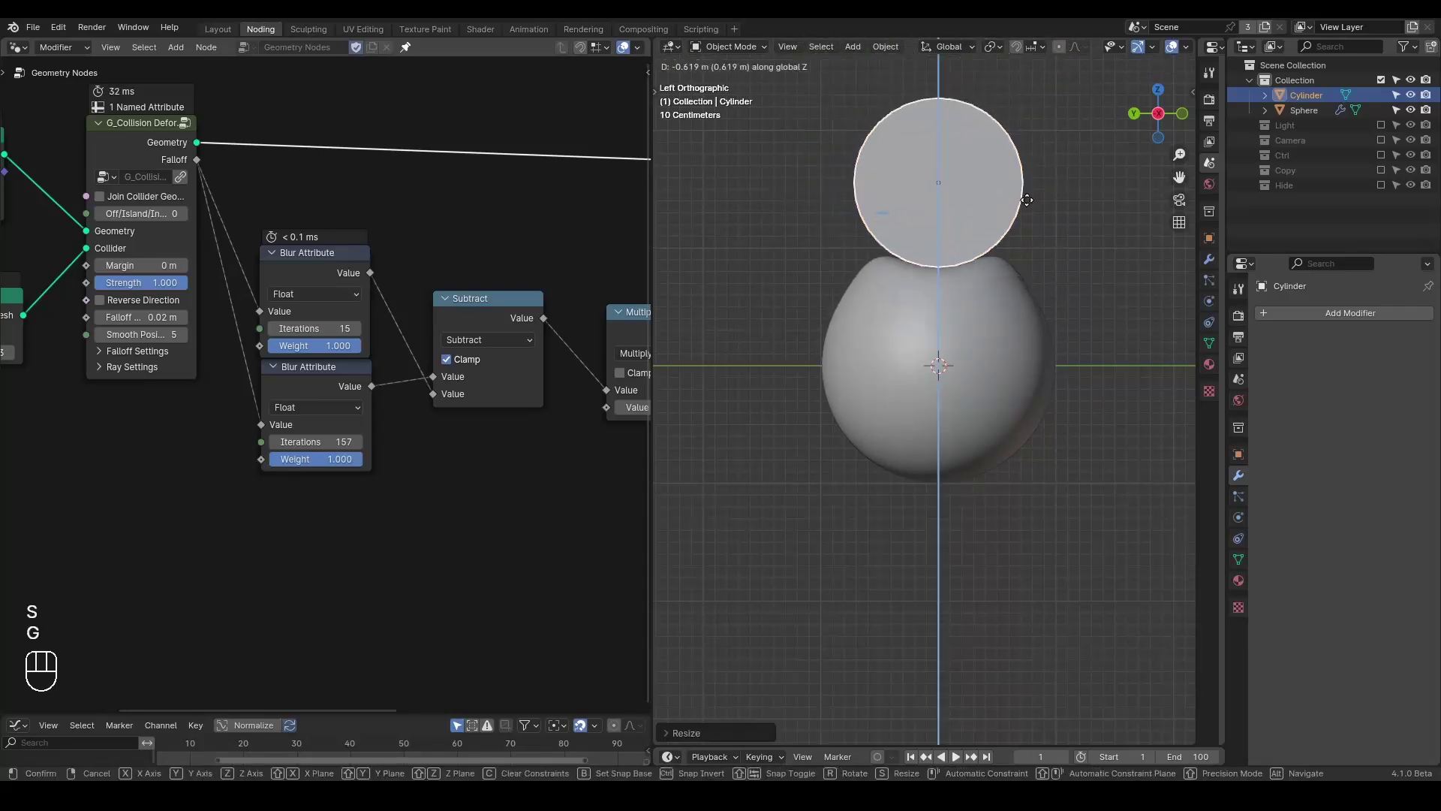
key("d")
left_click(1035, 263)
key("d")
left_click(1048, 185)
key("d")
key("d")
key("d")
key("d")
left_click(1045, 183)
left_click(1031, 270)
key("d")
left_click(1072, 244)
key("d")
key("d")
key("d")
left_click(1081, 183)
key("d")
key("d")
key("g")
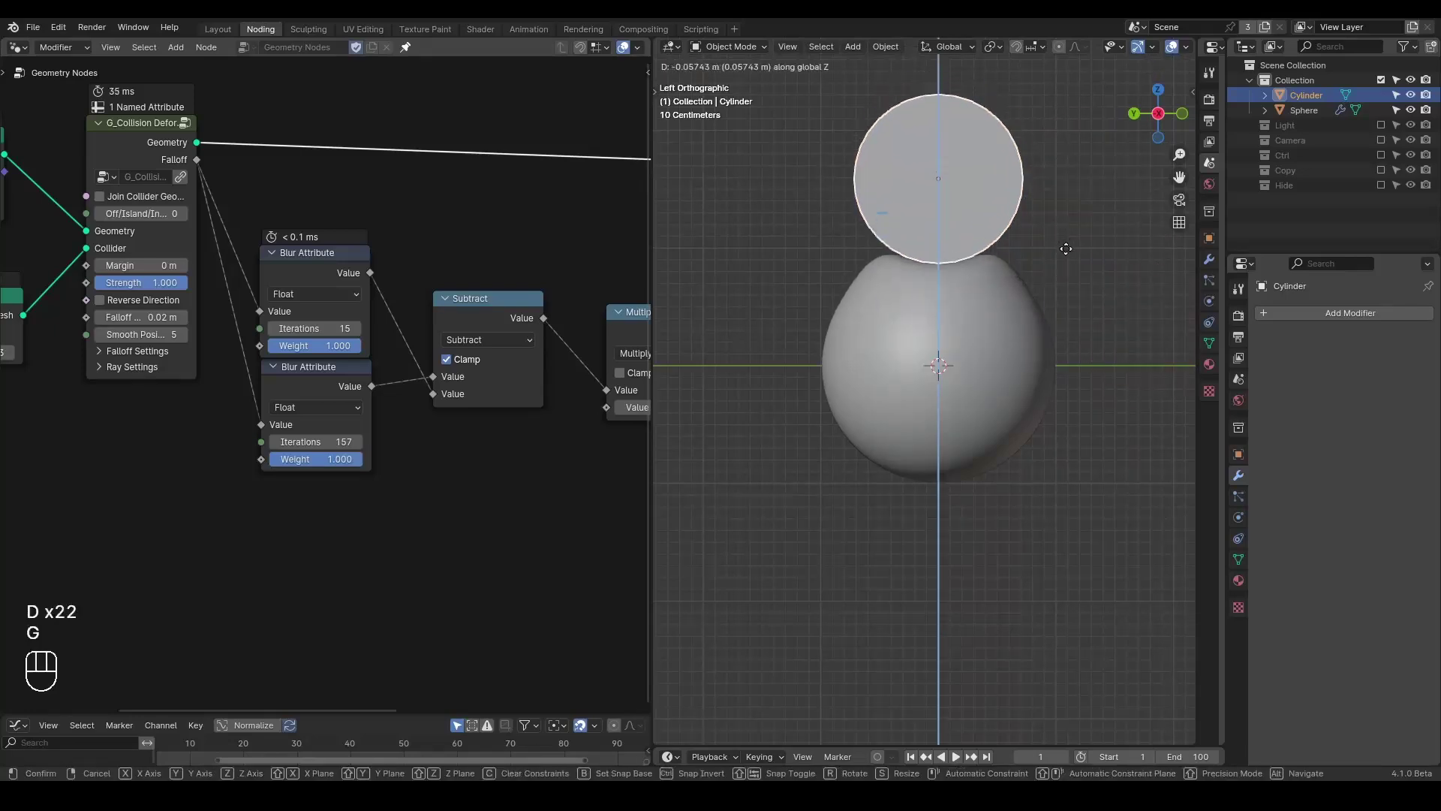
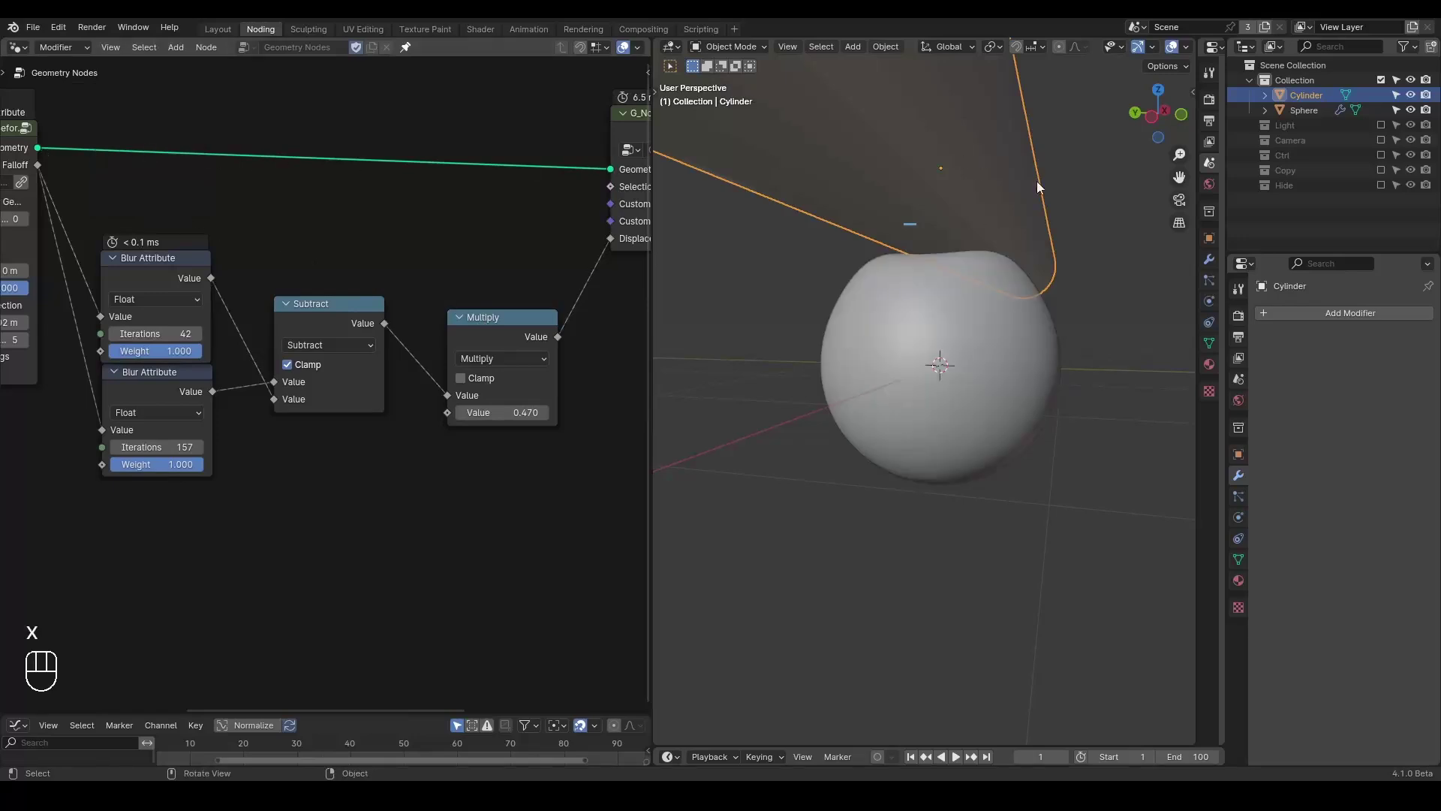
Lift the cylinder along Z off the sphere and park it just above the surface
left_click(1153, 124)
key("g")
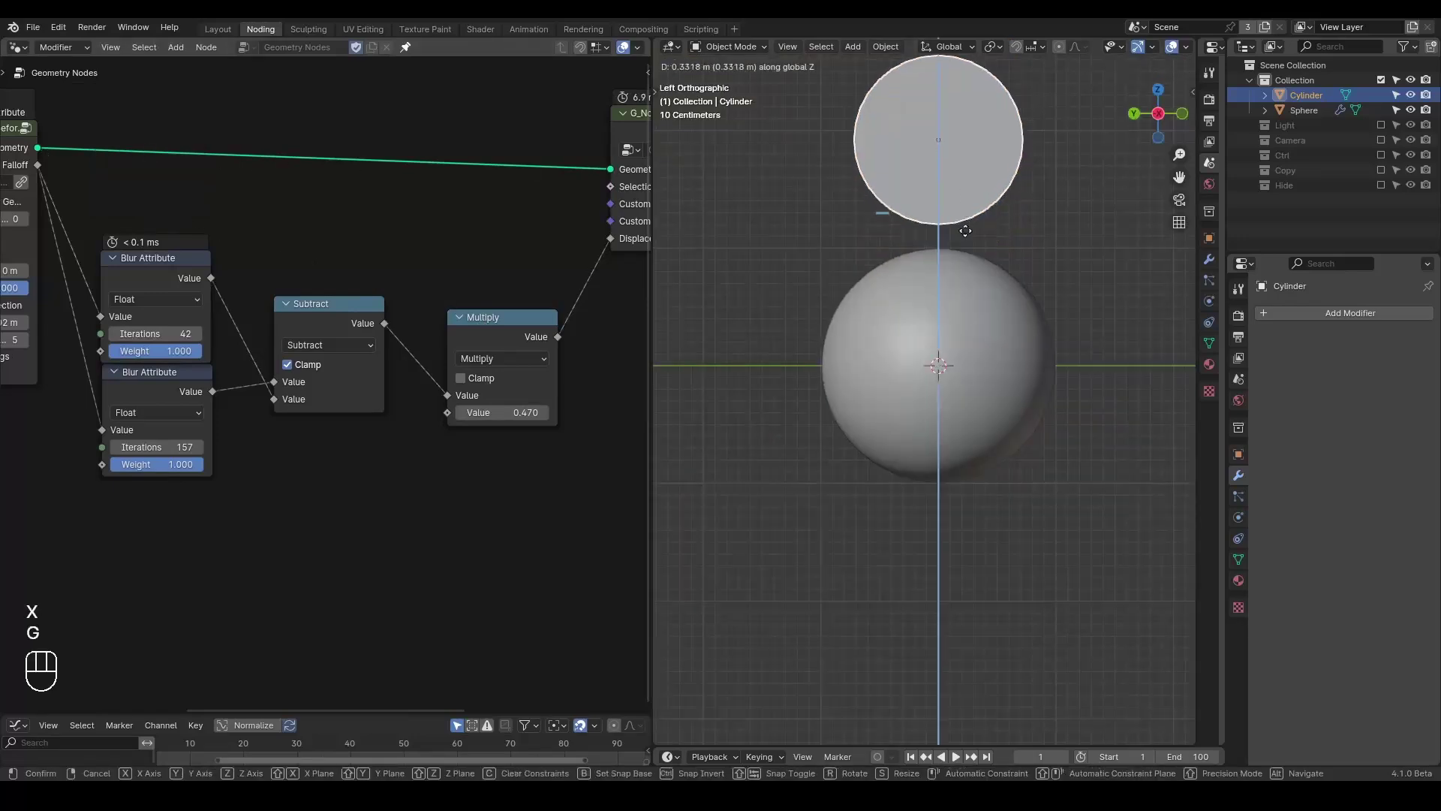
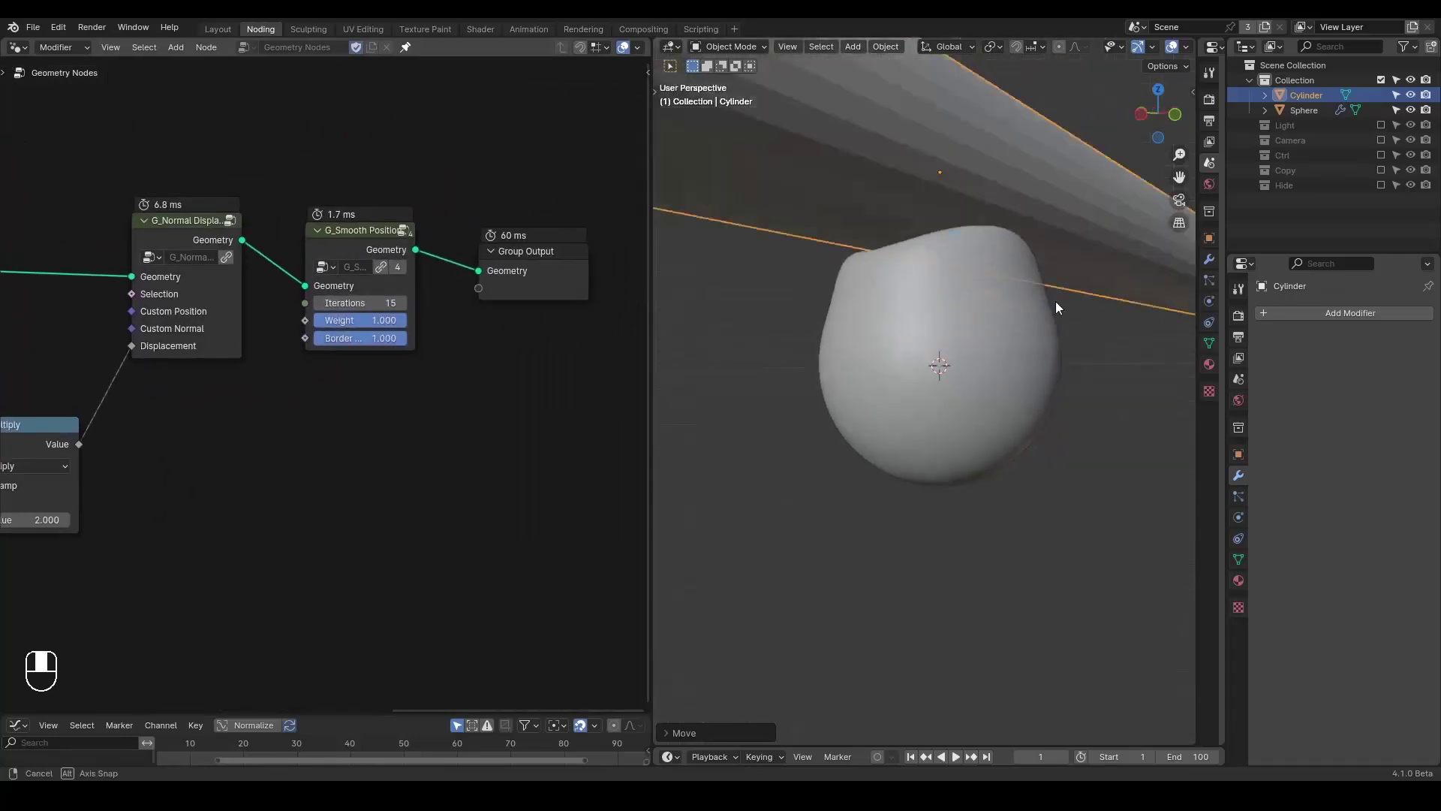
left_click(1013, 333)
key("g")
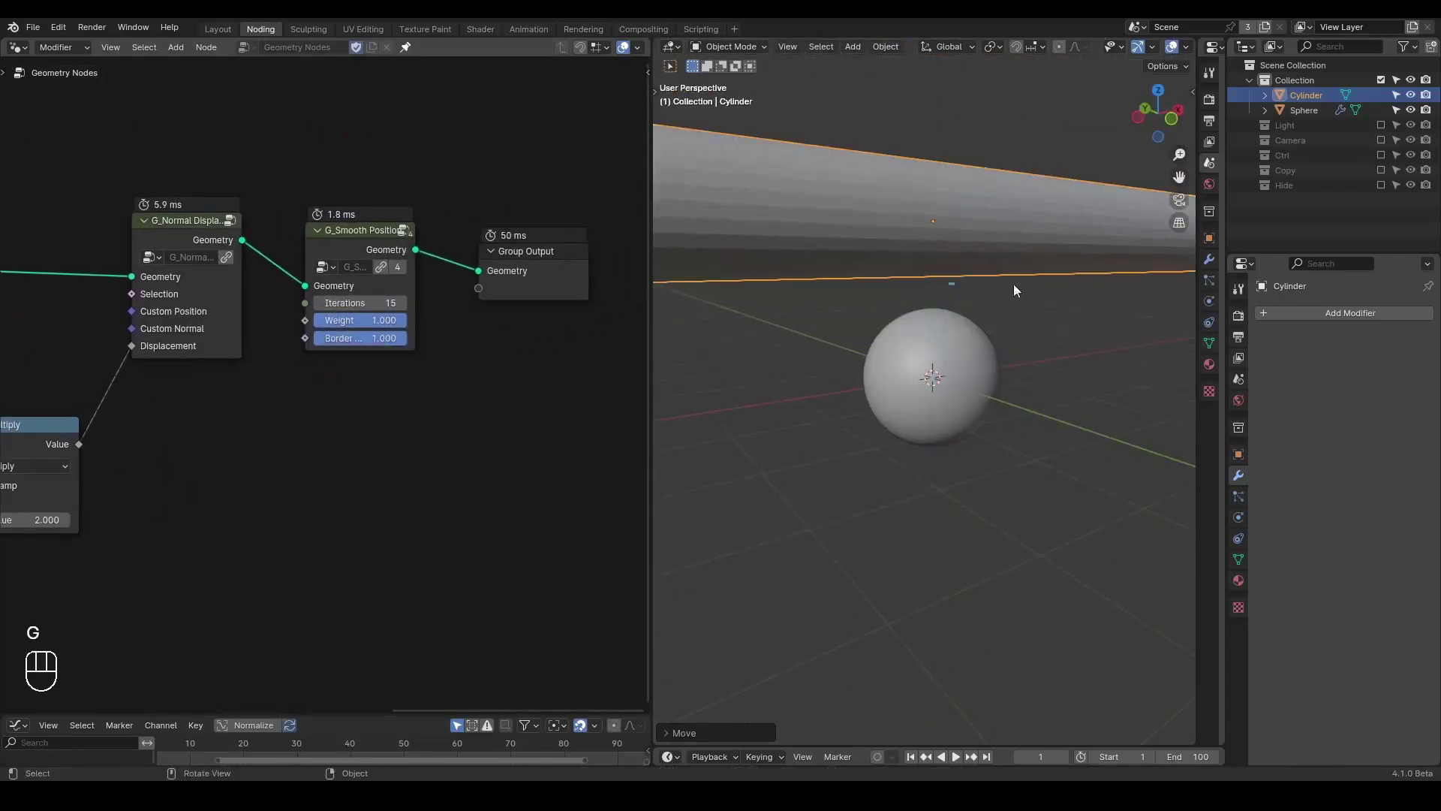
left_click(471, 299)
Mute the G_Smooth Position node group and begin lowering the rod along Z again
key("ctrl+a")
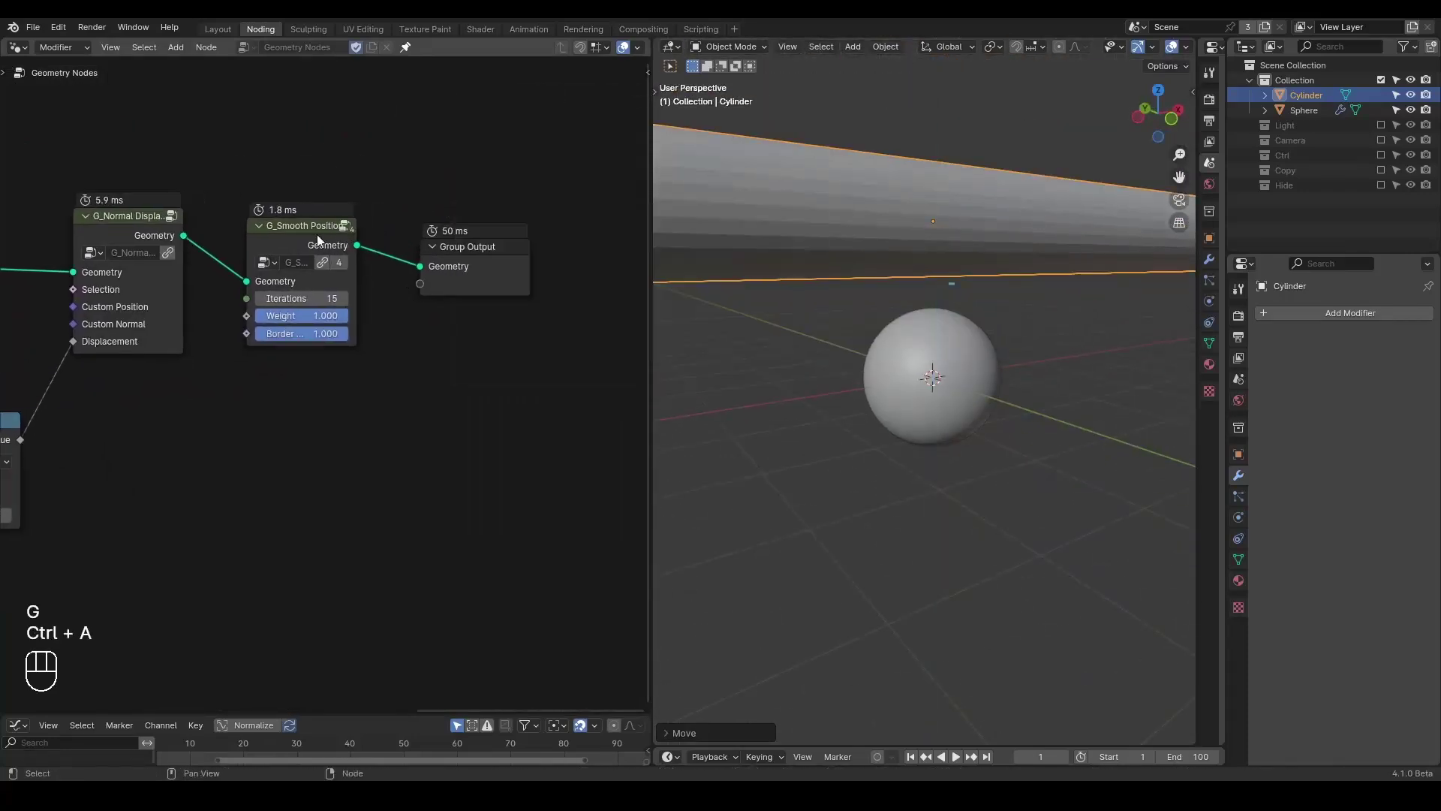
left_click(315, 244)
key("m")
key("g")
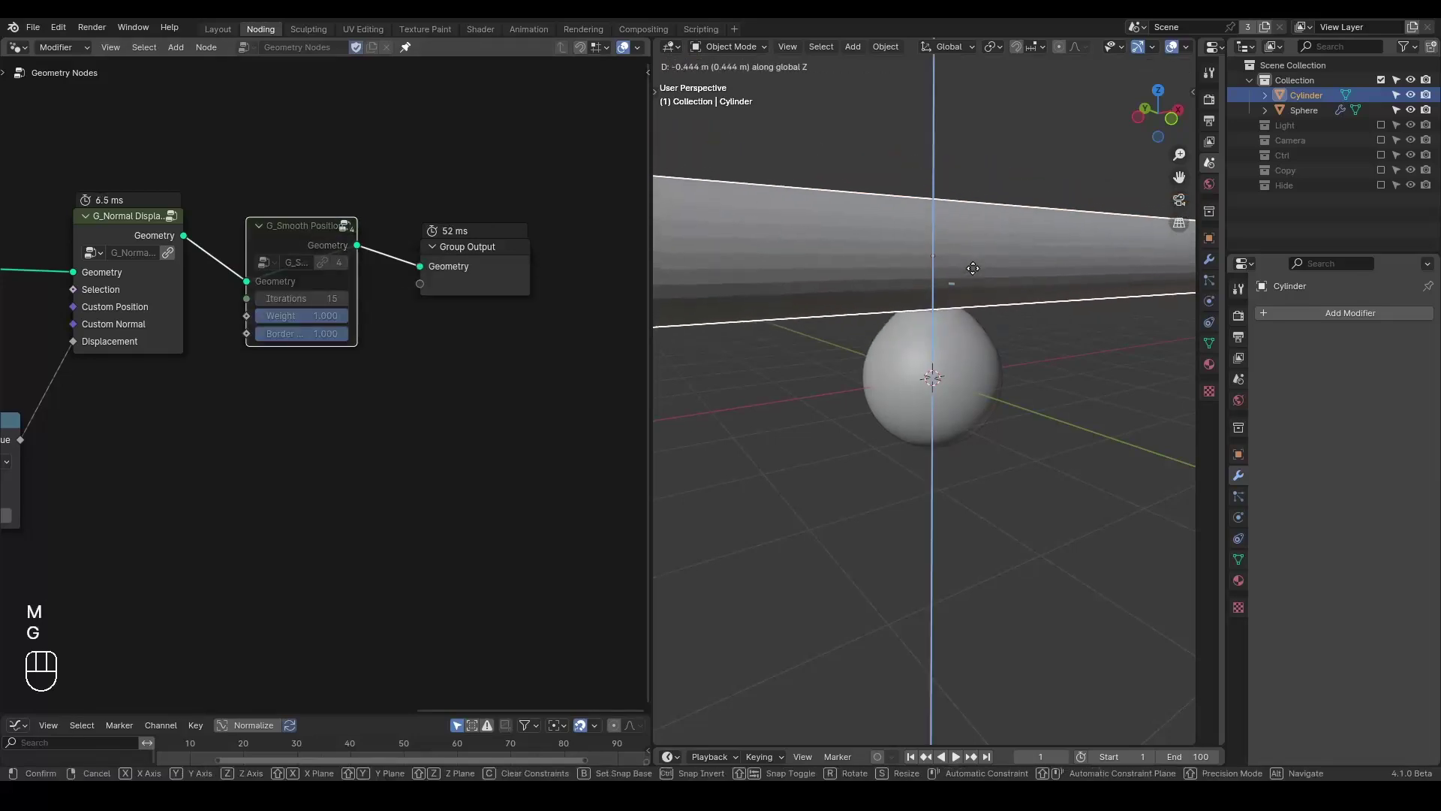
Insert a G_Inertial Deformer group (factor 0.700) between G_Smooth Position and Group Output
left_click(335, 247)
key("m")
key("ctrl+a")
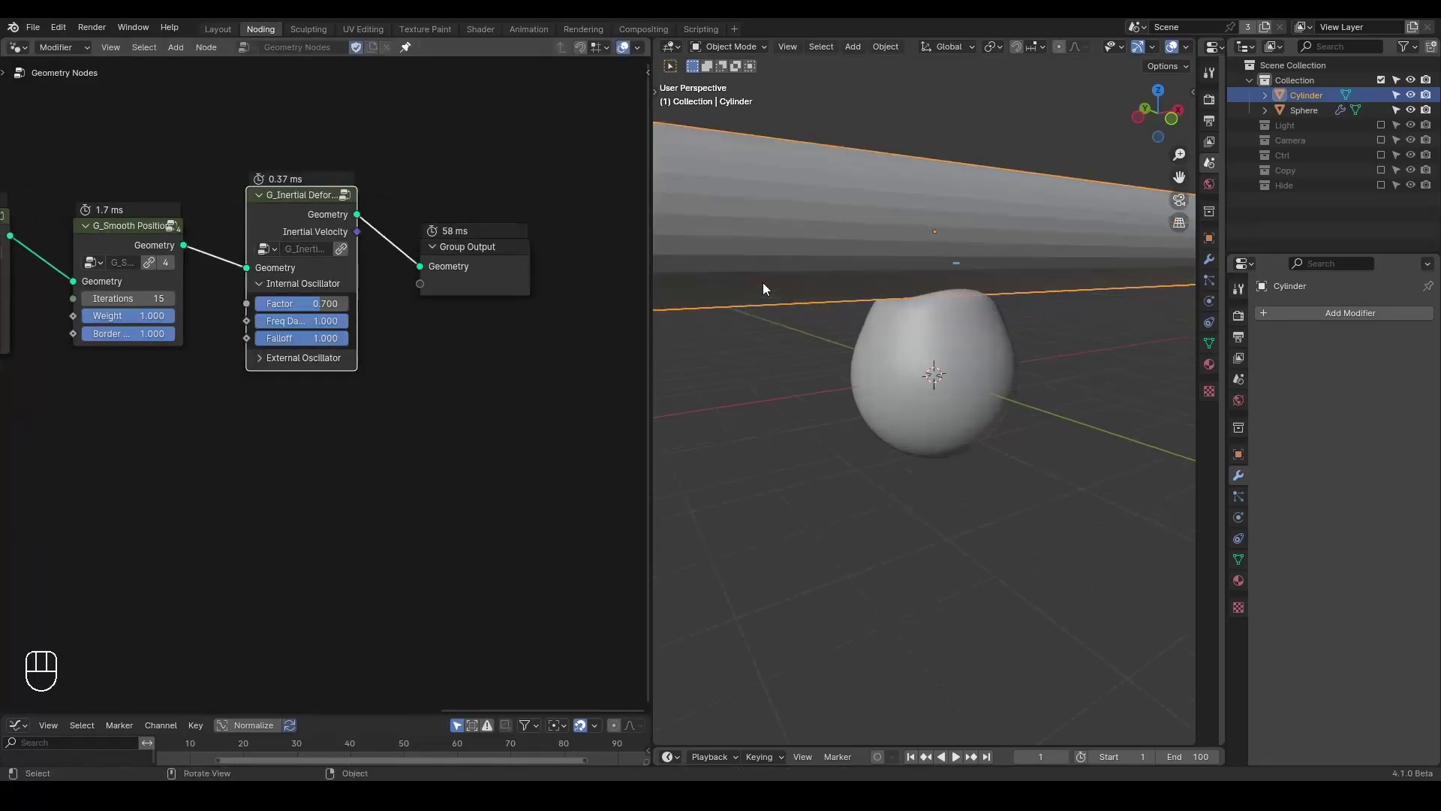
left_click_drag(771, 291, 814, 293)
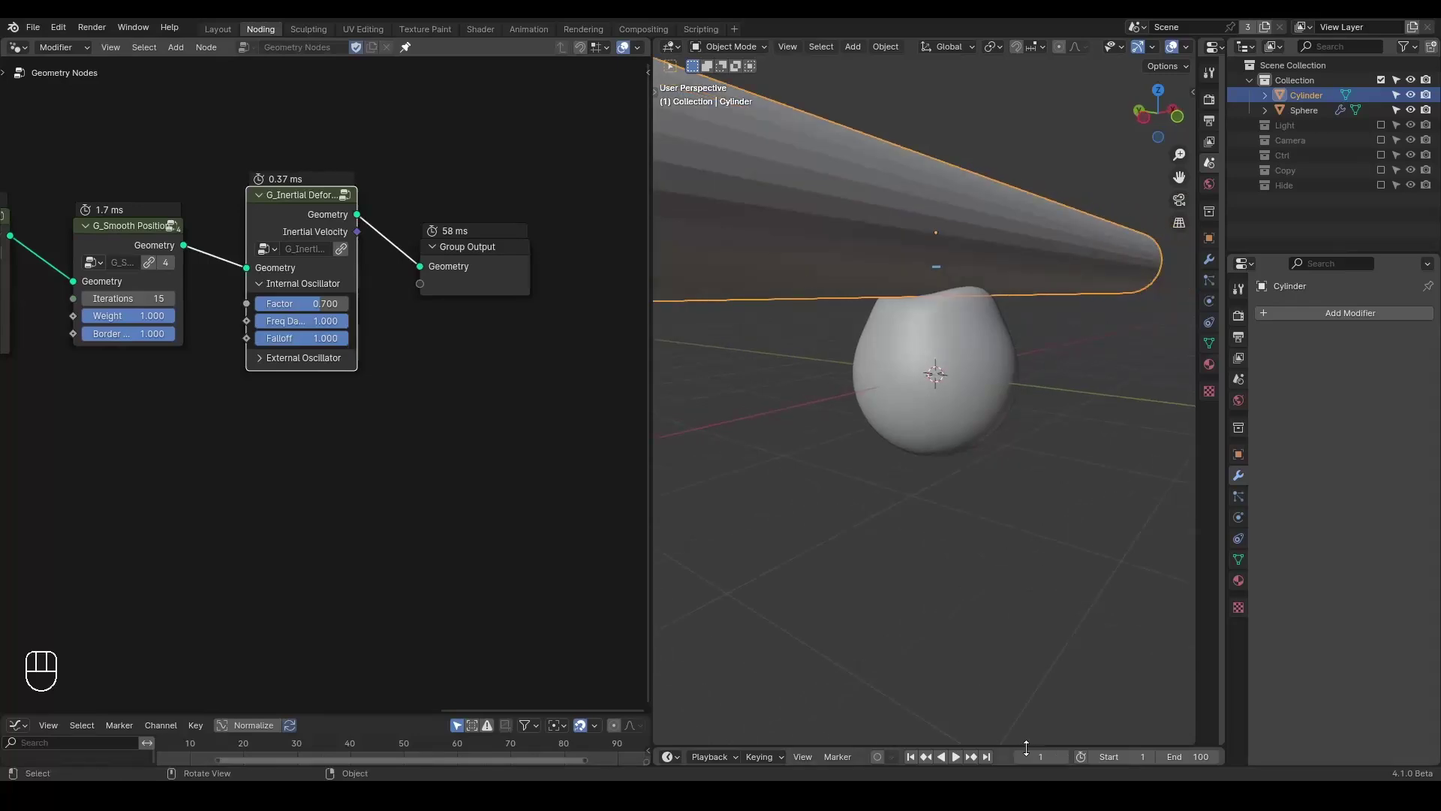
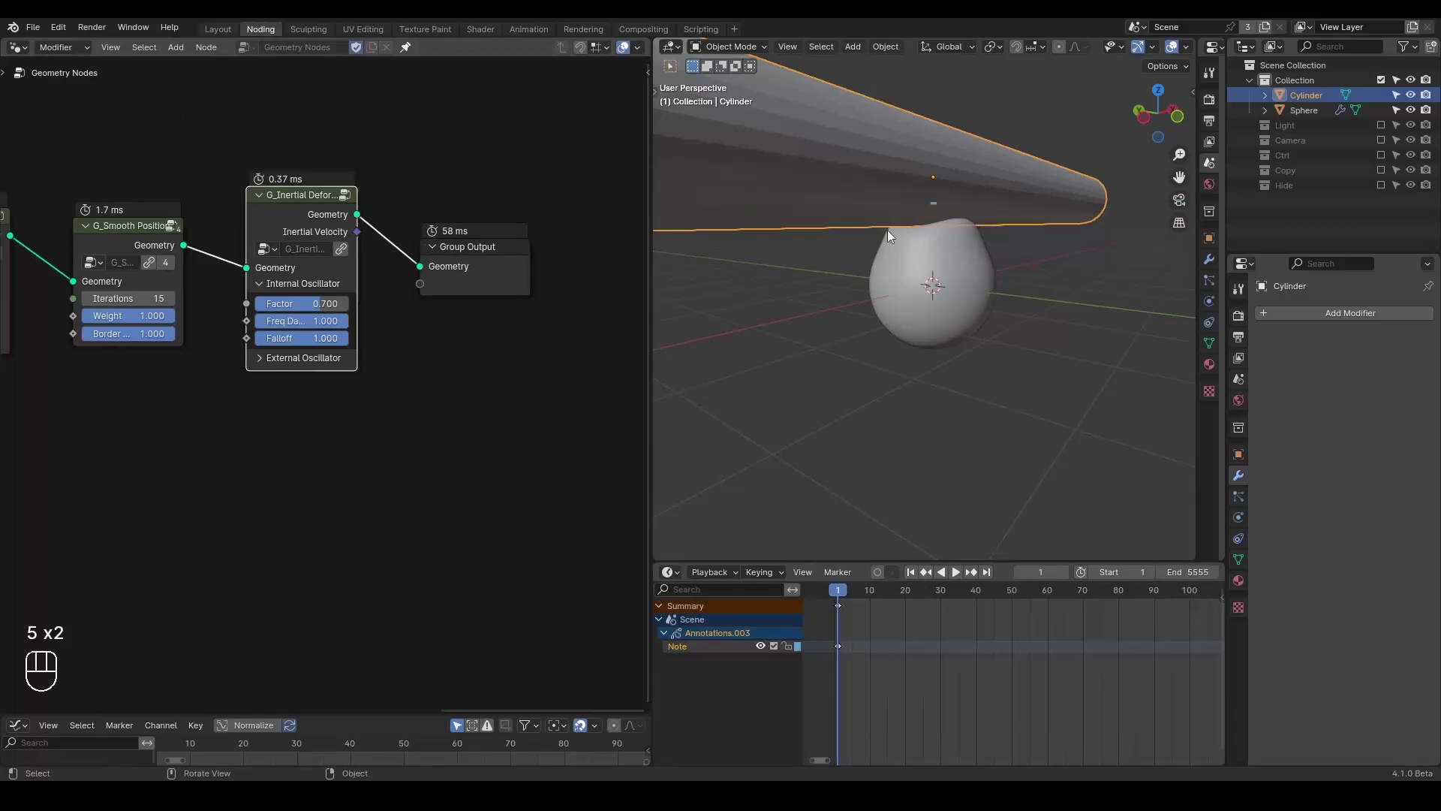
Play the animation and move the cylinder vertically (G Z) so the sphere wobbles under it
left_click_drag(899, 255, 888, 327)
middle_click(909, 316)
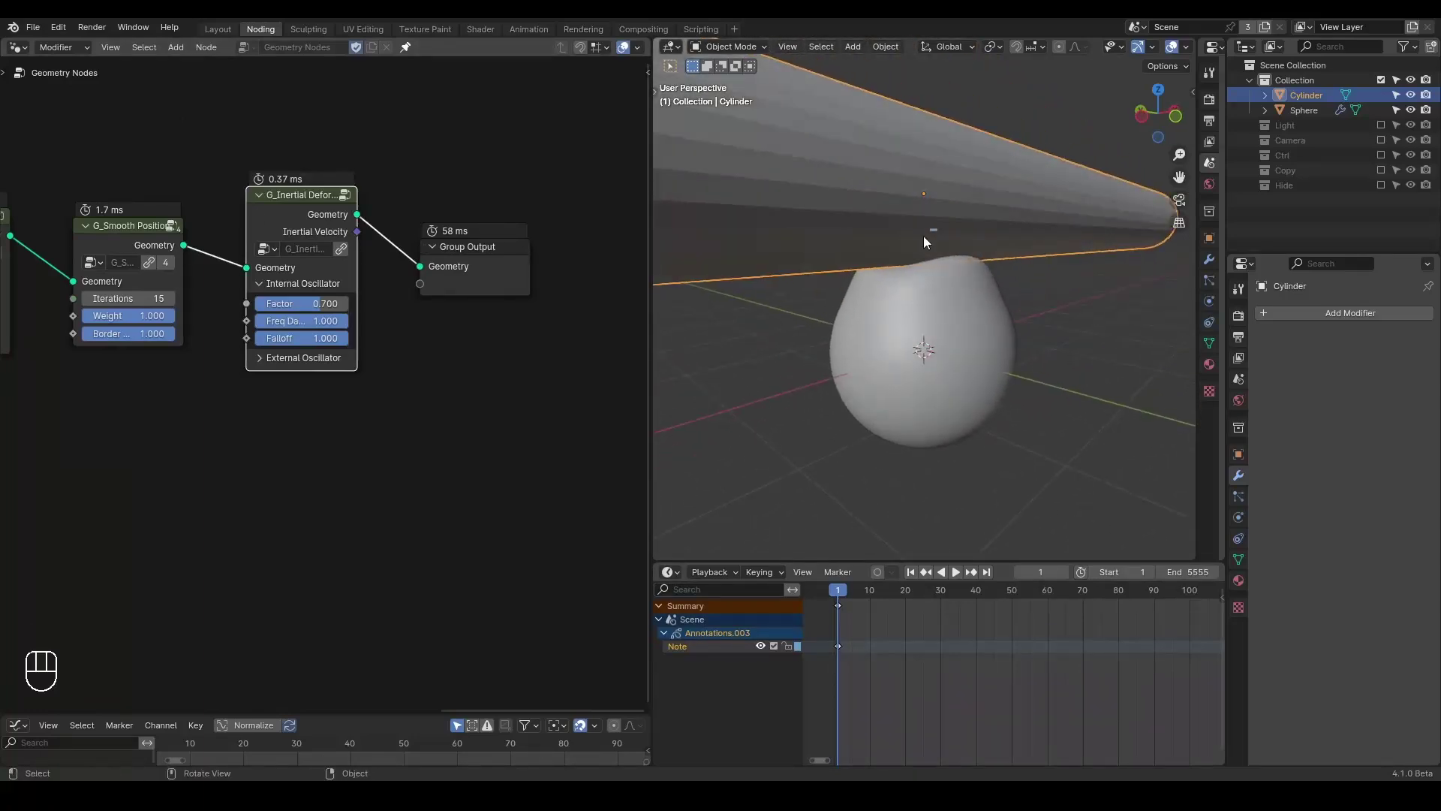
key("space")
key("g")
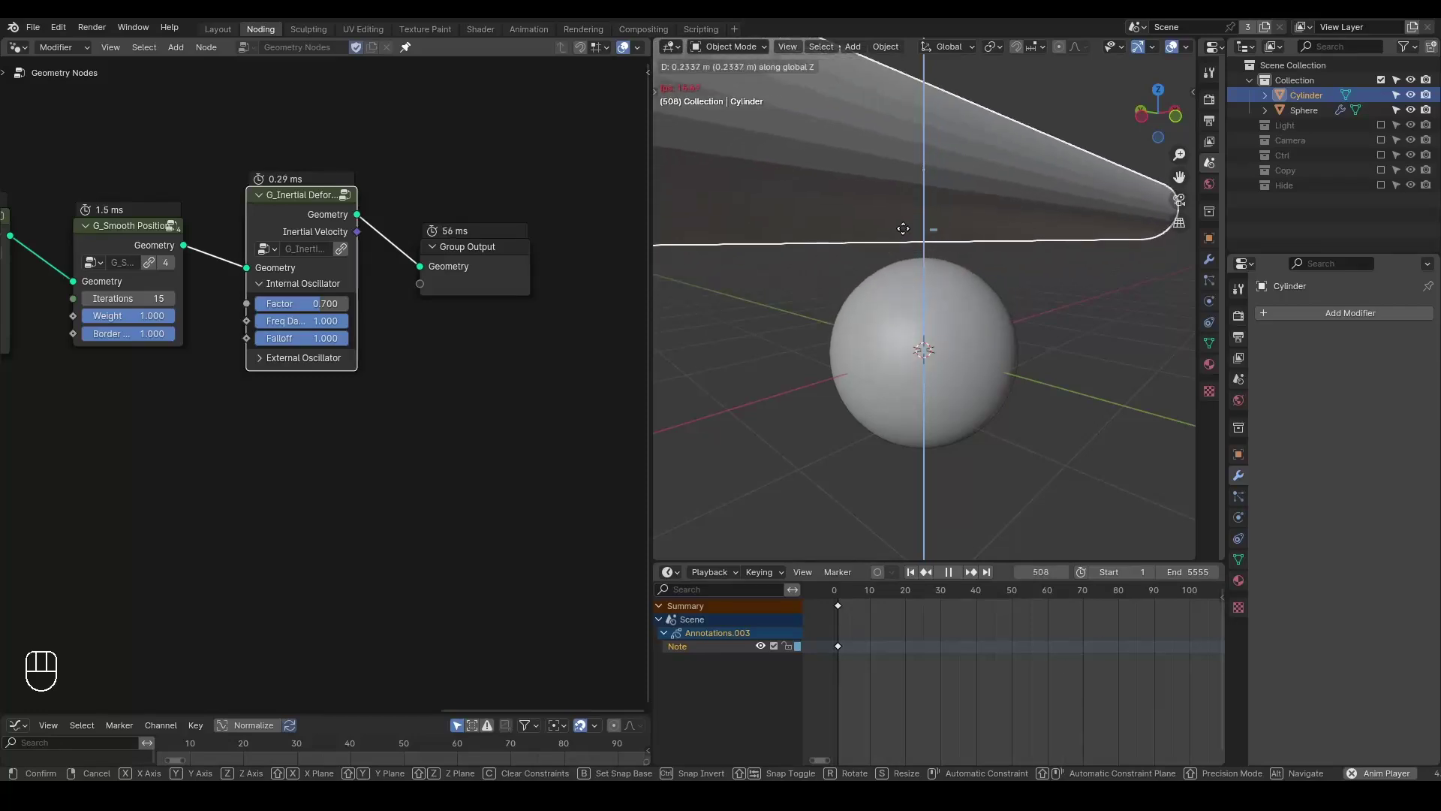
key("shift+space")
key("space")
left_click(115, 353)
Stop playback back at frame 1 and zoom the node editor to show the whole tree
left_click(306, 127)
left_click(280, 332)
left_click_drag(880, 260, 872, 280)
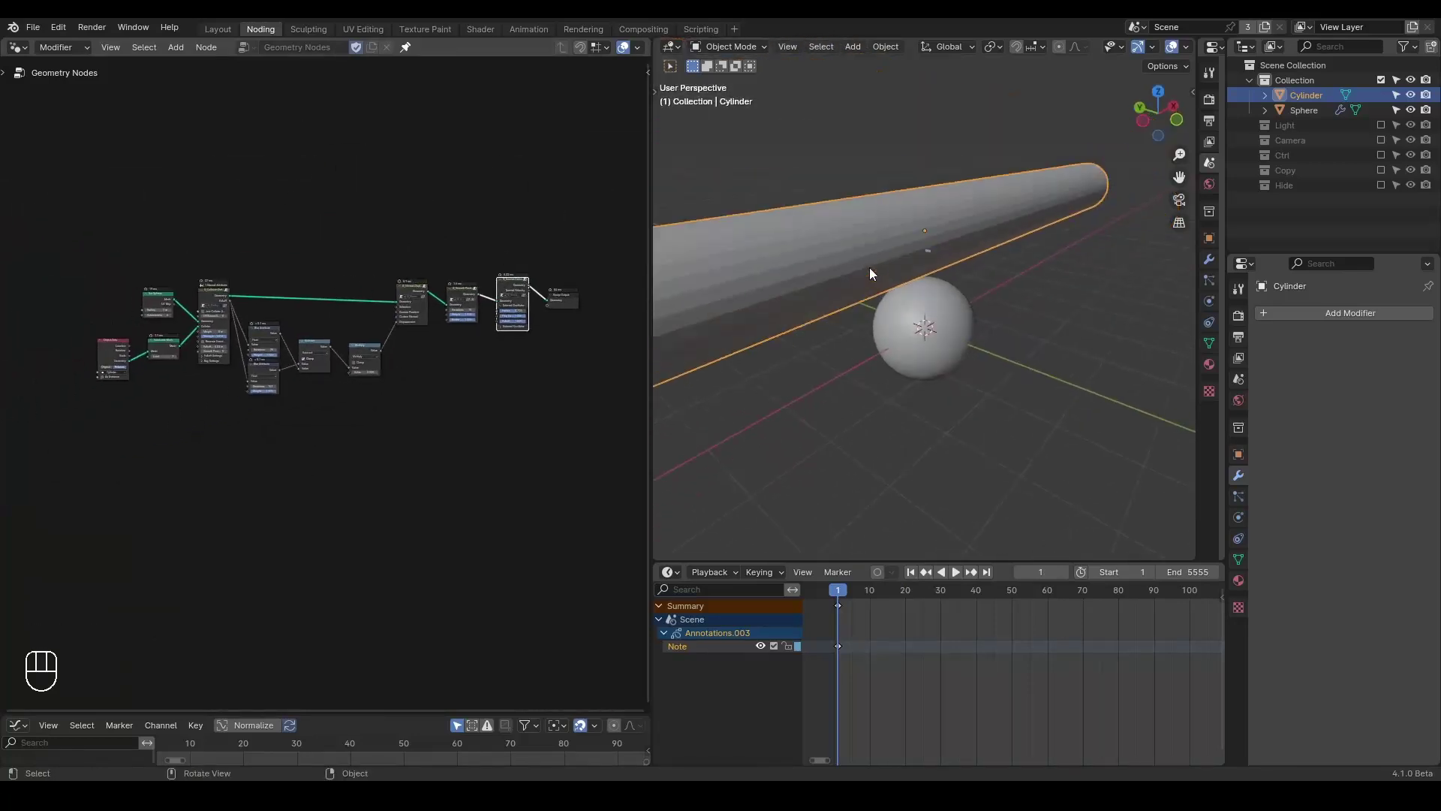